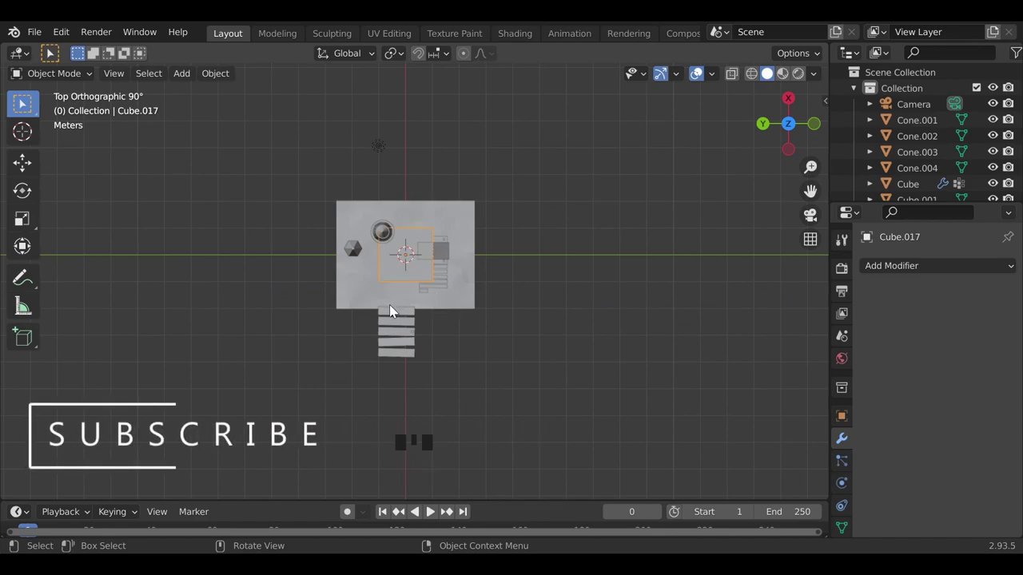
# Move the new cube beside the dock in front of the island and stretch it lengthwise along X
pyautogui.press('g')
pyautogui.press('g')
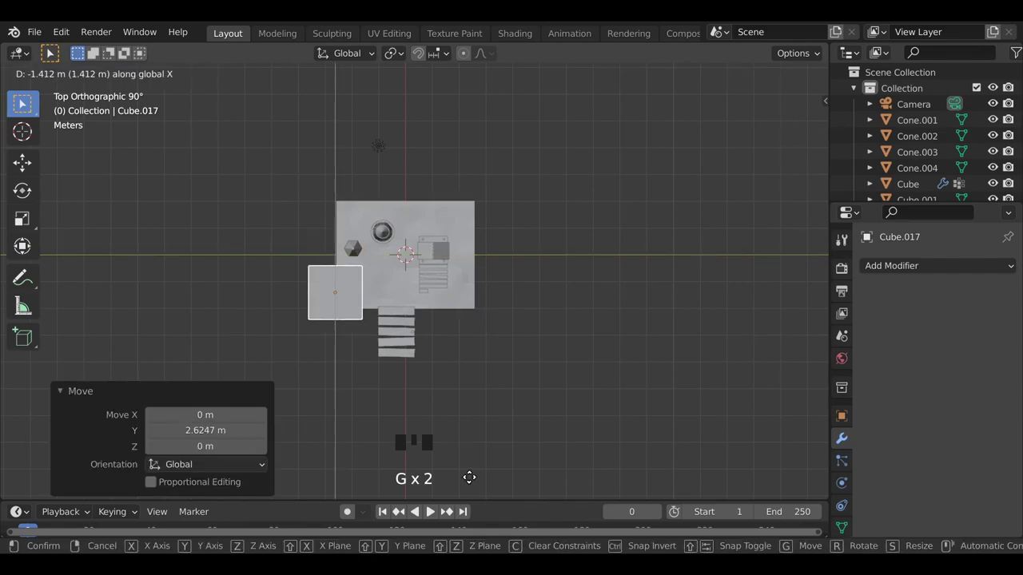
pyautogui.press('s')
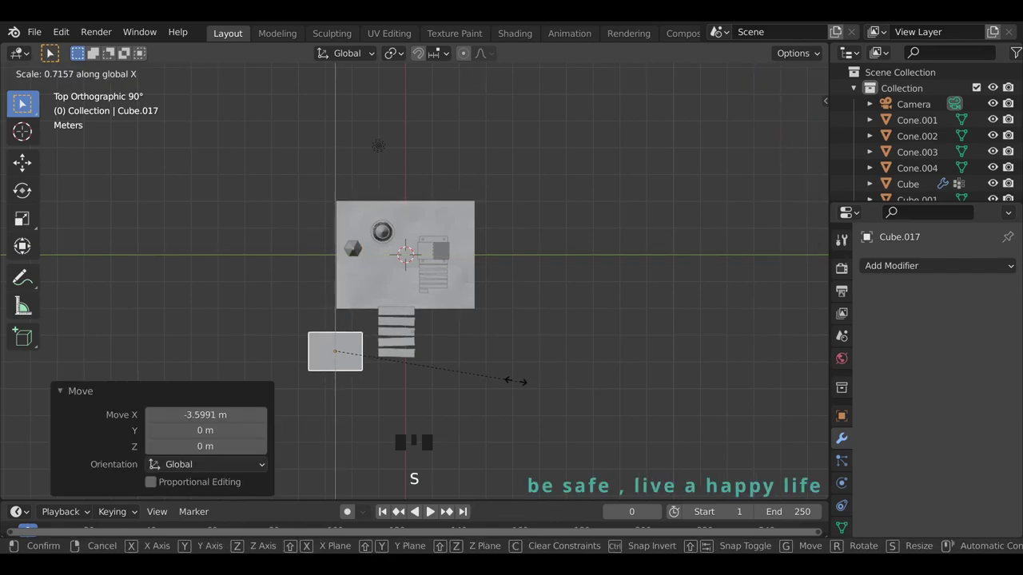
pyautogui.moveTo(441, 328); pyautogui.dragTo(432, 324)
pyautogui.scroll(3)
pyautogui.moveTo(421, 371); pyautogui.dragTo(658, 420)
# Flatten the block vertically, extrude its front face and taper the end into a pointed bow
pyautogui.press('s')
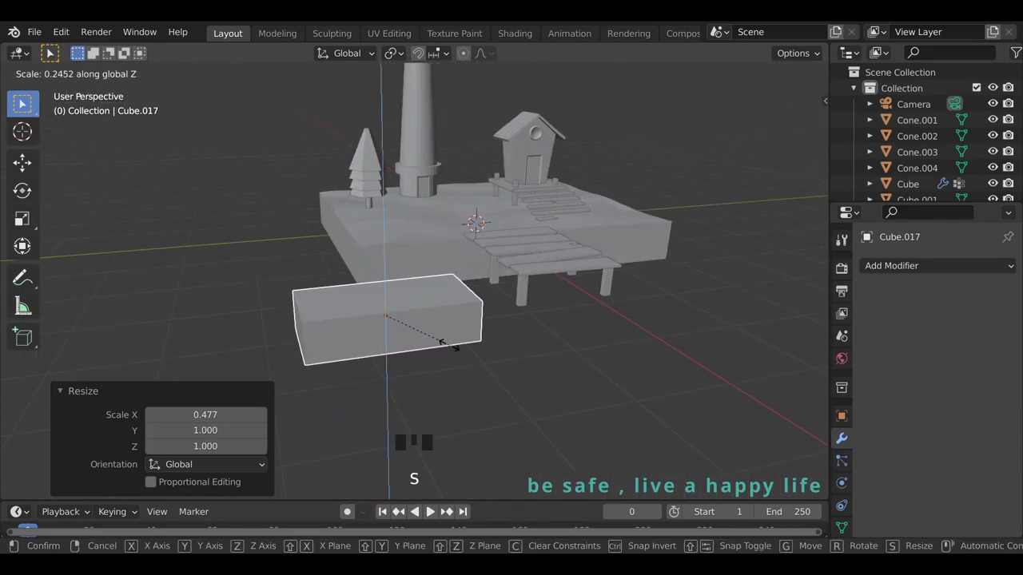
pyautogui.moveTo(401, 326); pyautogui.dragTo(445, 344)
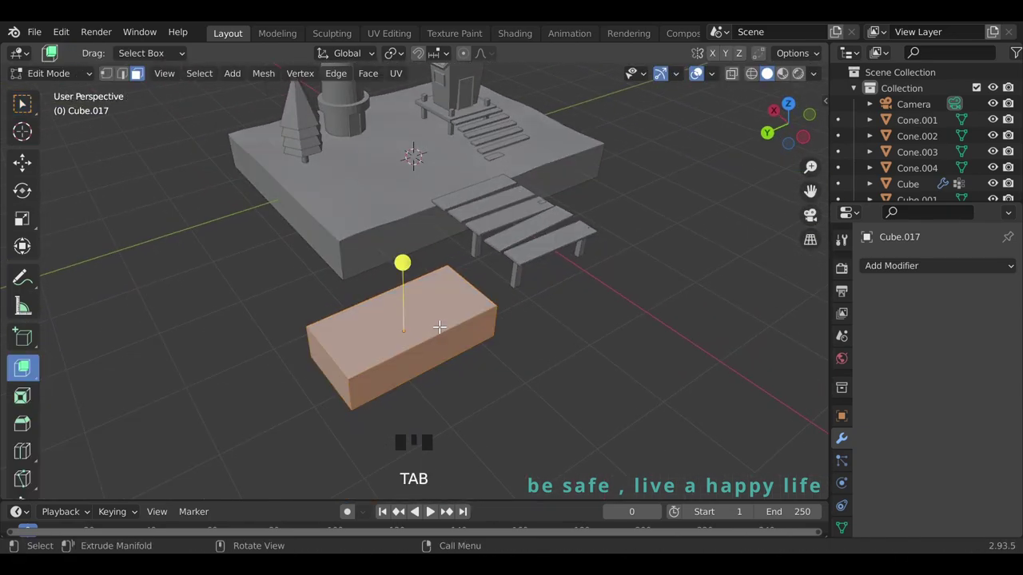
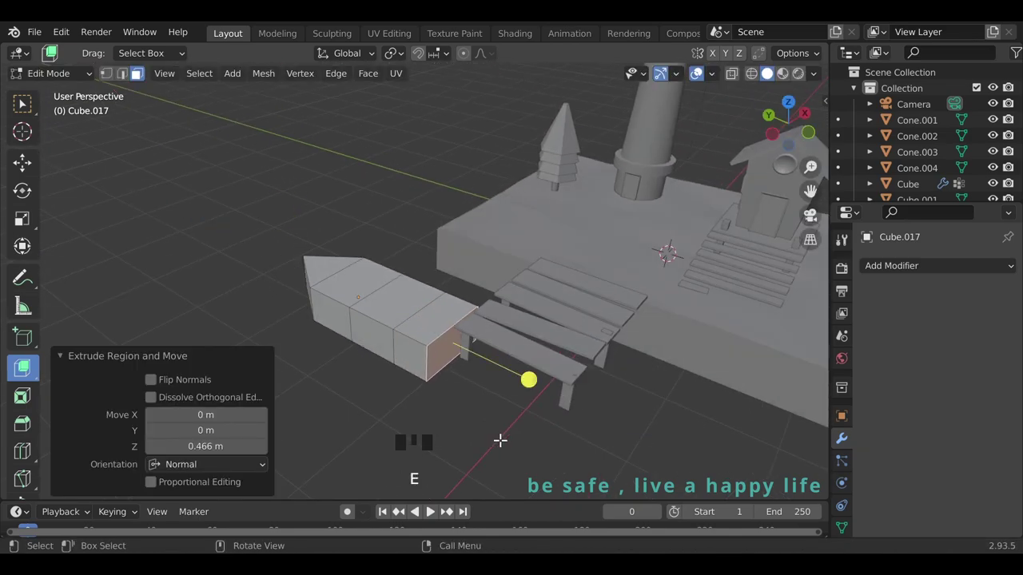
pyautogui.press('s')
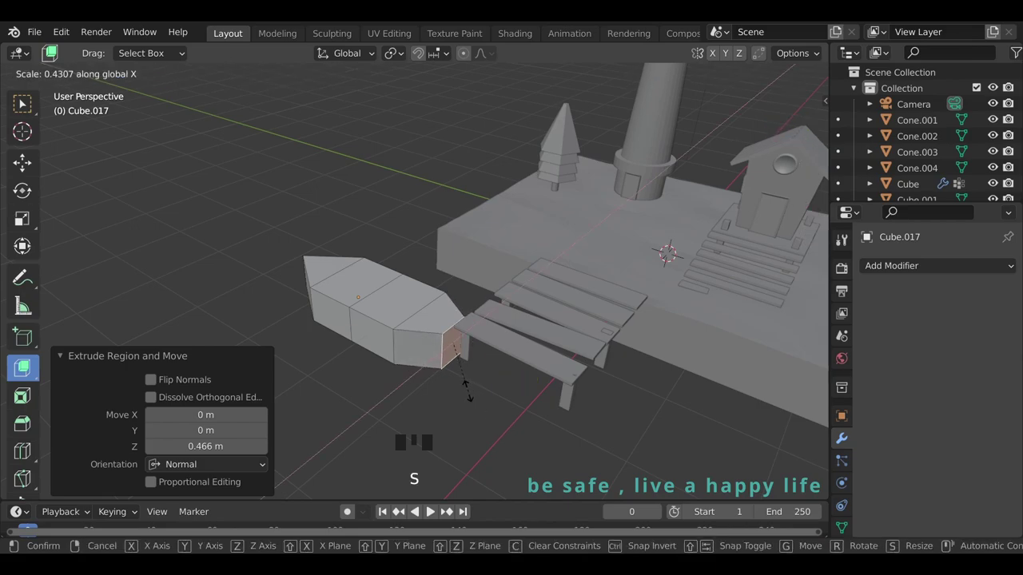
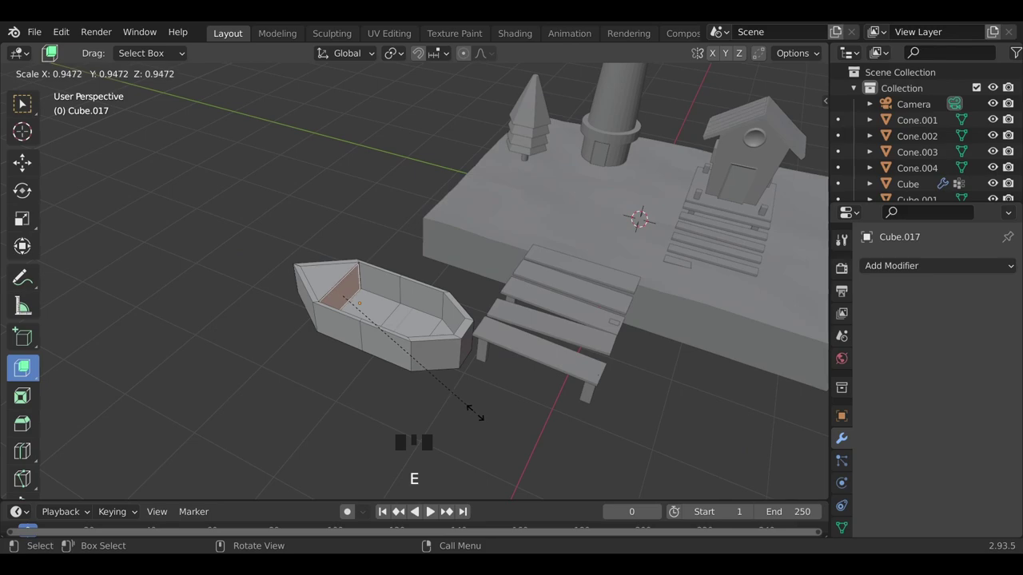
# Extrude the inset top face downward to hollow the hull and flatten the faces with S X 0
pyautogui.press('e')
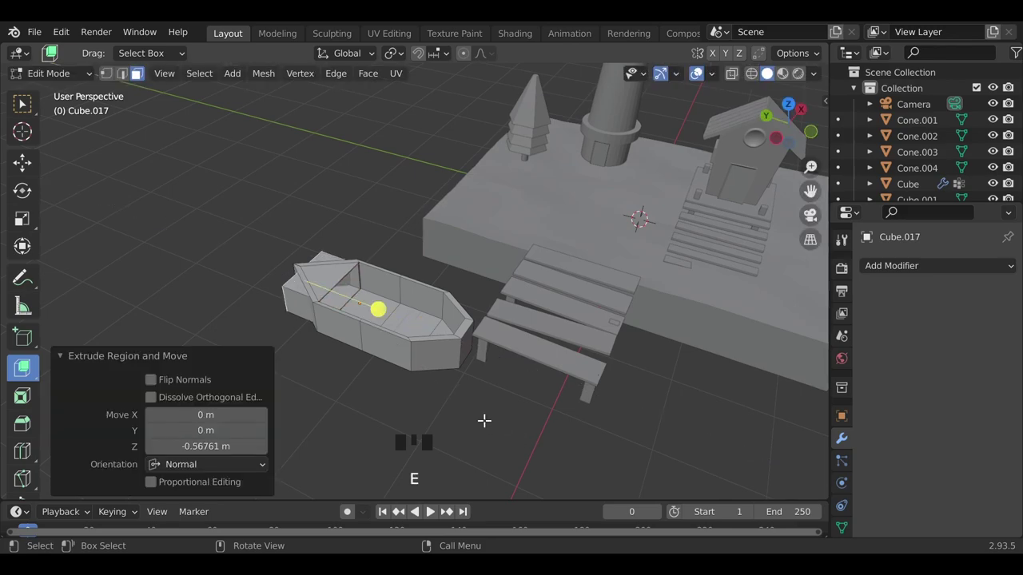
pyautogui.press('s')
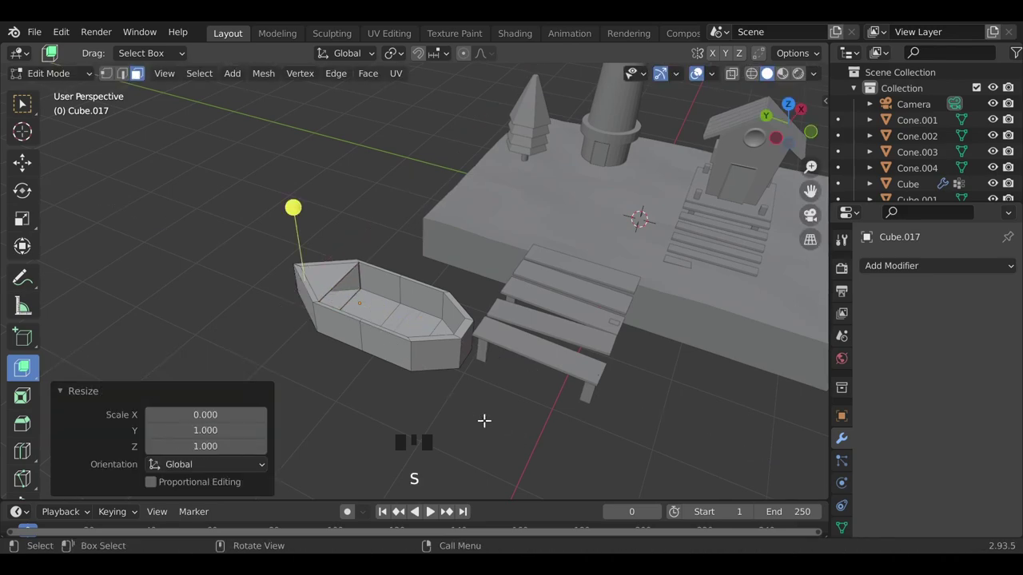
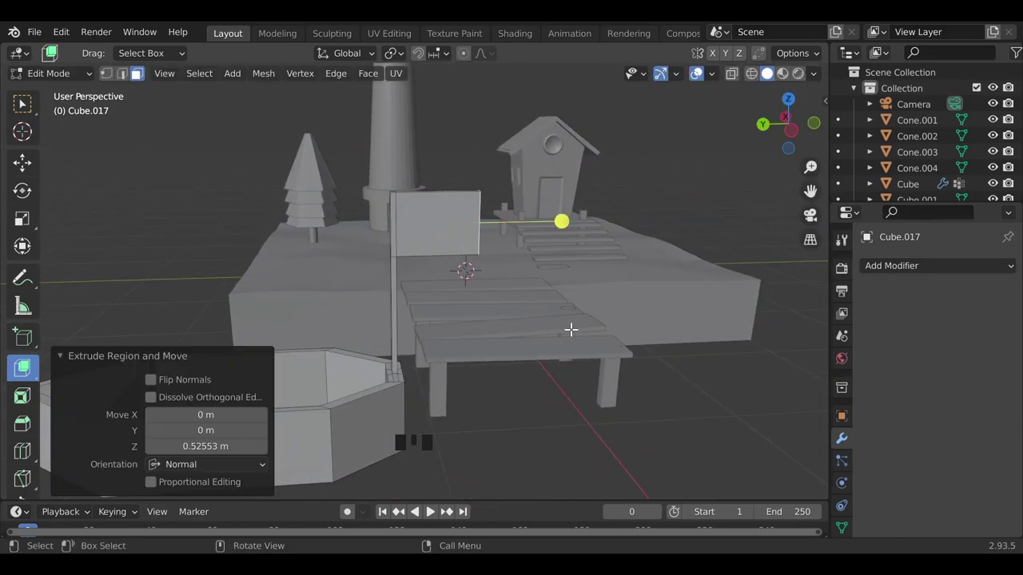
# Collapse the flag's free edge into a pennant point and extrude the boat's rim face
pyautogui.press('s')
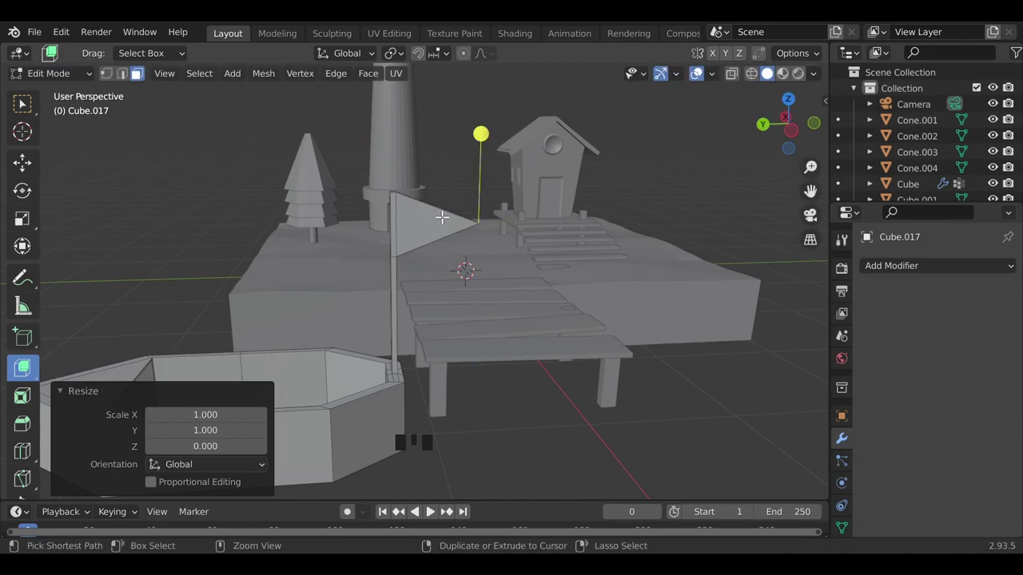
pyautogui.press('ctrl+r')
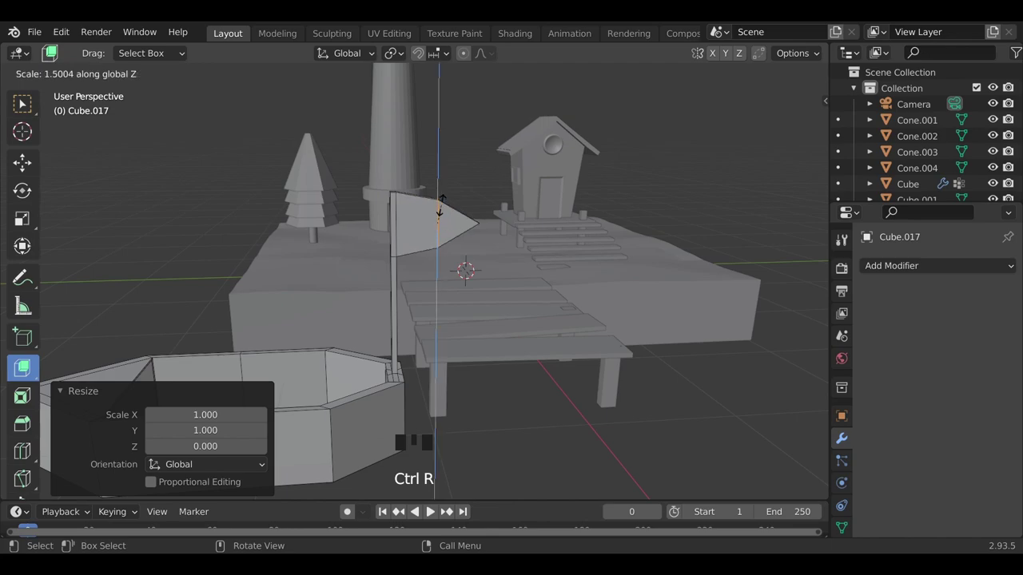
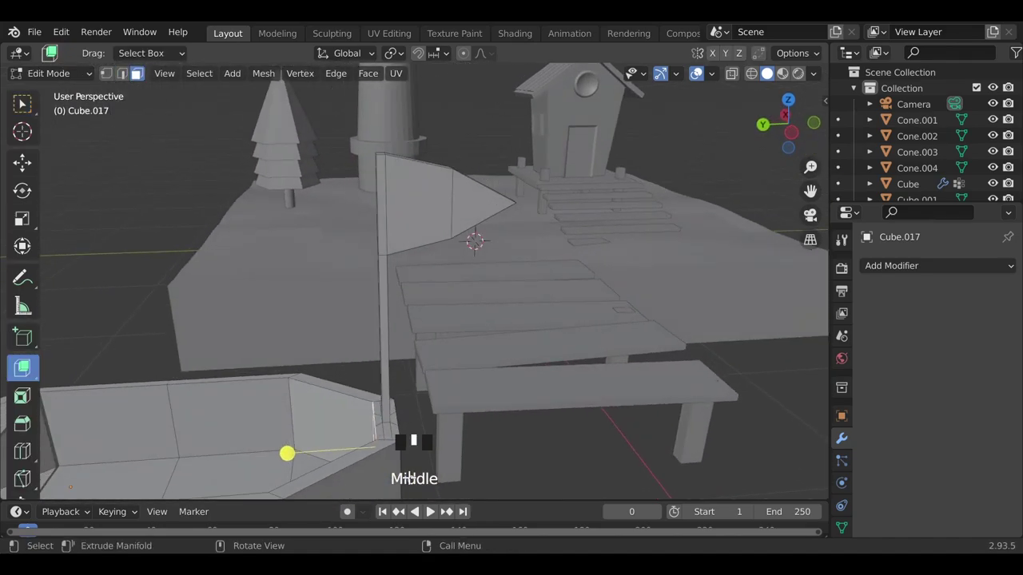
pyautogui.press('e')
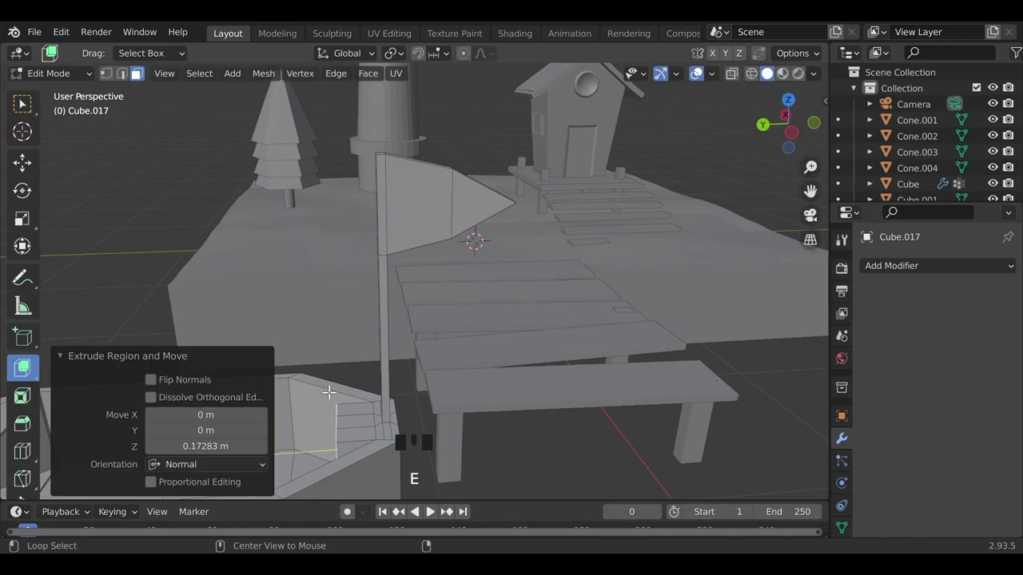
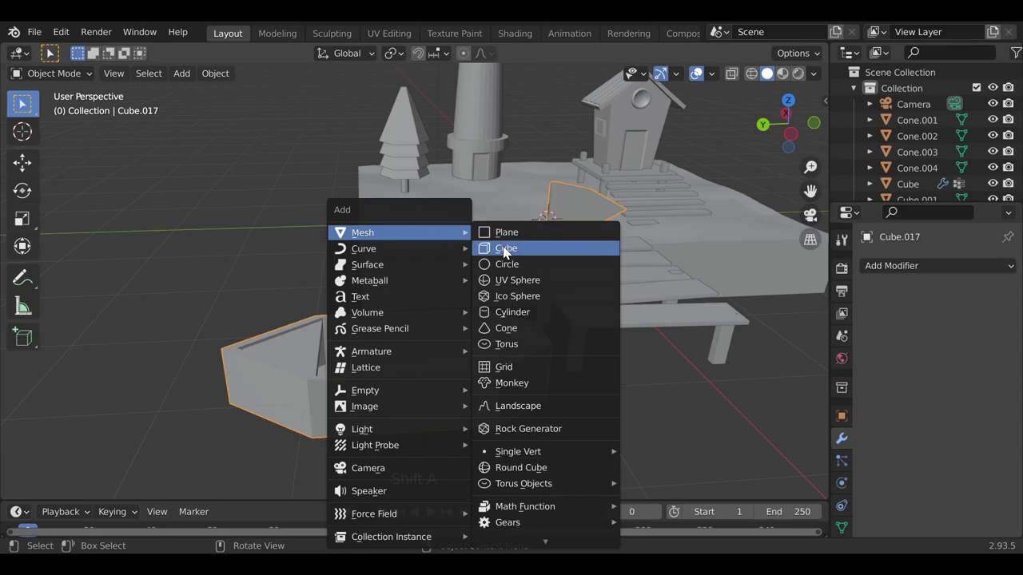
# Add a new cube, shrink it and move it inside the boat in top view
pyautogui.moveTo(369, 295); pyautogui.dragTo(407, 338)
pyautogui.scroll(-3)
pyautogui.press('g')
pyautogui.press('g')
pyautogui.press('s')
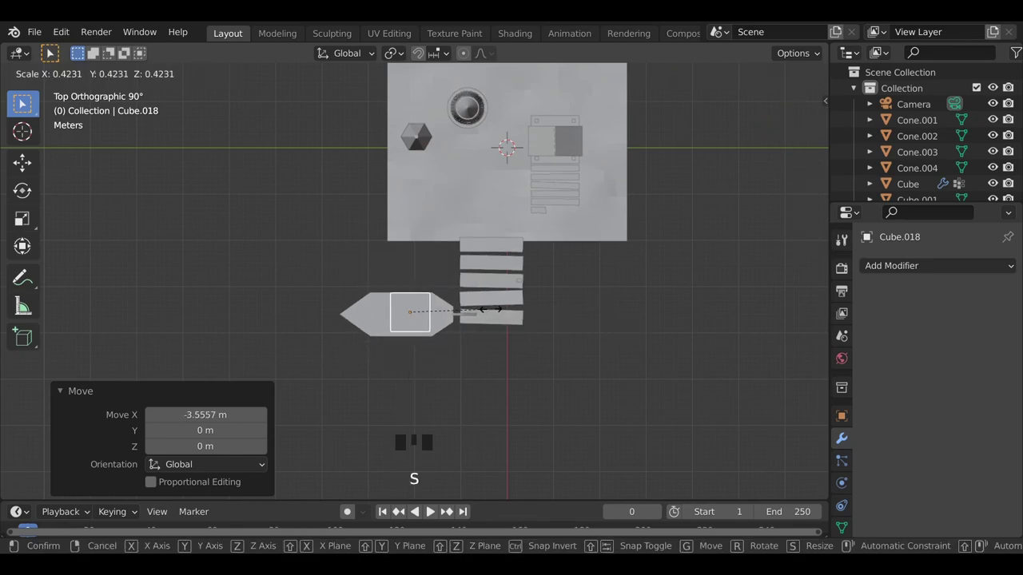
pyautogui.scroll(3)
pyautogui.middleClick(390, 334)
pyautogui.moveTo(396, 153); pyautogui.dragTo(414, 277)
pyautogui.scroll(3)
pyautogui.moveTo(418, 290); pyautogui.dragTo(444, 325)
# Scale the cube across the hull and flatten it into a thin plank seat
pyautogui.press('alt+z')
pyautogui.press('s')
pyautogui.press('g')
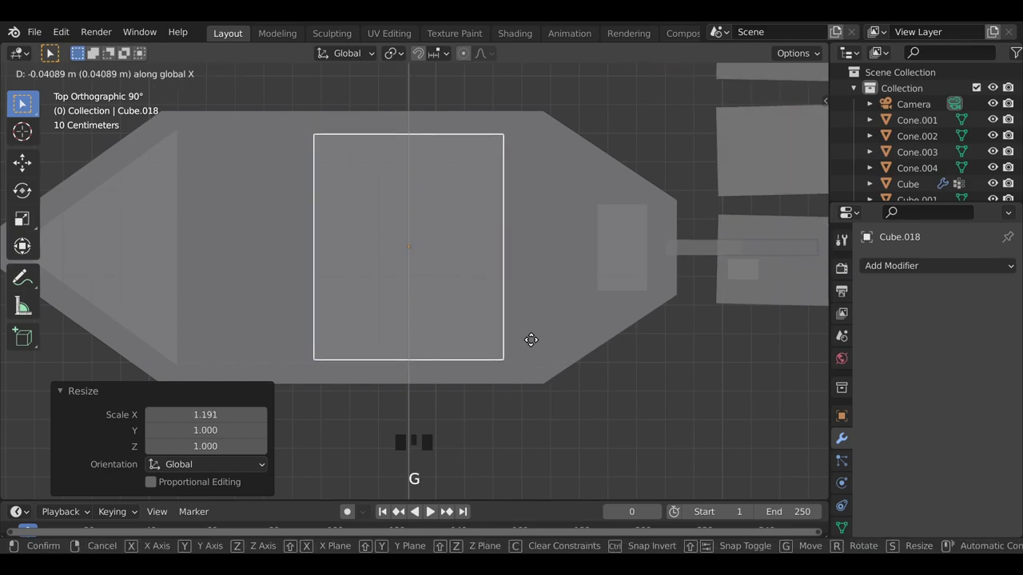
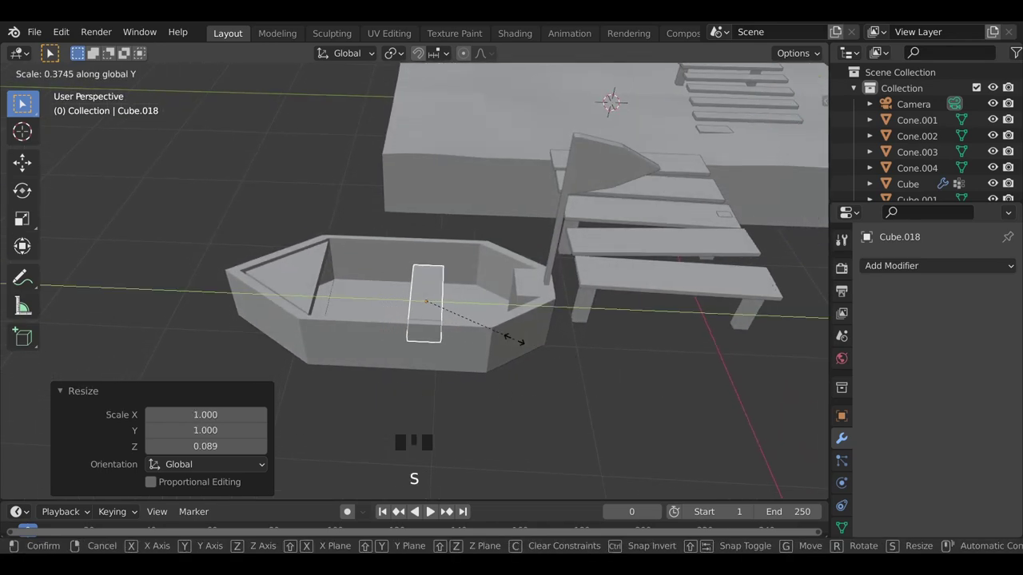
pyautogui.press('g')
pyautogui.click(575, 380)
# Check the seat from around the boat and rescale it to fit the hull
pyautogui.moveTo(525, 395); pyautogui.dragTo(410, 352)
pyautogui.scroll(3)
pyautogui.scroll(3)
pyautogui.click(460, 255)
pyautogui.press('s')
pyautogui.moveTo(705, 378); pyautogui.dragTo(652, 398)
pyautogui.scroll(-3)
pyautogui.click(695, 417)
# Nudge the seat into its final place across the middle and select the boat parts
pyautogui.moveTo(595, 430); pyautogui.dragTo(446, 302)
pyautogui.click(445, 302)
pyautogui.press('g')
pyautogui.scroll(-3)
pyautogui.click(601, 399)
pyautogui.moveTo(439, 415); pyautogui.dragTo(420, 290)
pyautogui.click(420, 289)
pyautogui.click(443, 331)
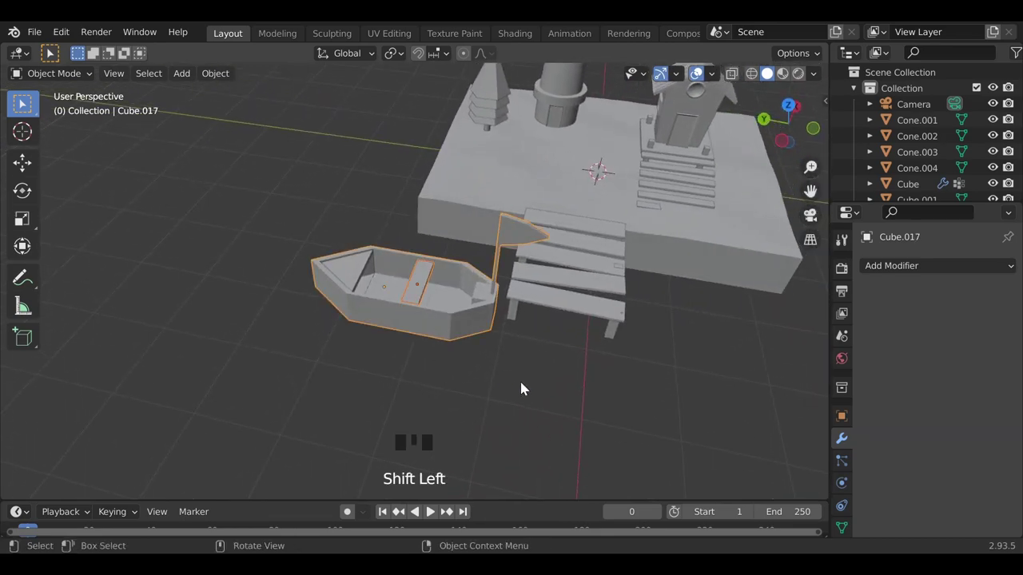
pyautogui.press('ctrl+j')
pyautogui.click(586, 402)
pyautogui.scroll(-3)
pyautogui.moveTo(491, 434); pyautogui.dragTo(439, 376)
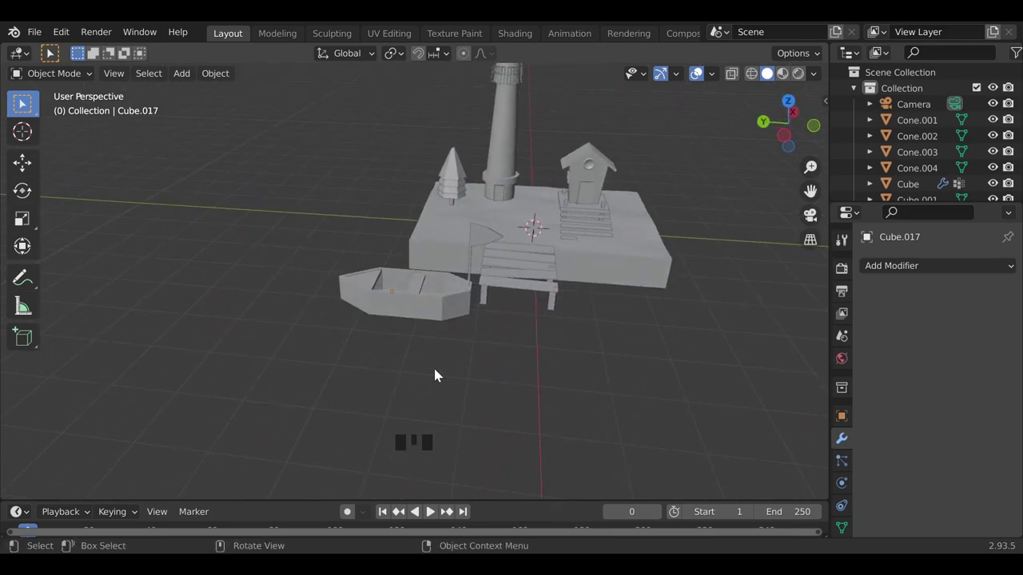
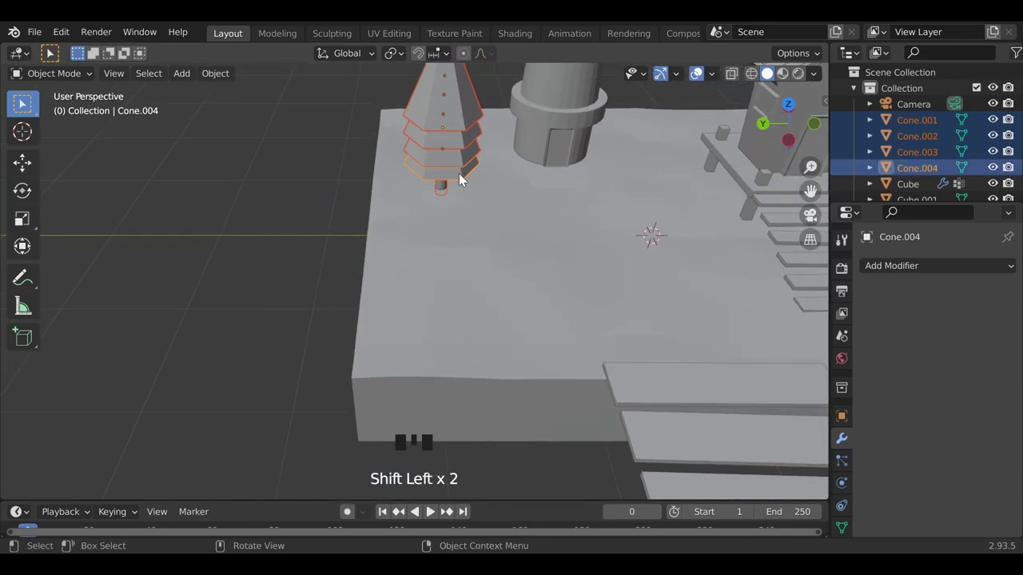
# Duplicate the pine tree, slide the copy beside the original and shrink it
pyautogui.click(468, 181)
pyautogui.press('shift+d')
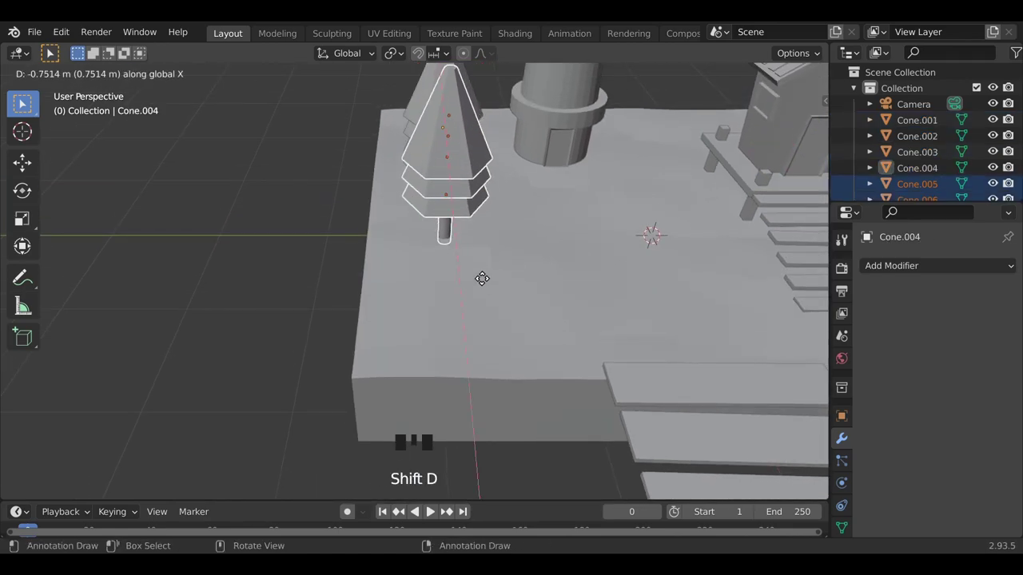
pyautogui.moveTo(531, 324); pyautogui.dragTo(630, 346)
pyautogui.press('s')
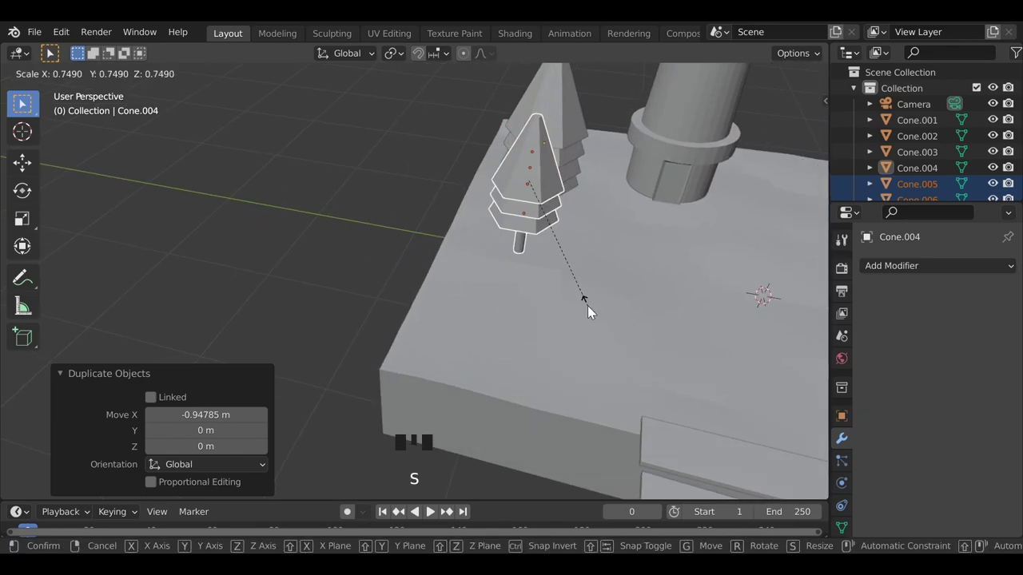
# Duplicate again for a third, smaller tree and position it in the cluster on the island
pyautogui.press('shift+d')
pyautogui.press('s')
pyautogui.scroll(-3)
pyautogui.moveTo(490, 379); pyautogui.dragTo(540, 364)
pyautogui.moveTo(616, 402); pyautogui.dragTo(489, 312)
pyautogui.press('shift+d')
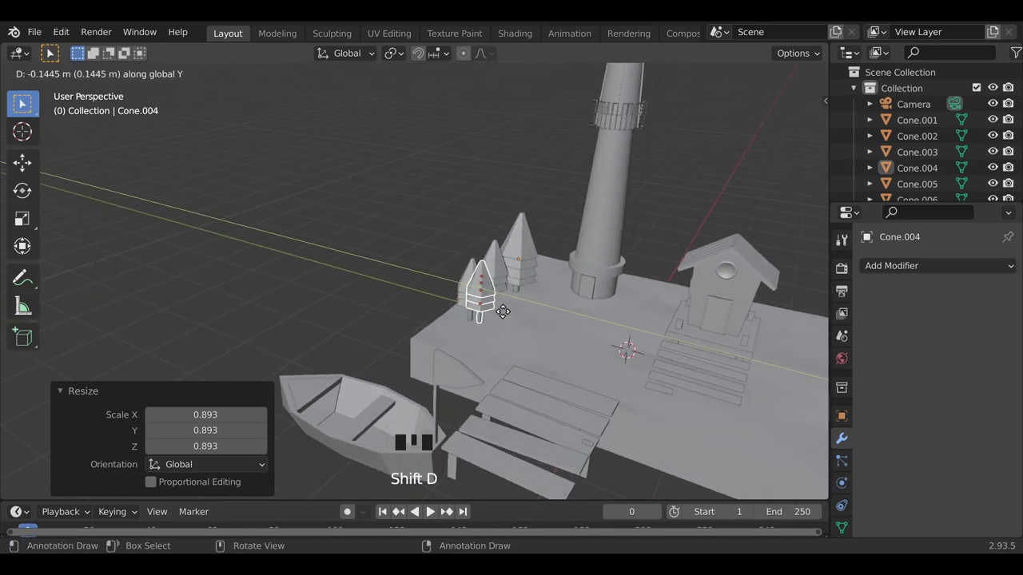
pyautogui.press('s')
pyautogui.click(434, 183)
# Orbit around the tree cluster and check it through the scene camera
pyautogui.scroll(-3)
pyautogui.moveTo(346, 354); pyautogui.dragTo(815, 222)
pyautogui.click(816, 223)
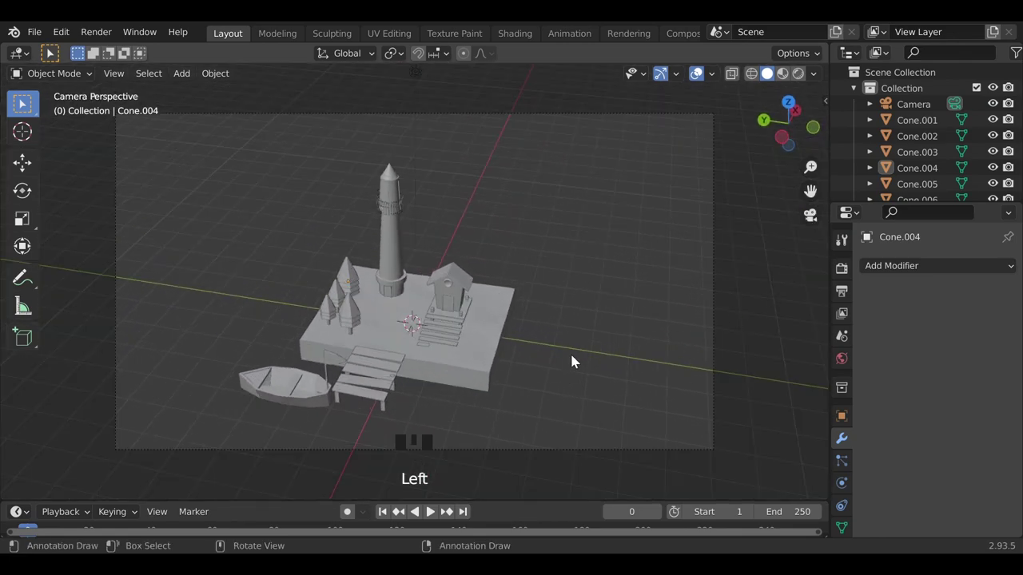
pyautogui.scroll(-3)
pyautogui.moveTo(459, 390); pyautogui.dragTo(821, 220)
pyautogui.click(821, 221)
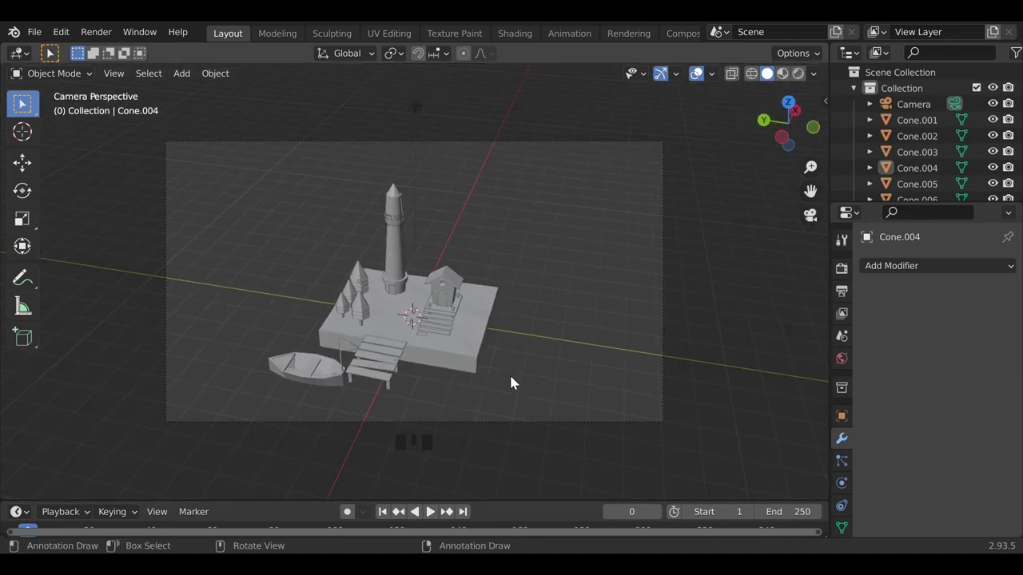
pyautogui.moveTo(481, 392); pyautogui.dragTo(495, 383)
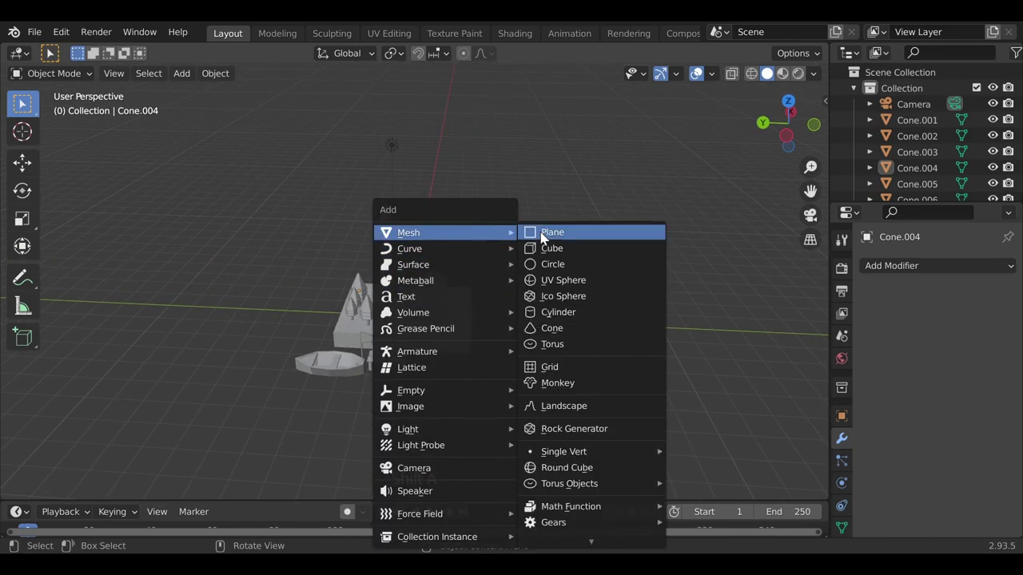
# Add a plane raised high above the island, taper its top edge and extrude a narrower strip below
pyautogui.press('shift+a')
pyautogui.press('g')
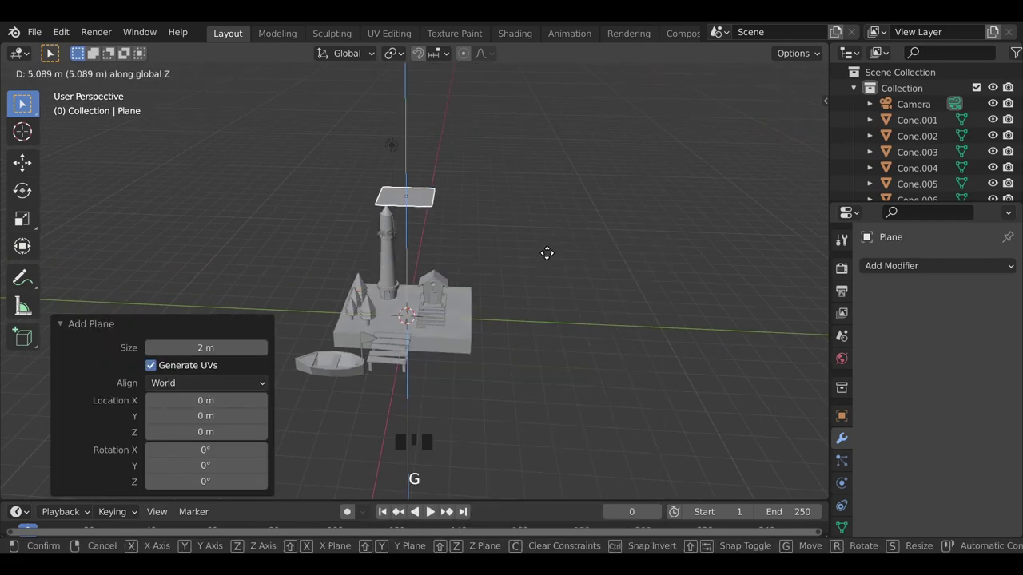
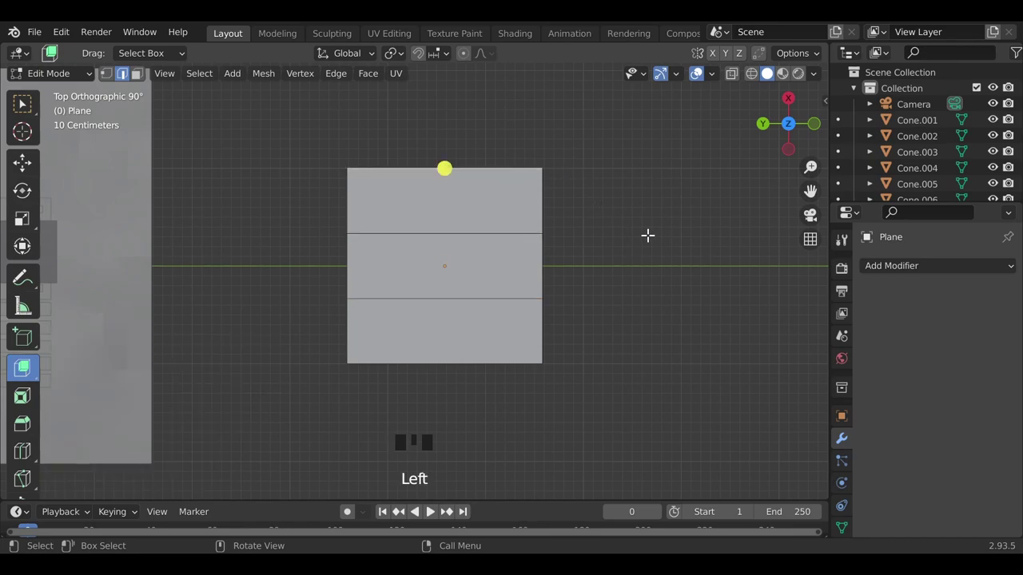
pyautogui.press('s')
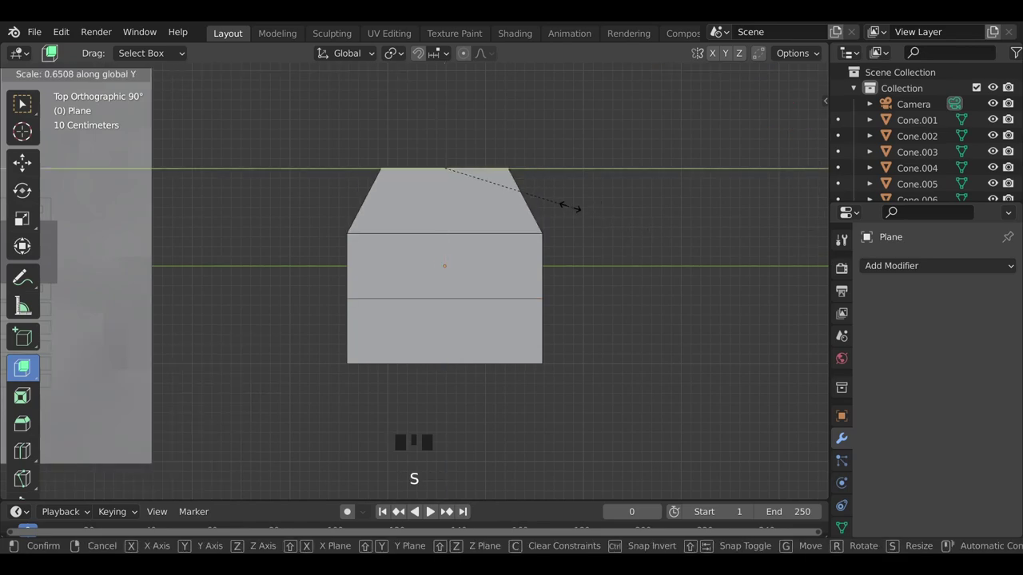
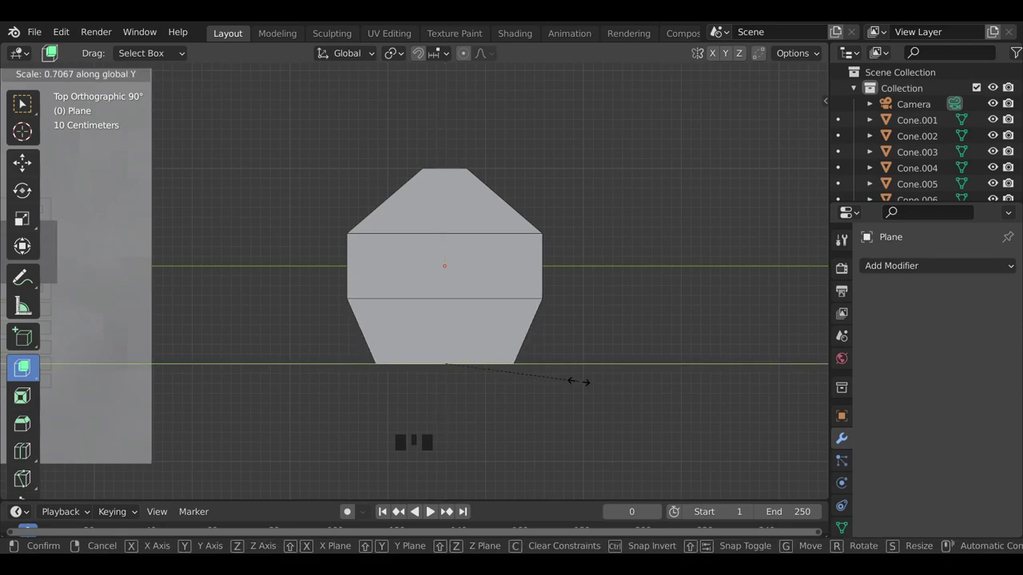
pyautogui.press('e')
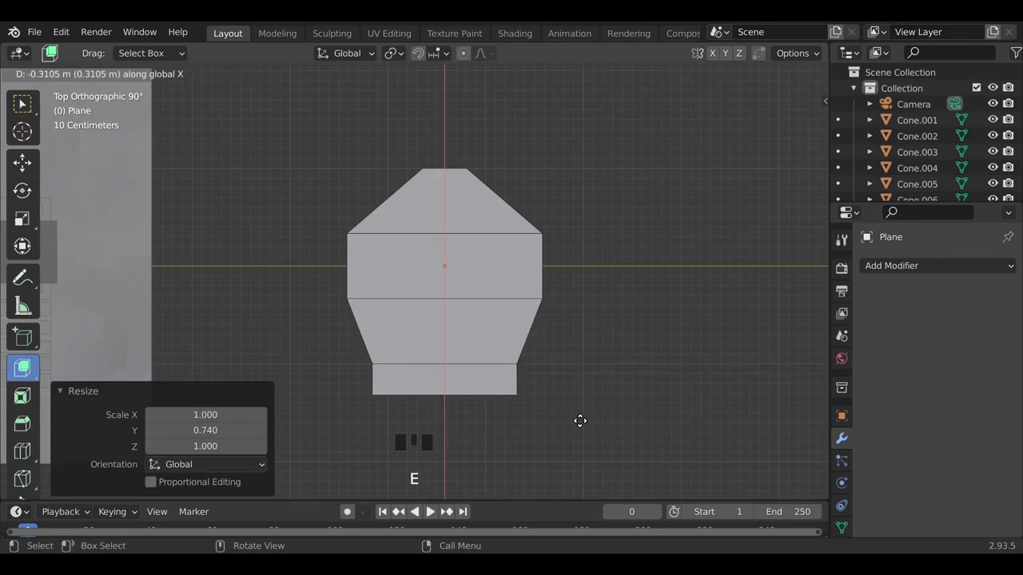
pyautogui.press('s')
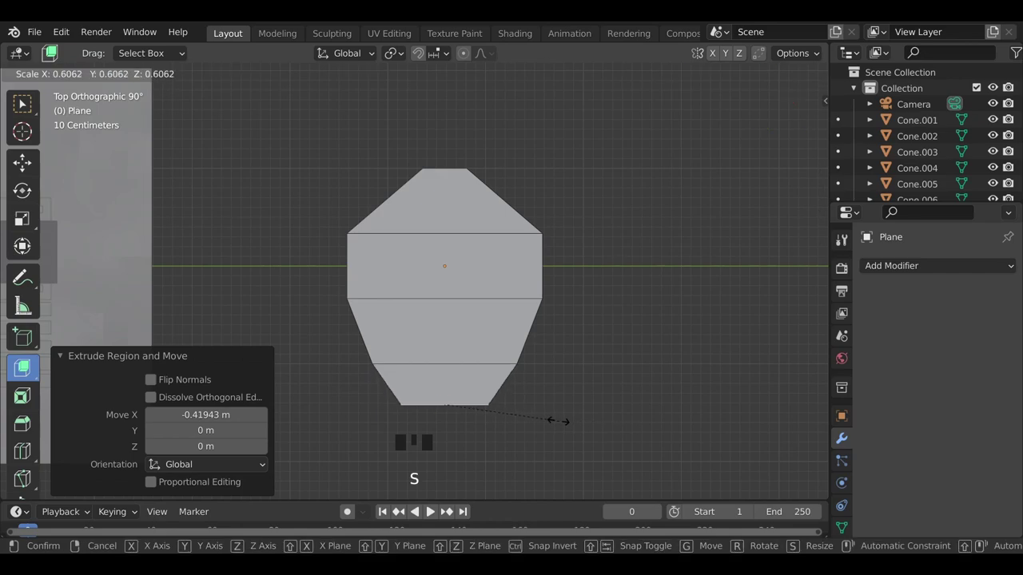
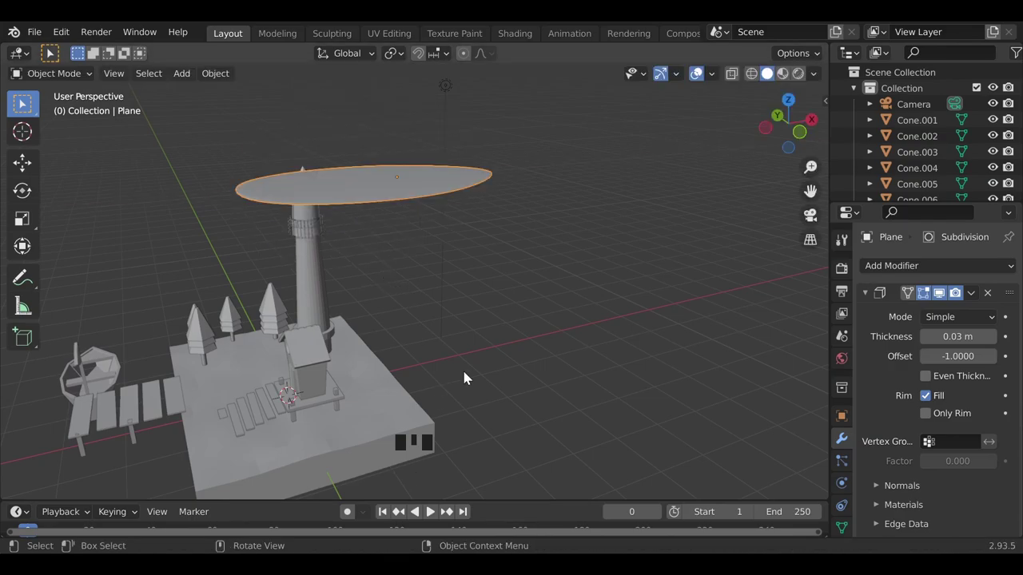
# Rotate the petal 90° upright and bend its edge outward with proportional editing
pyautogui.press('r')
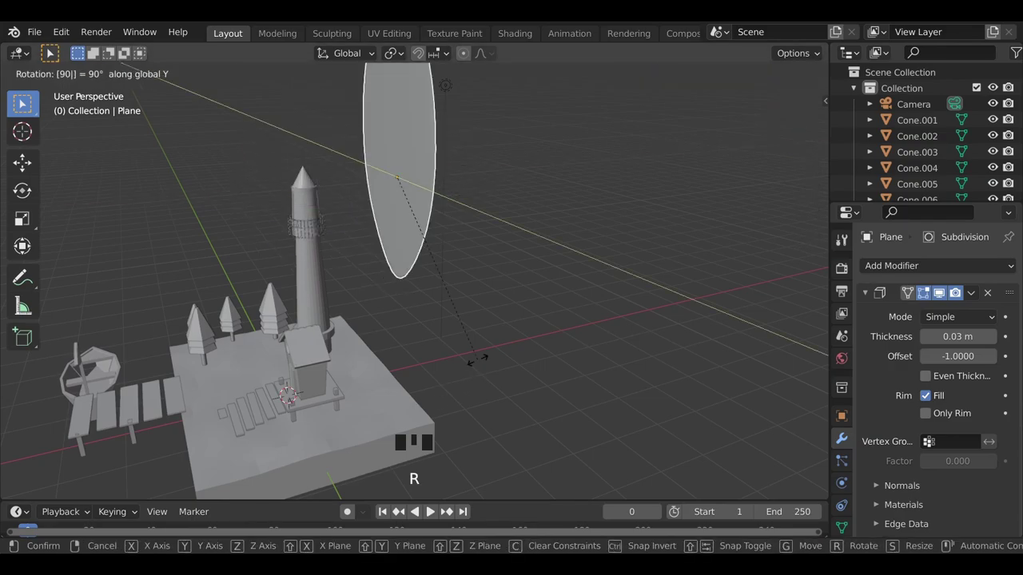
pyautogui.scroll(-3)
pyautogui.moveTo(430, 355); pyautogui.dragTo(469, 349)
pyautogui.press('r')
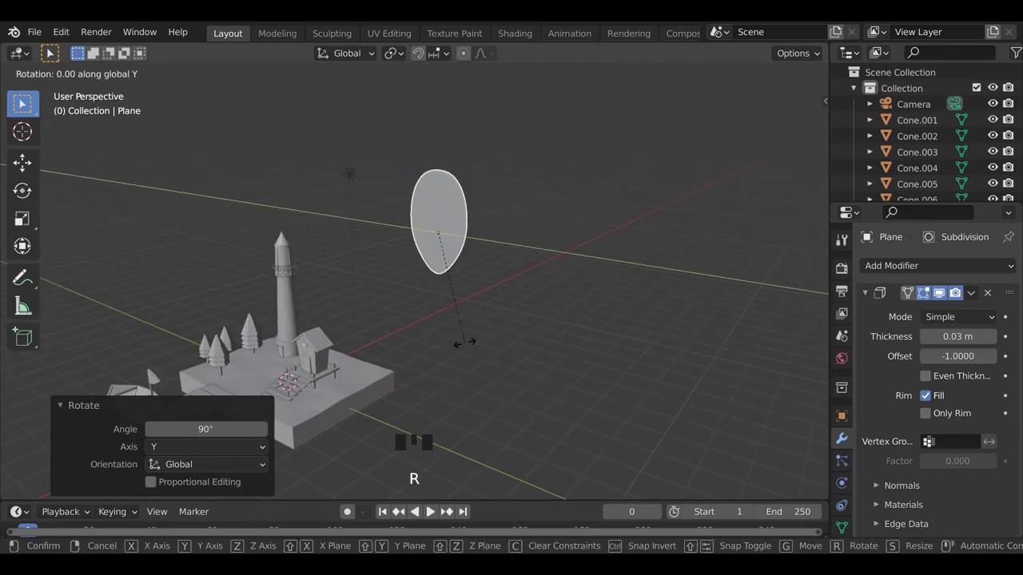
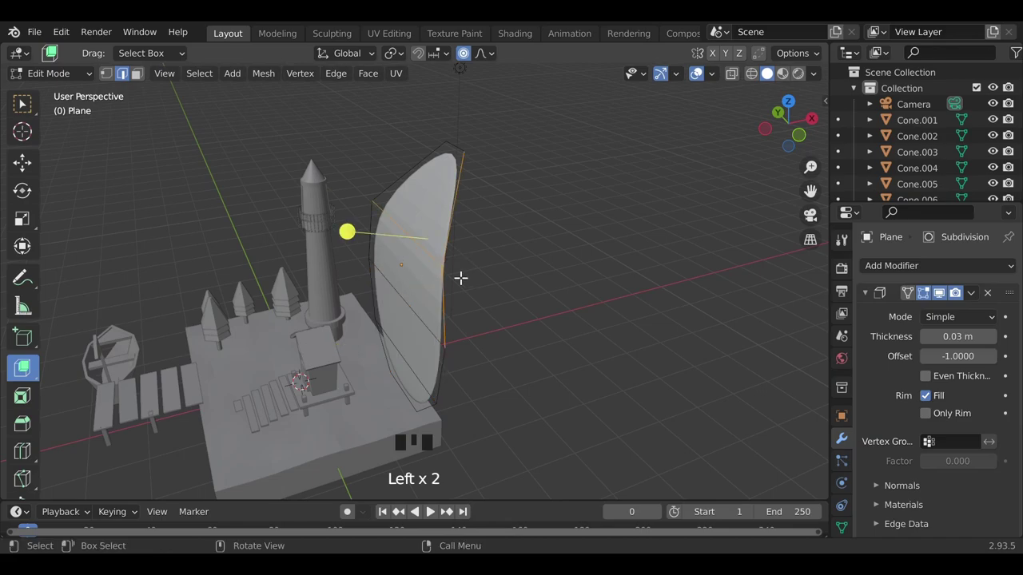
pyautogui.press('g')
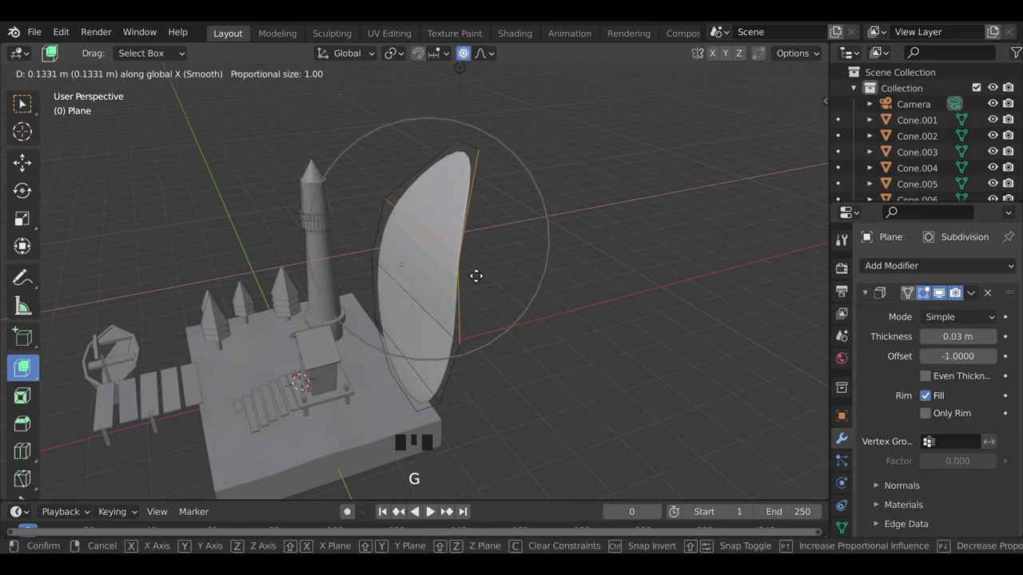
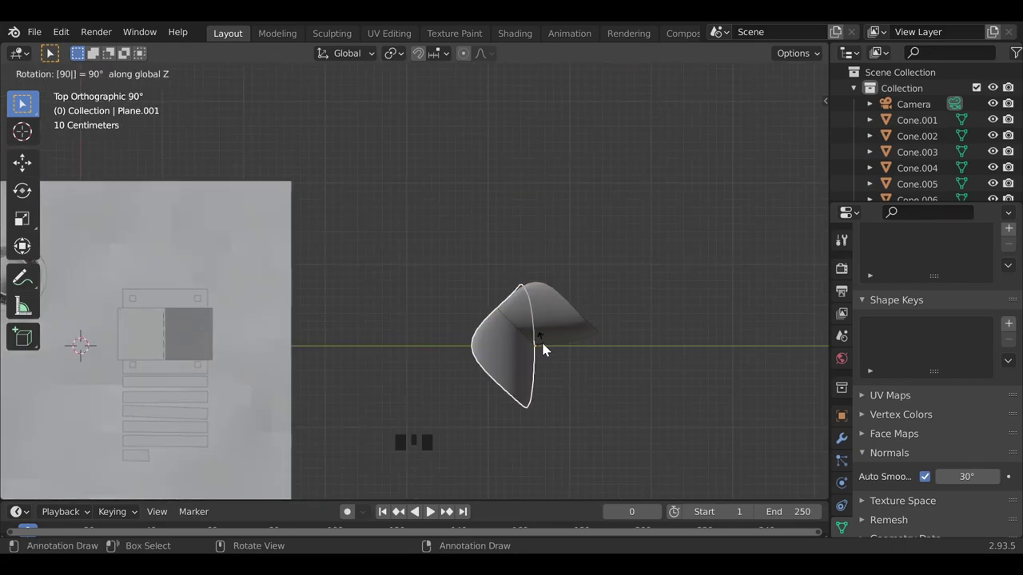
# Duplicate the petal in quarter-turn steps so four petals surround the centre
pyautogui.press('shift+d')
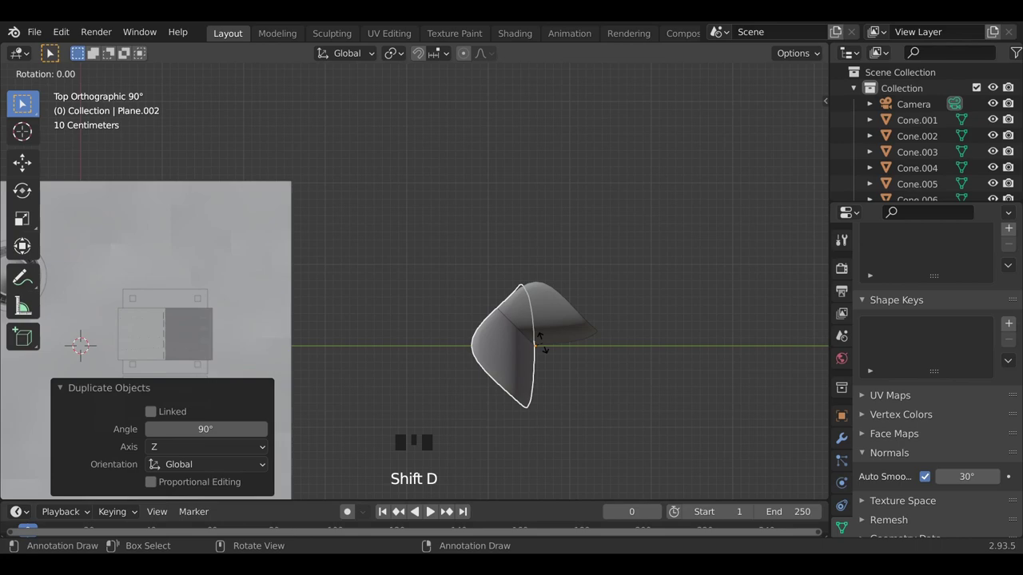
pyautogui.press('shift+d')
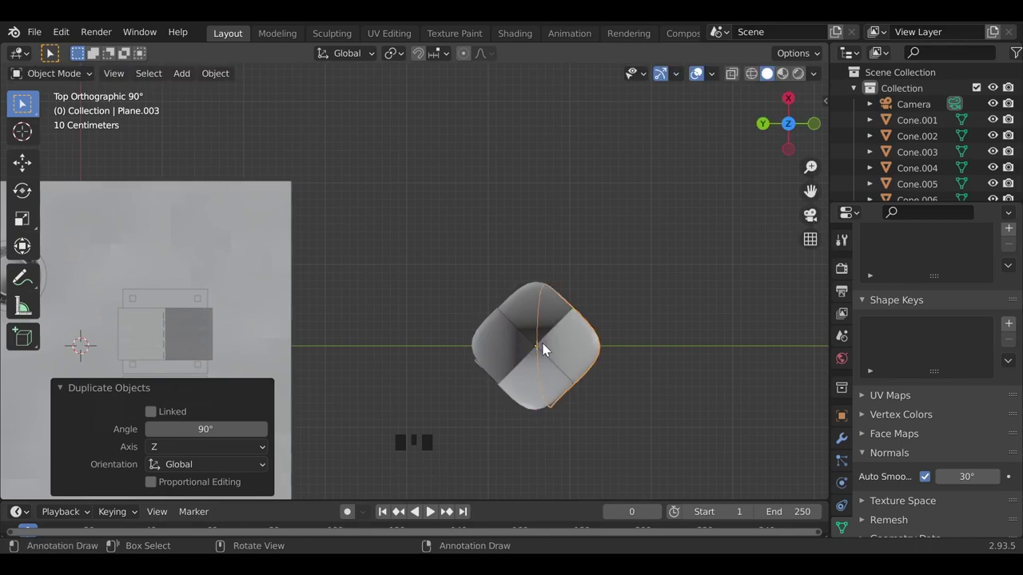
pyautogui.scroll(-3)
pyautogui.moveTo(547, 429); pyautogui.dragTo(561, 335)
pyautogui.scroll(3)
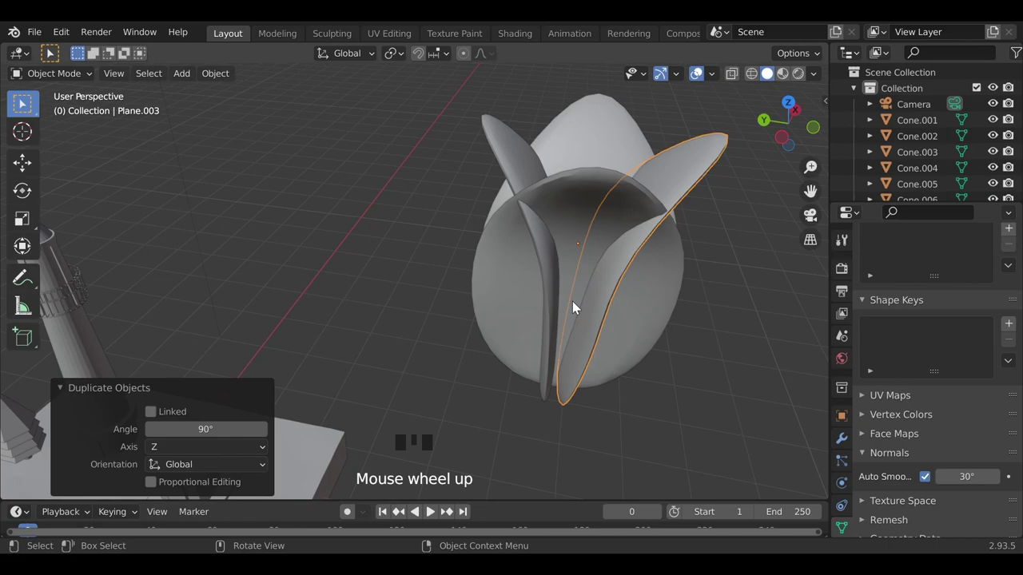
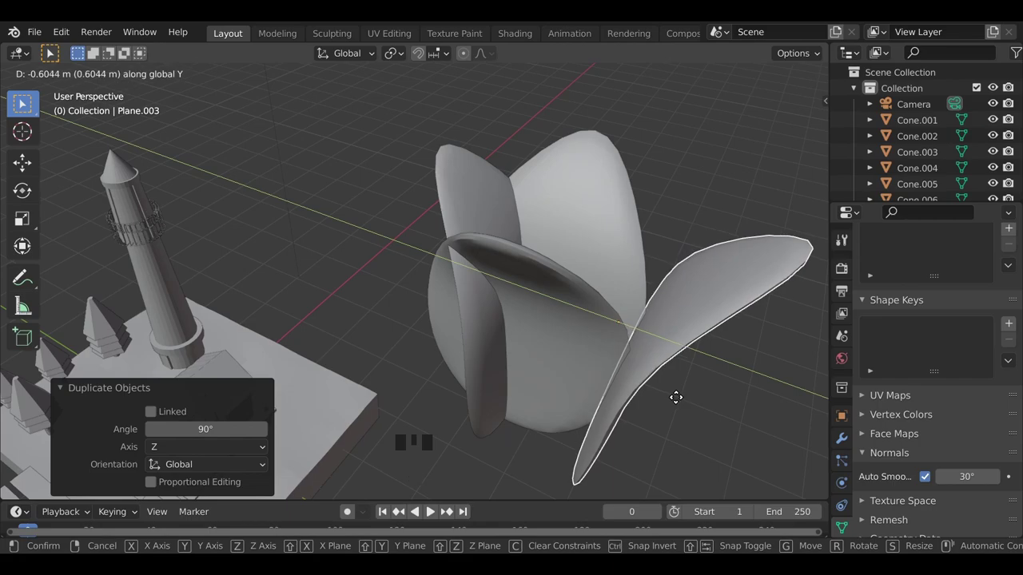
# In side view, push the petals outward and tilt the left and right petals away from the centre
pyautogui.moveTo(488, 320); pyautogui.dragTo(546, 389)
pyautogui.press('g')
pyautogui.moveTo(536, 382); pyautogui.dragTo(494, 379)
pyautogui.middleClick(454, 380)
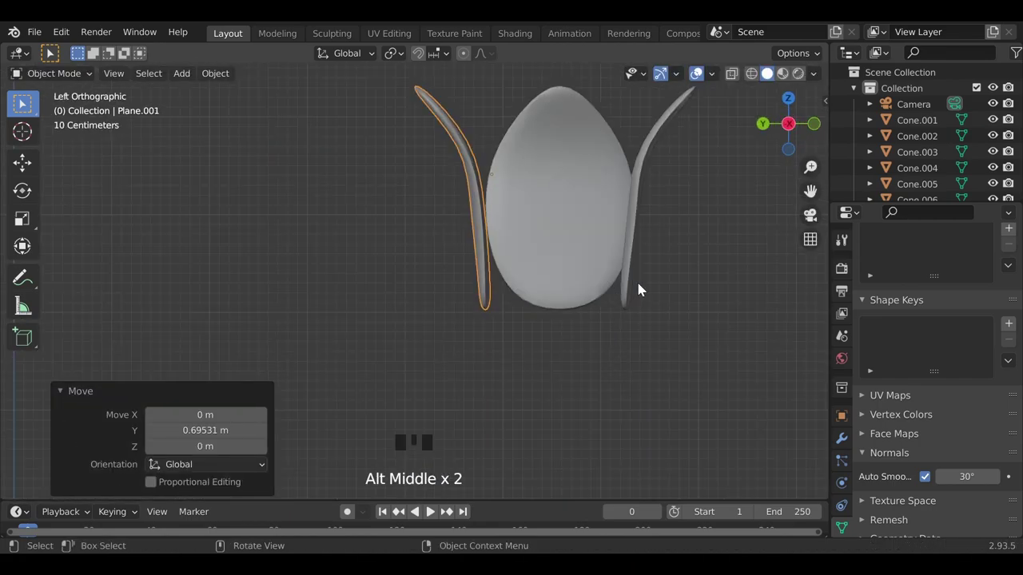
pyautogui.press('r')
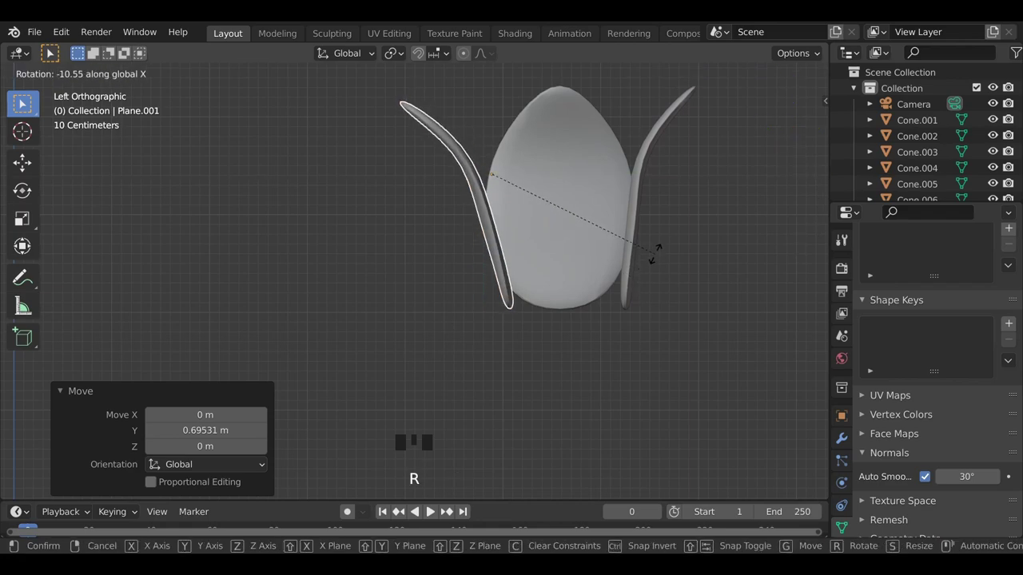
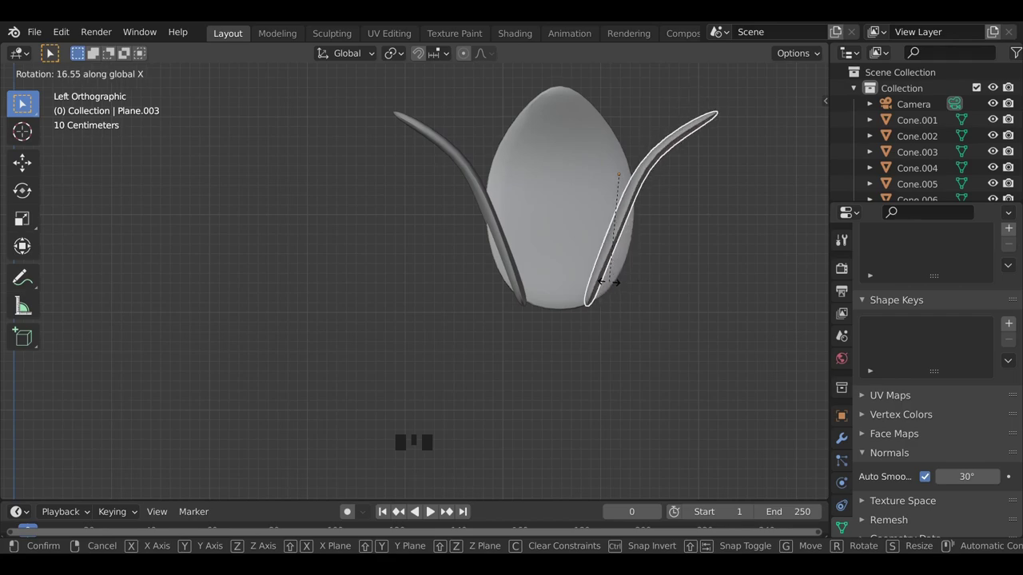
pyautogui.middleClick(567, 339)
pyautogui.click(350, 264)
# In front view, slide the remaining petals away from the centre to open the flower
pyautogui.press('g')
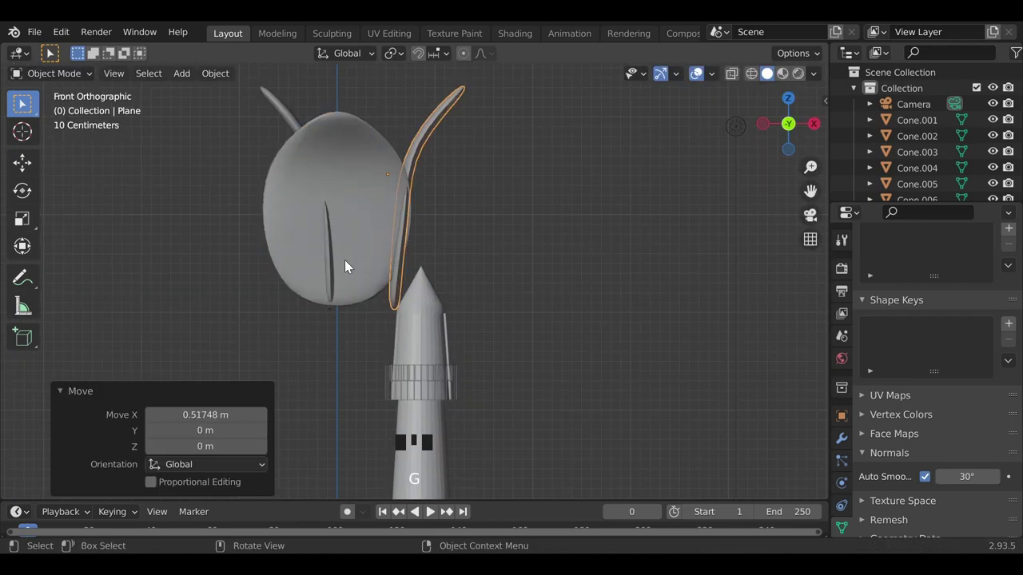
pyautogui.click(335, 264)
pyautogui.press('g')
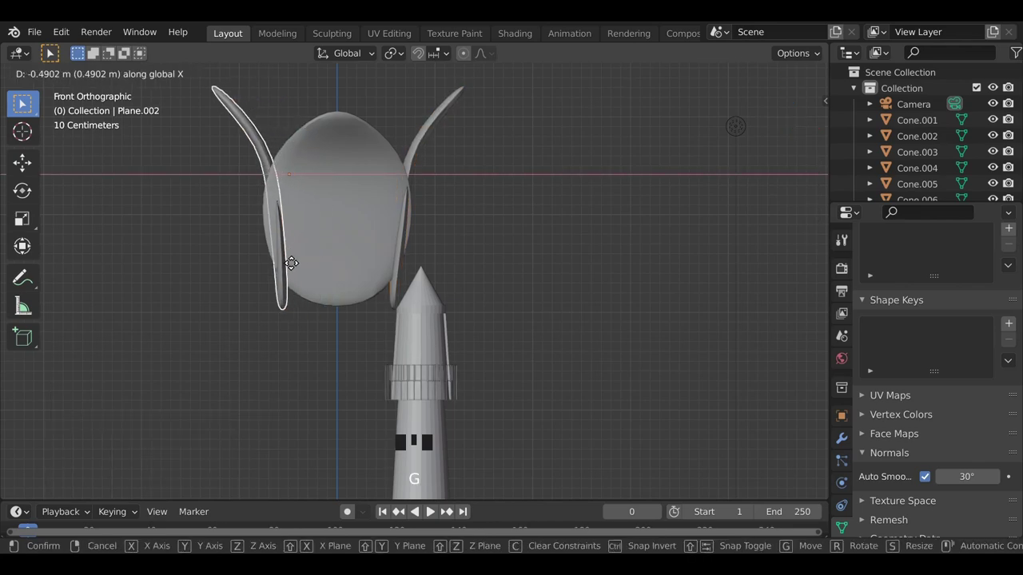
pyautogui.moveTo(195, 297); pyautogui.dragTo(688, 442)
pyautogui.click(688, 442)
pyautogui.scroll(-3)
pyautogui.moveTo(573, 447); pyautogui.dragTo(587, 194)
pyautogui.click(587, 194)
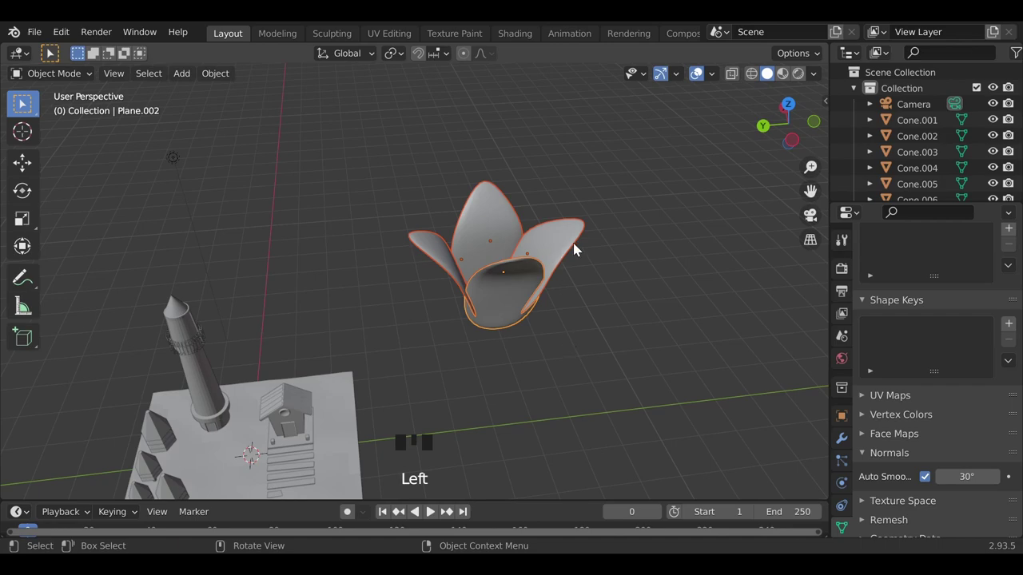
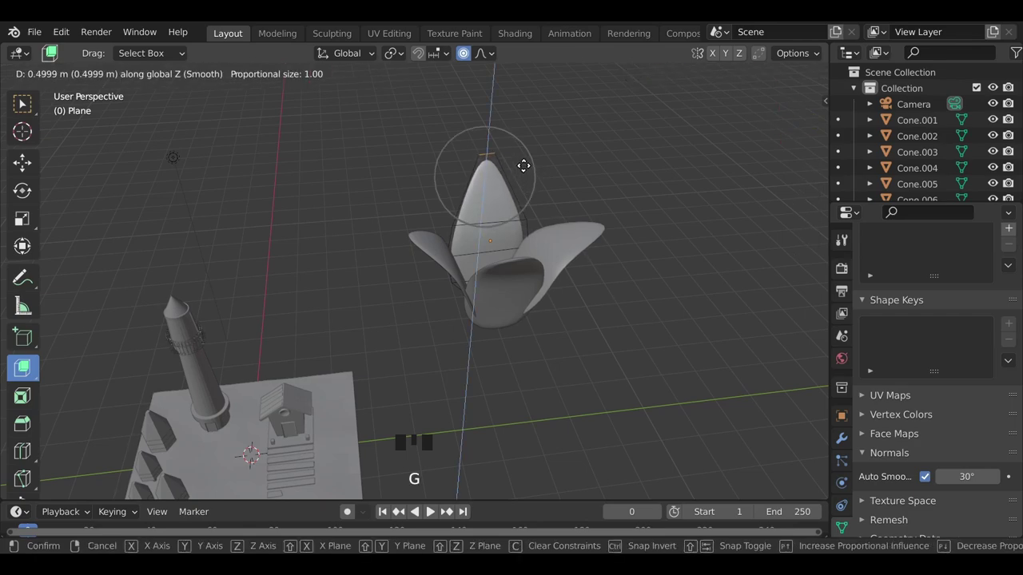
# Leave Edit Mode, join the petals into one flower and view the scene from above
pyautogui.press('Tab')
pyautogui.click(604, 178)
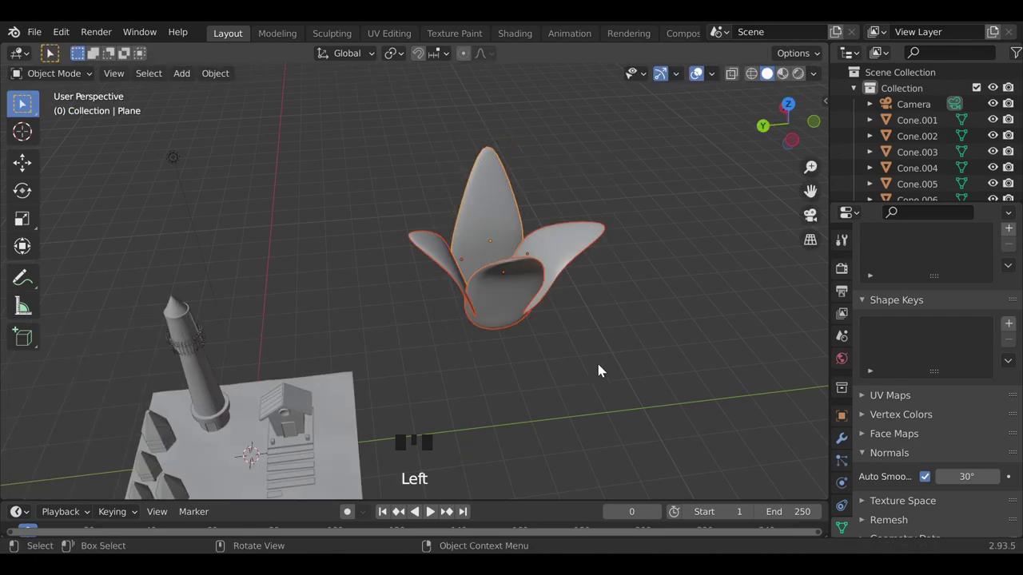
pyautogui.press('ctrl+j')
pyautogui.click(507, 275)
pyautogui.scroll(-3)
pyautogui.moveTo(355, 336); pyautogui.dragTo(643, 356)
pyautogui.press('shift+g')
# Make a copy of the flower and move it over beside the island
pyautogui.press('shift+d')
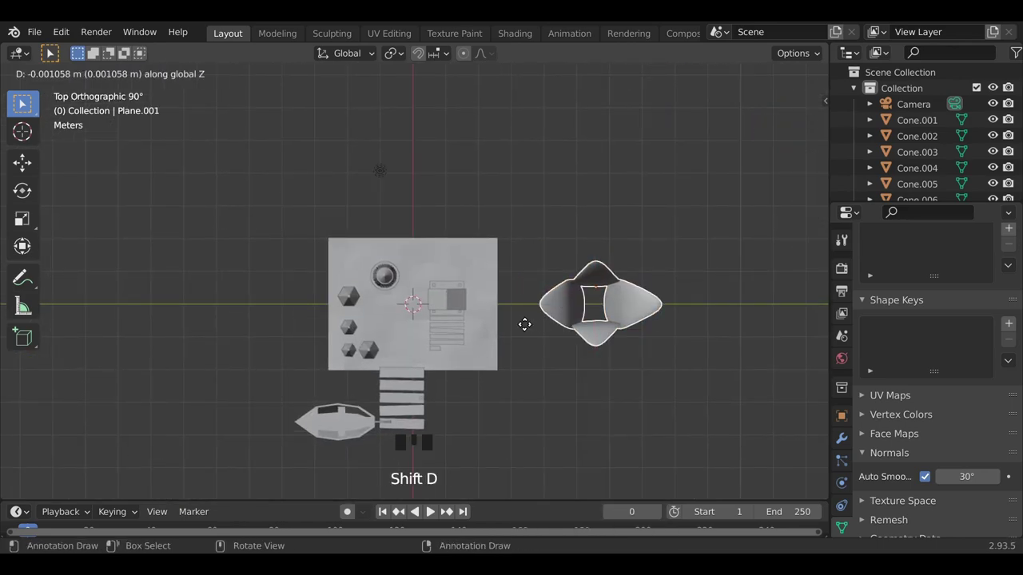
pyautogui.press('s')
pyautogui.moveTo(406, 364); pyautogui.dragTo(508, 452)
pyautogui.scroll(3)
pyautogui.middleClick(450, 452)
pyautogui.scroll(3)
pyautogui.middleClick(427, 443)
pyautogui.press('g')
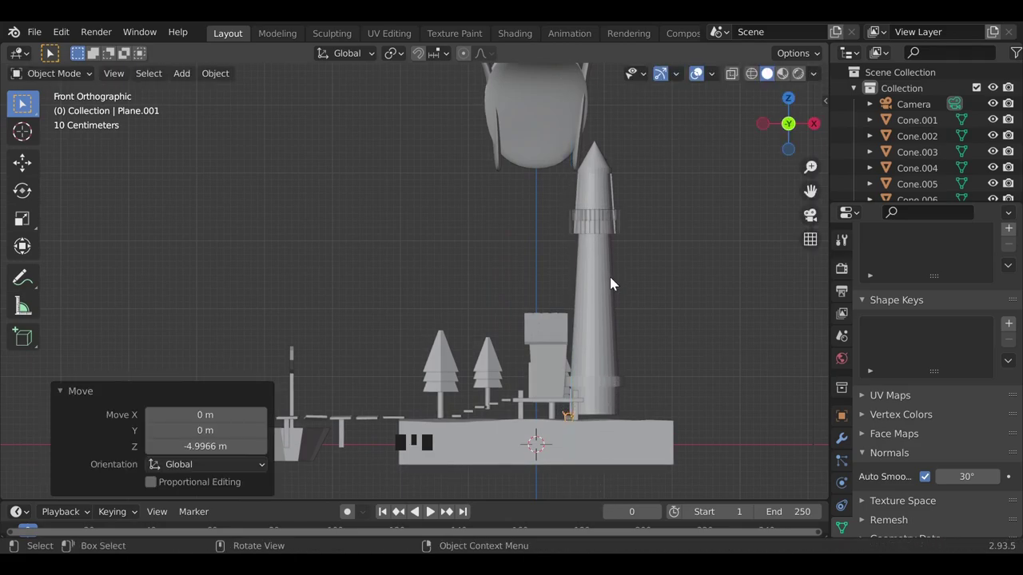
# Lower the copy toward the island, delete the large original and shrink the flower small
pyautogui.moveTo(809, 220); pyautogui.dragTo(525, 361)
pyautogui.scroll(3)
pyautogui.click(526, 361)
pyautogui.click(702, 185)
pyautogui.press('x')
pyautogui.click(407, 308)
# Place the small flower on the island beside the lighthouse and start a second copy
pyautogui.scroll(3)
pyautogui.moveTo(403, 345); pyautogui.dragTo(427, 248)
pyautogui.scroll(3)
pyautogui.moveTo(433, 279); pyautogui.dragTo(464, 340)
pyautogui.press('shift+d')
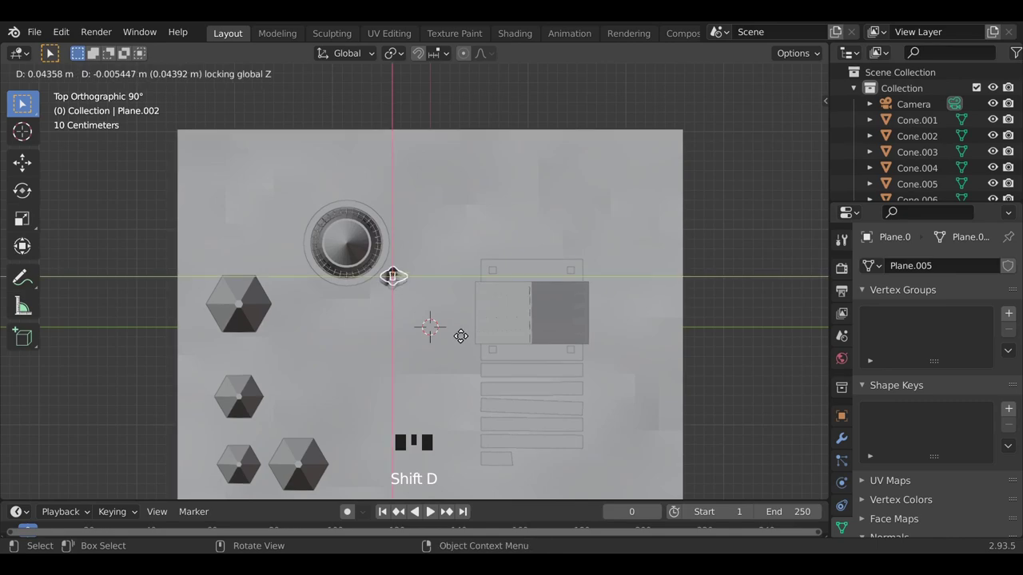
# Duplicate the small flower tuft with Shift+D and place copies around the island in top view
pyautogui.press('shift+d')
pyautogui.moveTo(462, 316); pyautogui.dragTo(447, 310)
pyautogui.moveTo(434, 370); pyautogui.dragTo(585, 416)
pyautogui.press('shift+d')
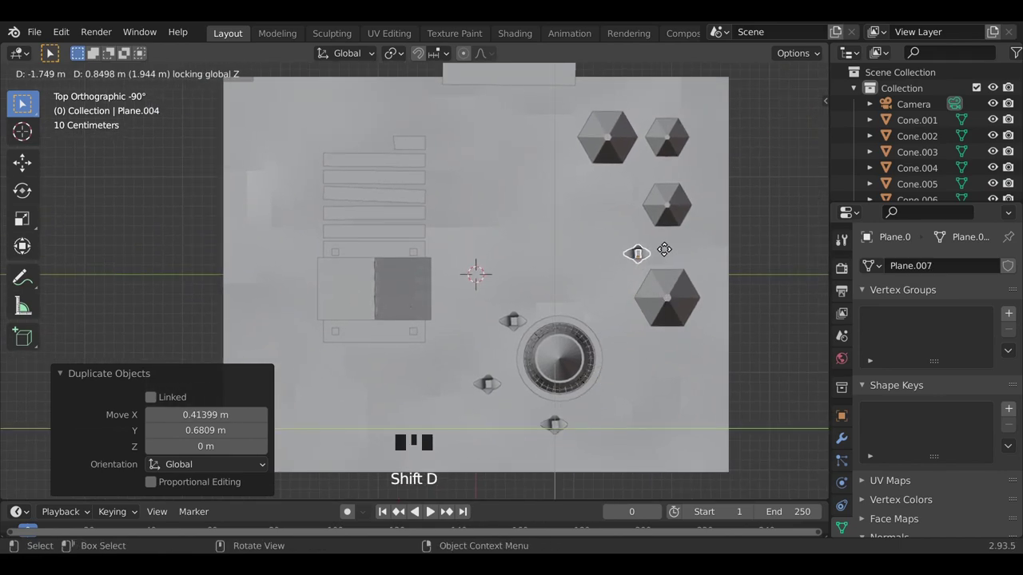
pyautogui.press('shift+d')
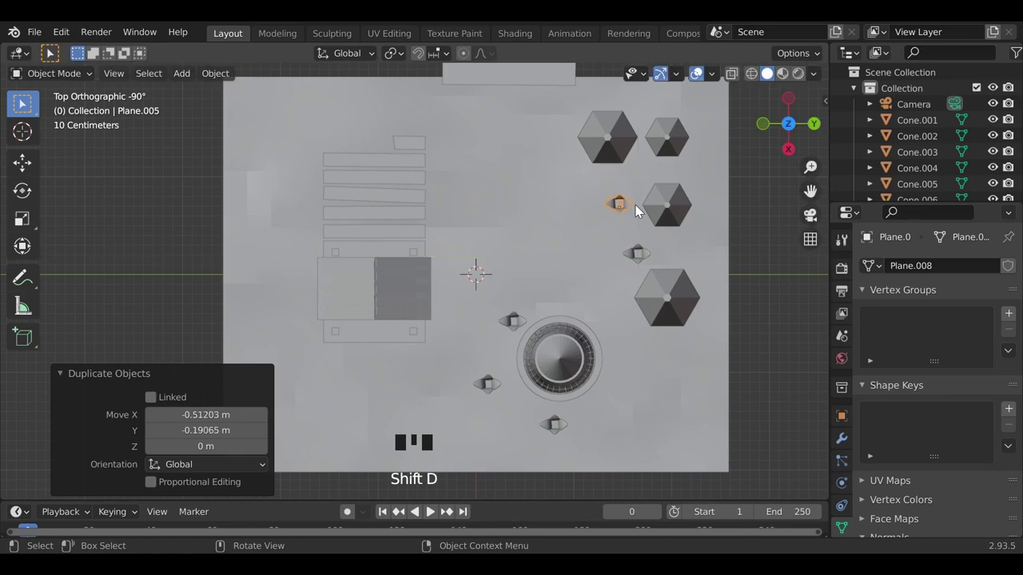
pyautogui.press('shift+d')
pyautogui.press('shift+d')
pyautogui.press('shift+d')
pyautogui.press('shift+z')
pyautogui.press('ctrl+z')
pyautogui.click(771, 81)
# Keep duplicating tufts to fill the remaining open spots across the island's top
pyautogui.press('shift+d')
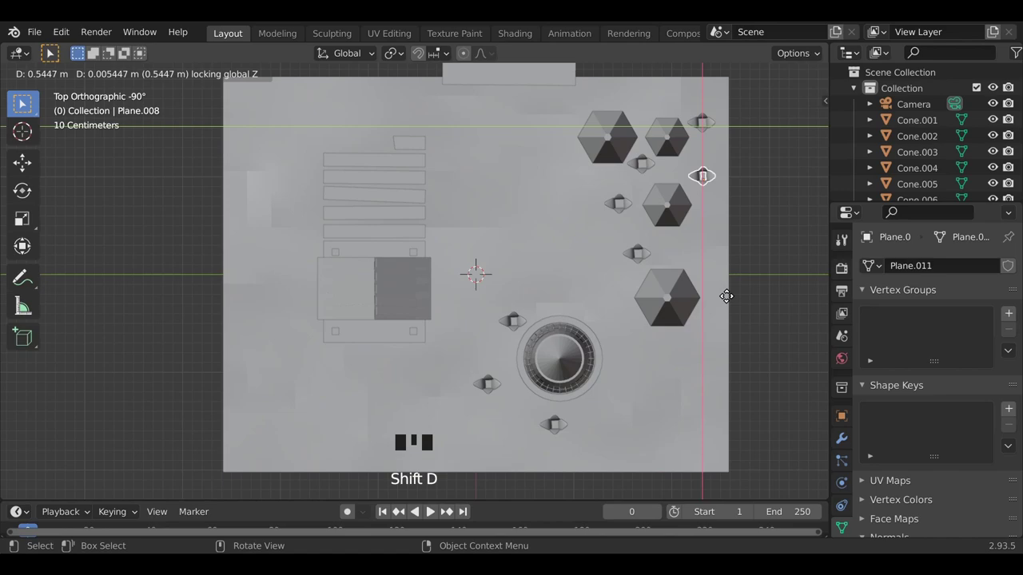
pyautogui.press('shift+d')
pyautogui.press('shift+z')
pyautogui.click(771, 80)
pyautogui.press('shift+d')
pyautogui.press('shift+d')
pyautogui.press('shift+d')
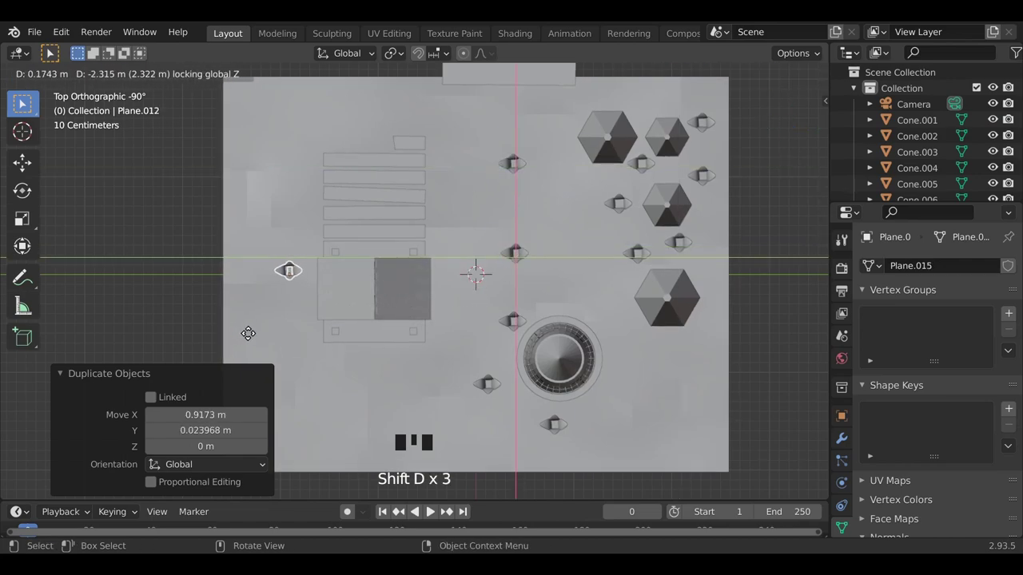
pyautogui.press('shift+d')
pyautogui.press('shift+d')
pyautogui.press('shift+d')
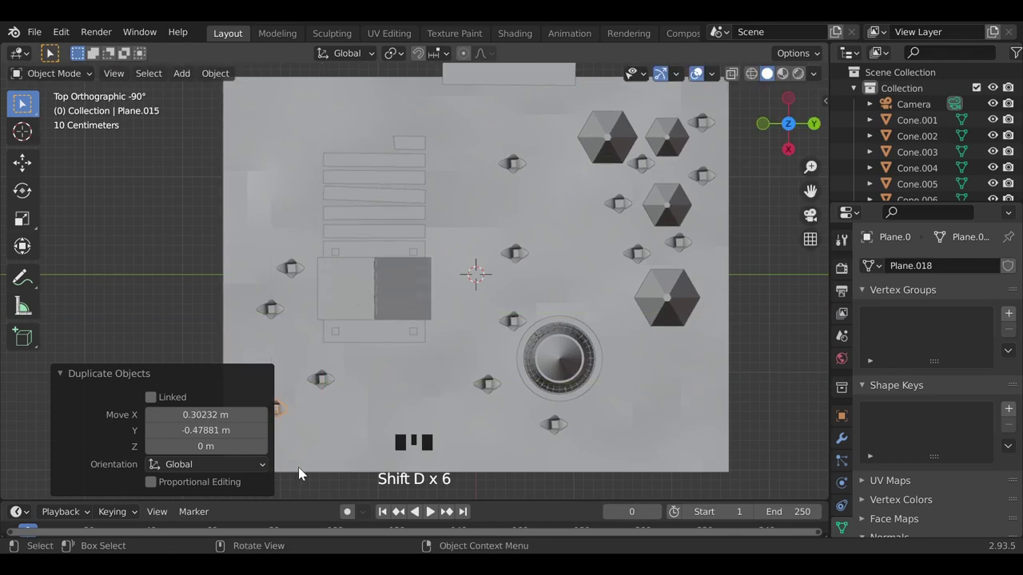
pyautogui.press('shift+d')
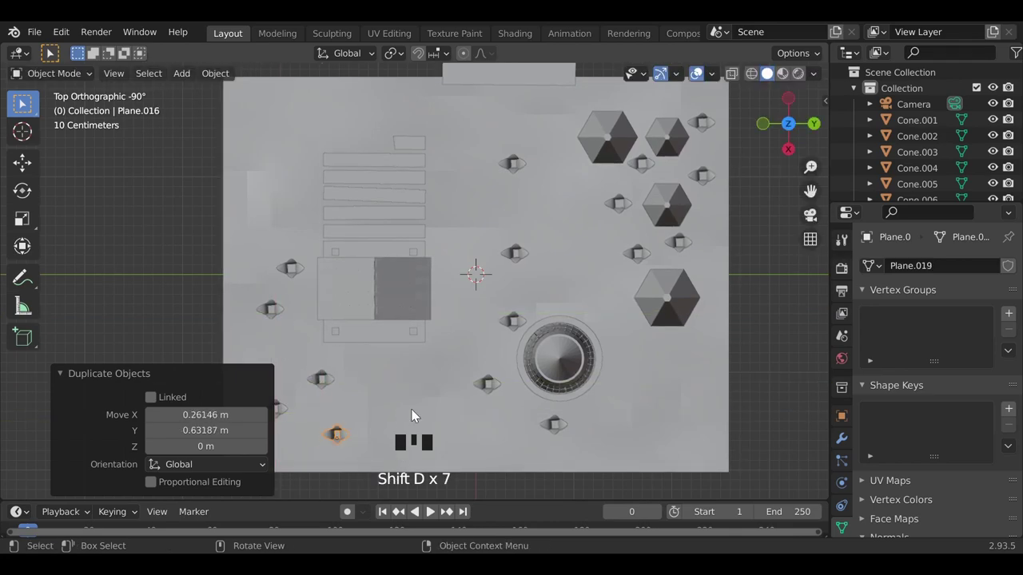
# Orbit to a perspective view, pick another tuft and duplicate it
pyautogui.moveTo(406, 394); pyautogui.dragTo(544, 417)
pyautogui.scroll(3)
pyautogui.moveTo(548, 418); pyautogui.dragTo(481, 336)
pyautogui.click(481, 337)
pyautogui.click(480, 330)
pyautogui.press('shift+d')
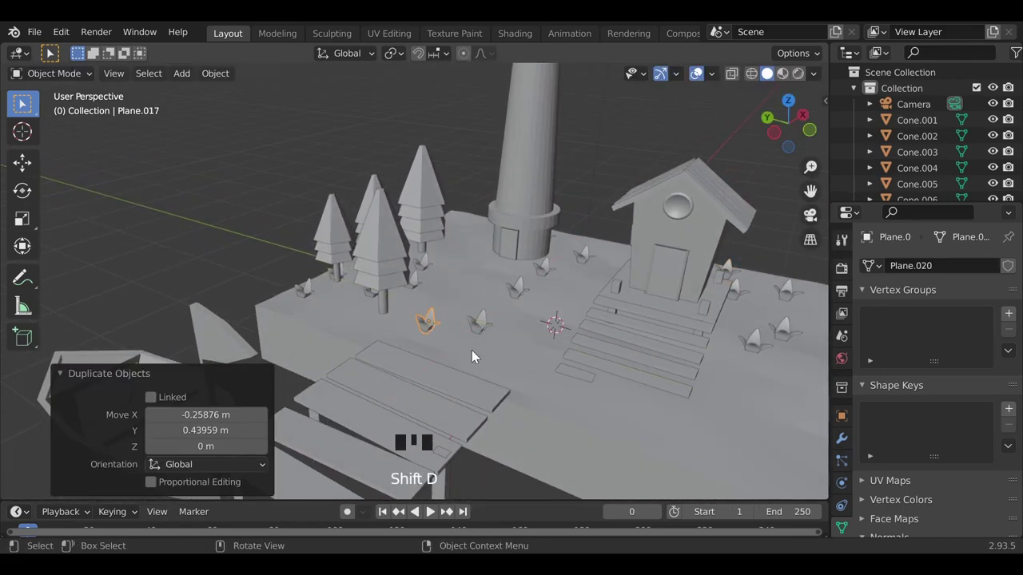
# Spread more tuft copies over the island, grabbing and setting each one down from different angles
pyautogui.press('shift+d')
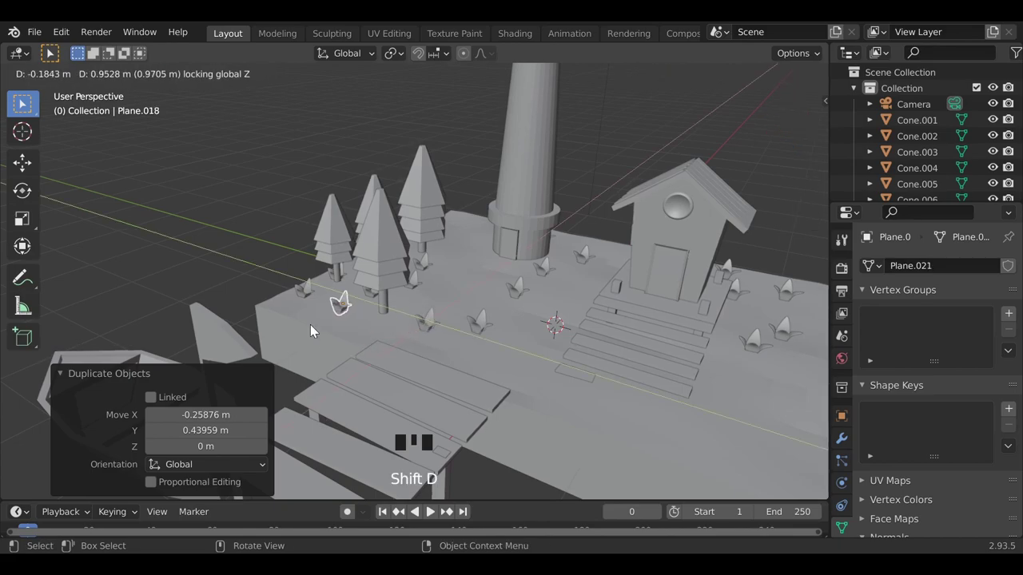
pyautogui.scroll(-3)
pyautogui.moveTo(475, 402); pyautogui.dragTo(446, 238)
pyautogui.moveTo(446, 238); pyautogui.dragTo(458, 255)
pyautogui.press('g')
pyautogui.click(448, 263)
pyautogui.press('g')
pyautogui.moveTo(446, 296); pyautogui.dragTo(474, 309)
pyautogui.press('g')
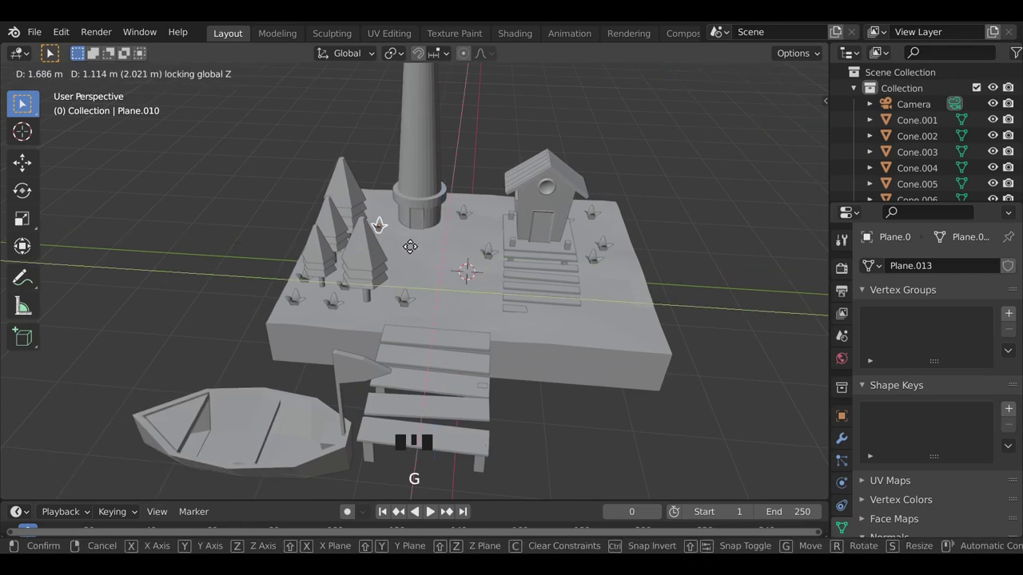
pyautogui.click(705, 312)
pyautogui.scroll(-3)
pyautogui.moveTo(562, 413); pyautogui.dragTo(579, 300)
pyautogui.click(579, 301)
pyautogui.press('g')
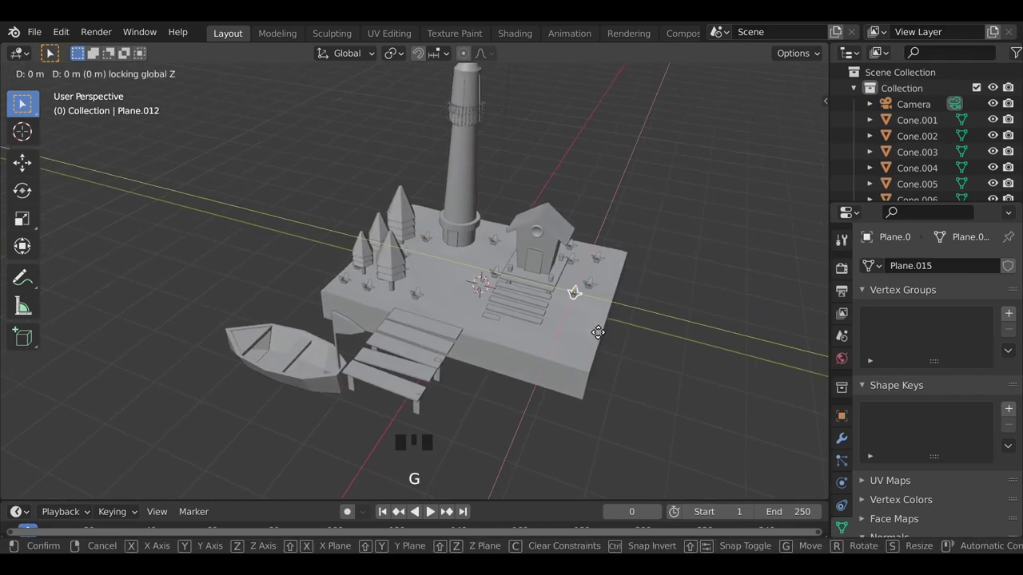
pyautogui.click(594, 285)
pyautogui.press('g')
pyautogui.click(691, 326)
# Shrink the front pine tree slightly, duplicate it and stand the copy beside the house
pyautogui.moveTo(436, 348); pyautogui.dragTo(823, 220)
pyautogui.moveTo(823, 220); pyautogui.dragTo(760, 268)
pyautogui.scroll(-3)
pyautogui.click(546, 352)
pyautogui.scroll(3)
pyautogui.moveTo(516, 385); pyautogui.dragTo(375, 300)
pyautogui.click(376, 300)
pyautogui.scroll(3)
pyautogui.click(304, 341)
pyautogui.click(307, 350)
pyautogui.click(304, 365)
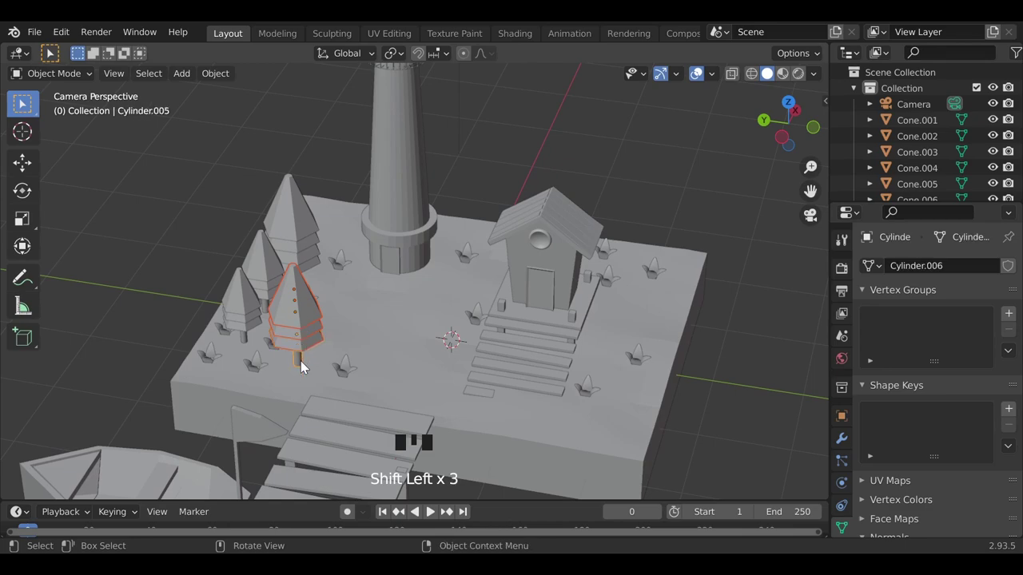
pyautogui.click(318, 366)
pyautogui.press('s')
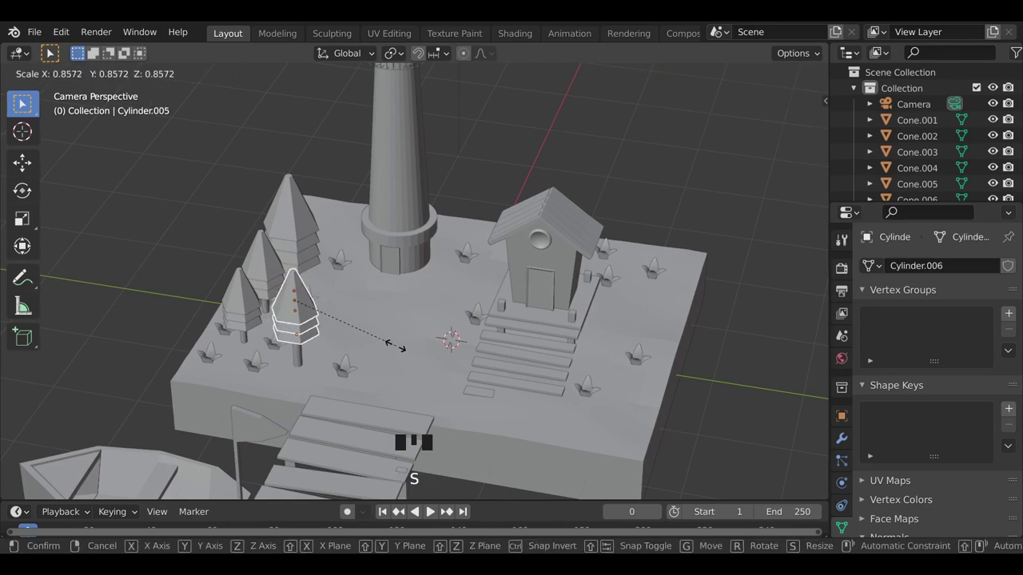
pyautogui.click(304, 357)
pyautogui.press('shift+d')
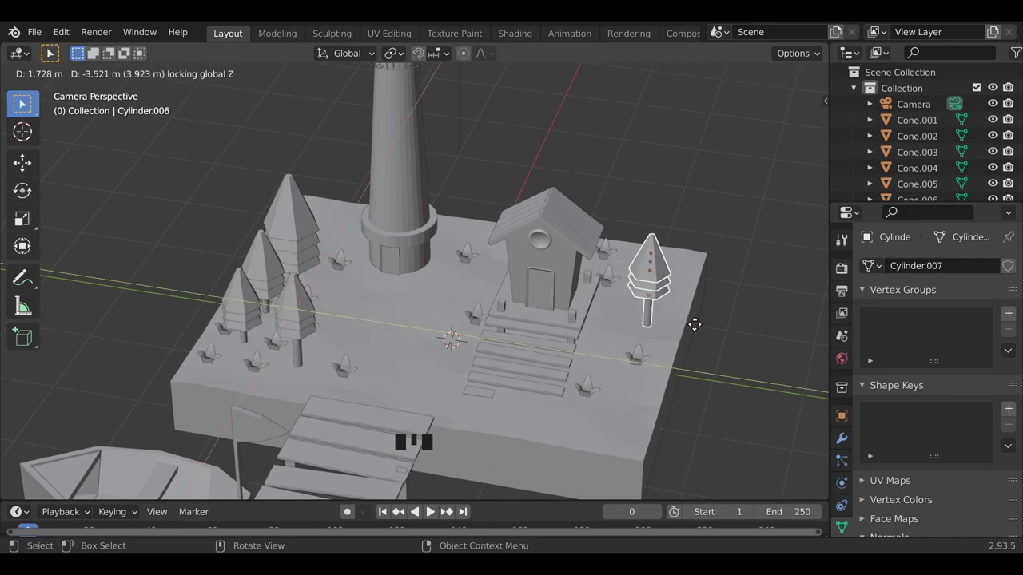
pyautogui.click(740, 386)
pyautogui.scroll(-3)
pyautogui.moveTo(553, 448); pyautogui.dragTo(561, 421)
pyautogui.scroll(3)
pyautogui.moveTo(538, 421); pyautogui.dragTo(543, 398)
pyautogui.scroll(-3)
# Add a cube, flatten and widen it into a large slab, and lower it beneath the island
pyautogui.press('shift+a')
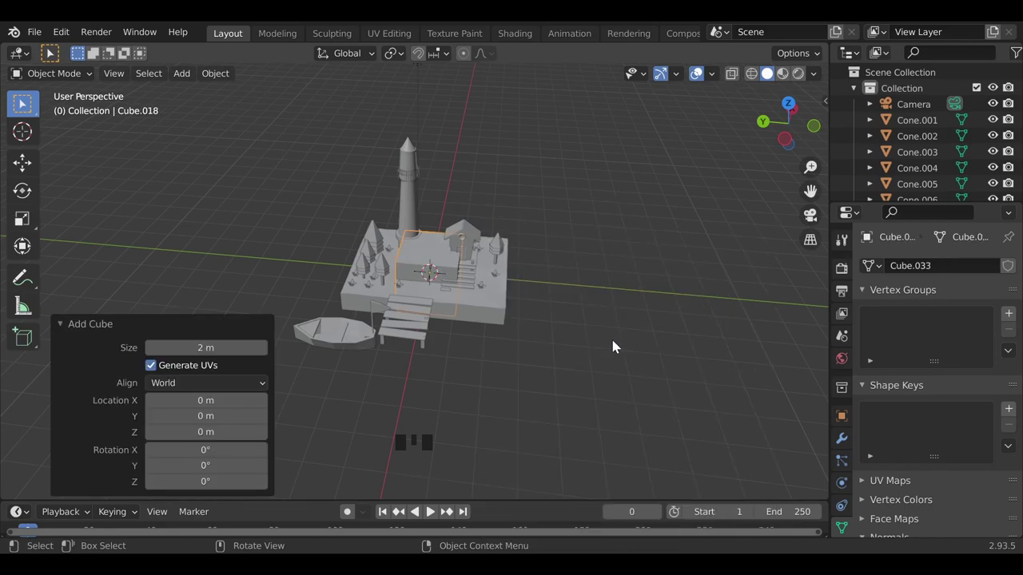
pyautogui.press('s')
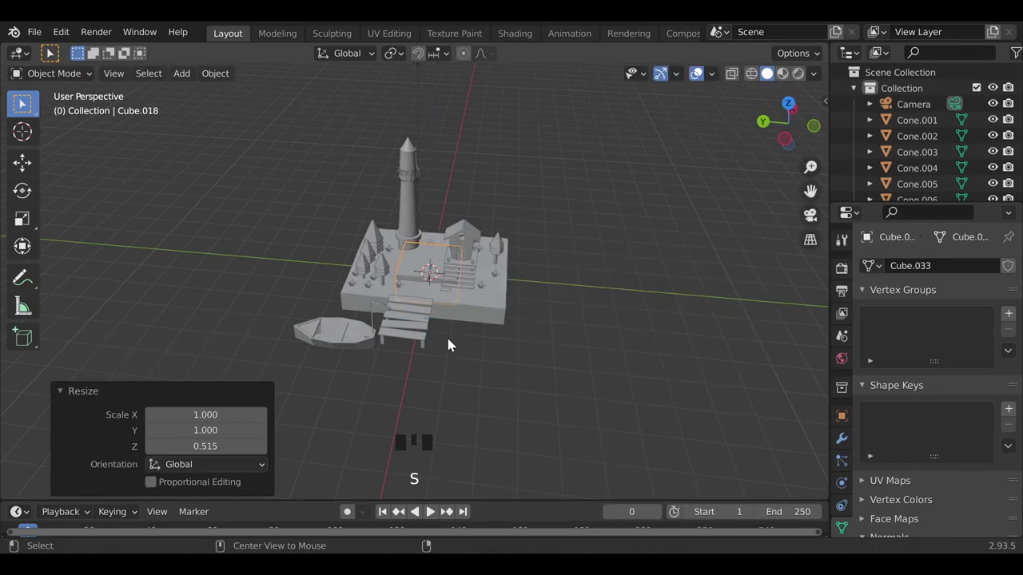
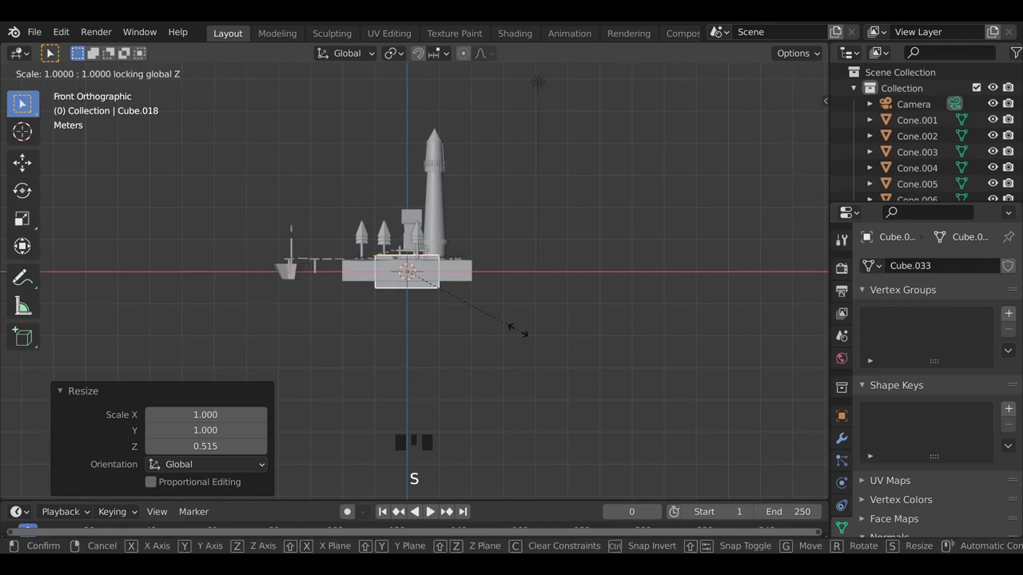
pyautogui.scroll(3)
pyautogui.moveTo(162, 358); pyautogui.dragTo(493, 418)
pyautogui.press('g')
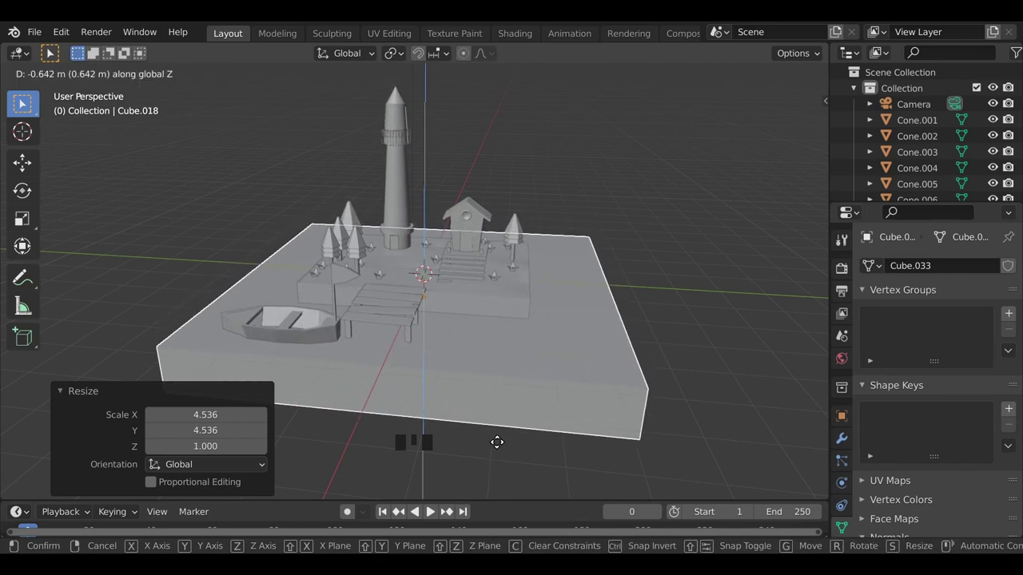
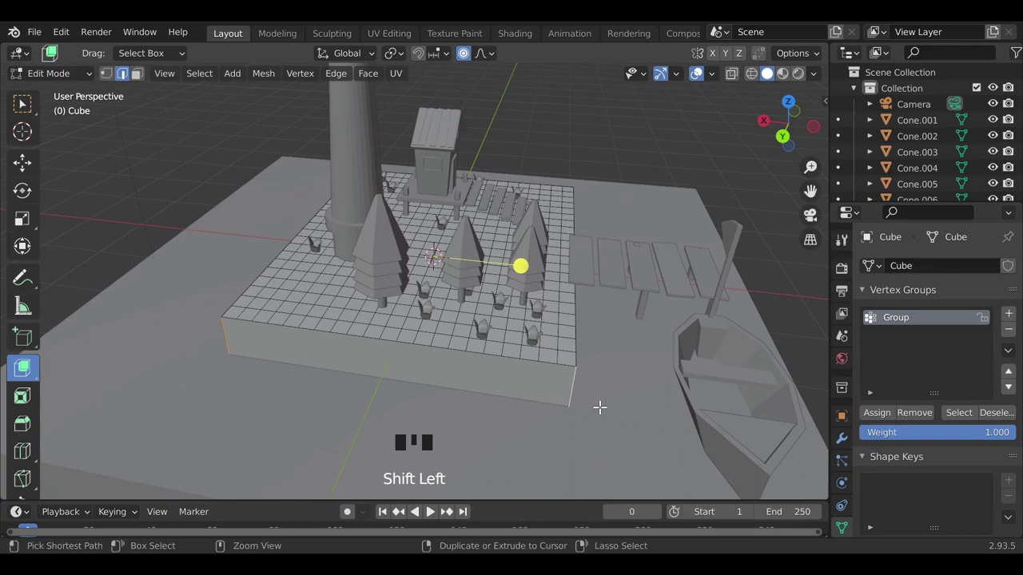
# Bevel the island base's vertical corner edges into a wide multi-segment rounding, with proportional editing off
pyautogui.press('ctrl+b')
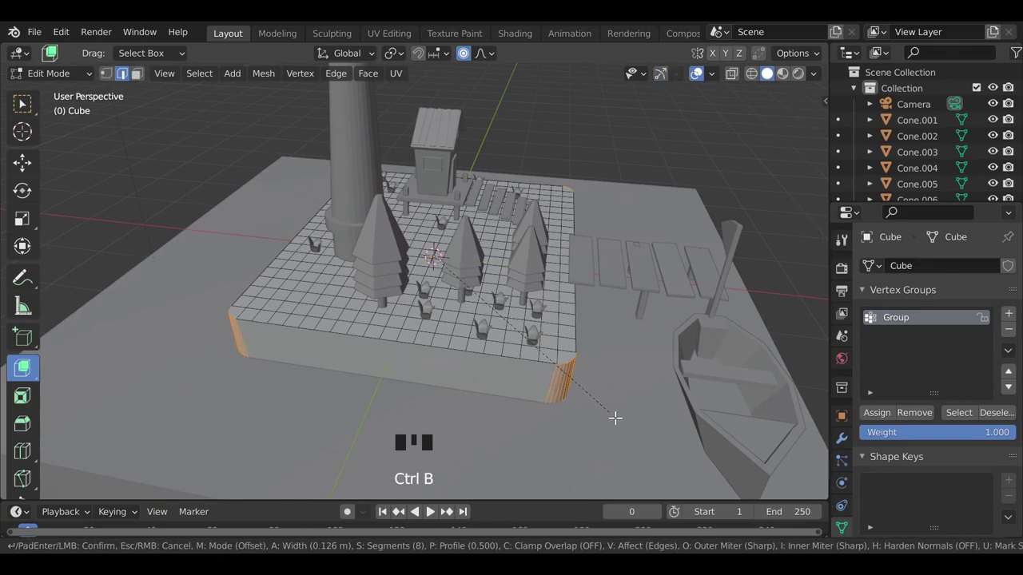
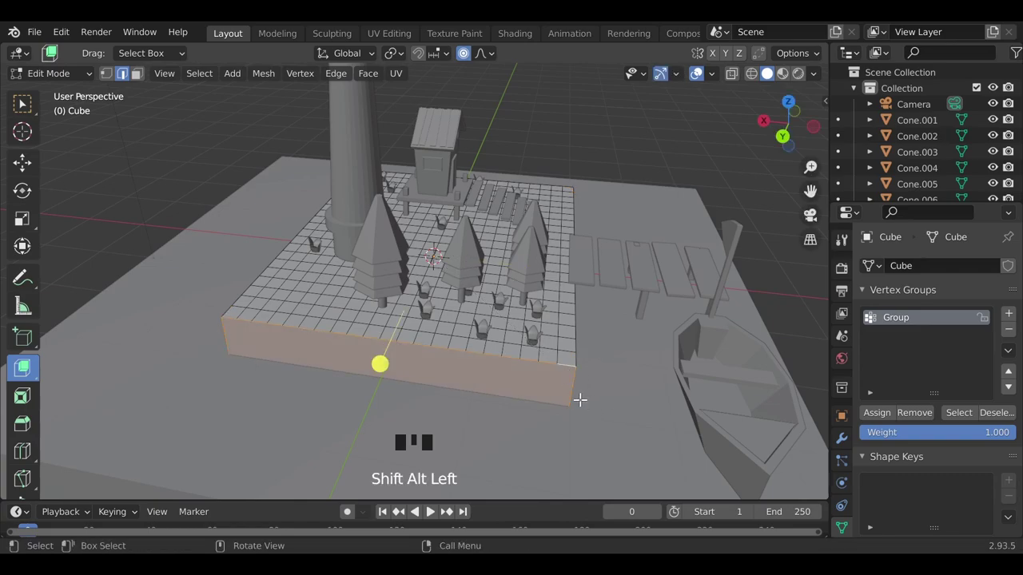
pyautogui.press('ctrl+z')
pyautogui.press('ctrl+b')
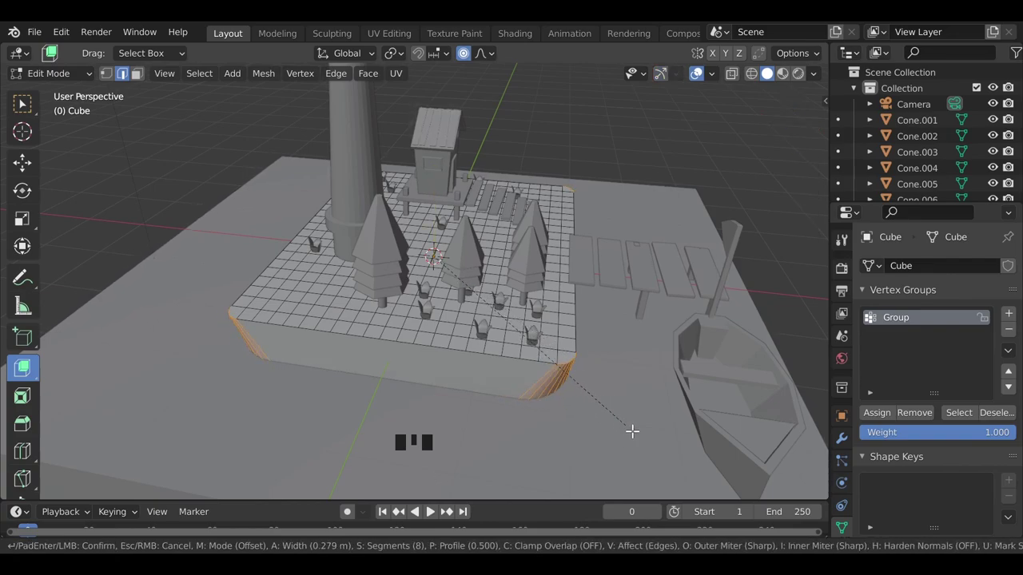
pyautogui.scroll(3)
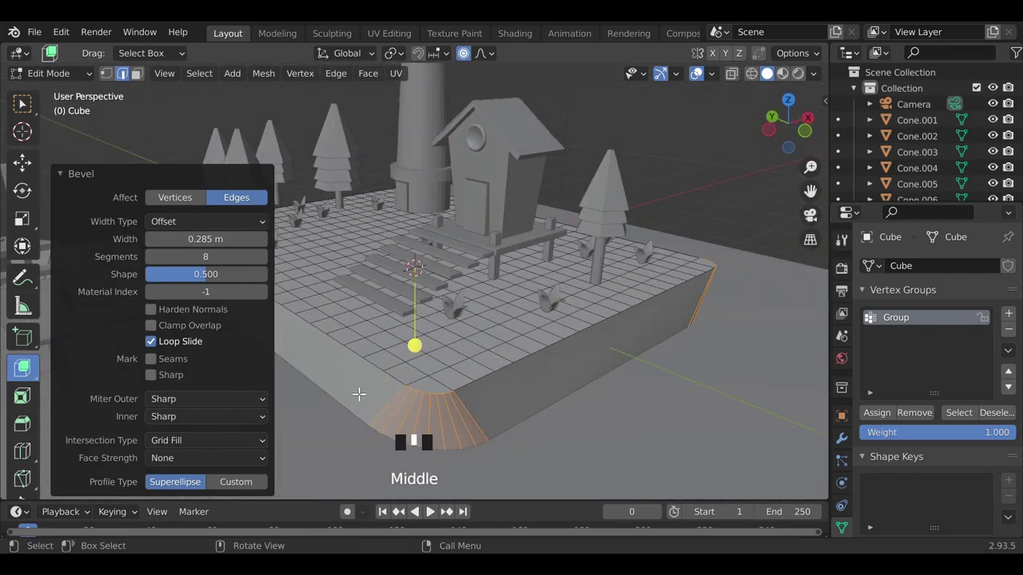
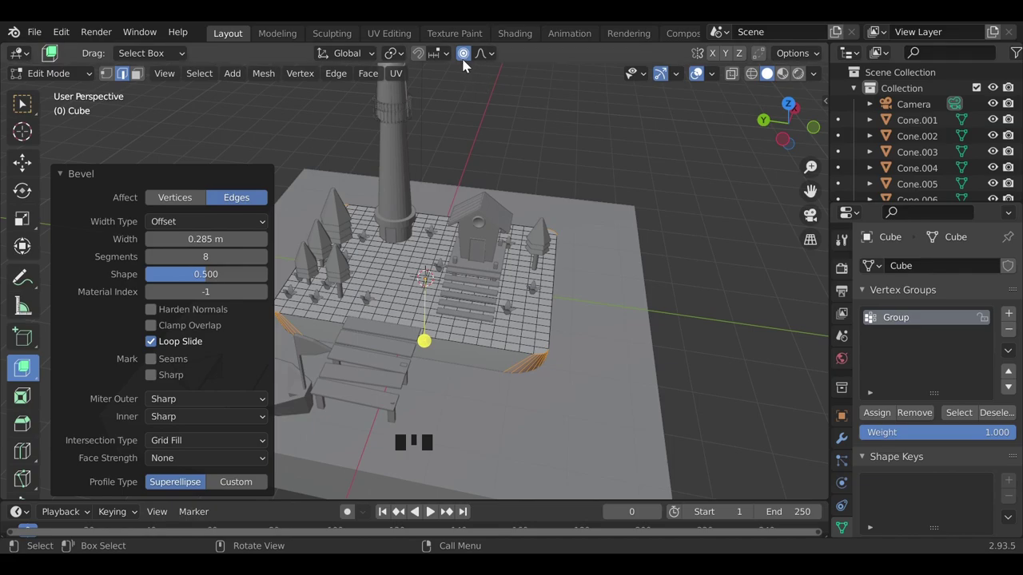
pyautogui.click(469, 62)
pyautogui.press('s')
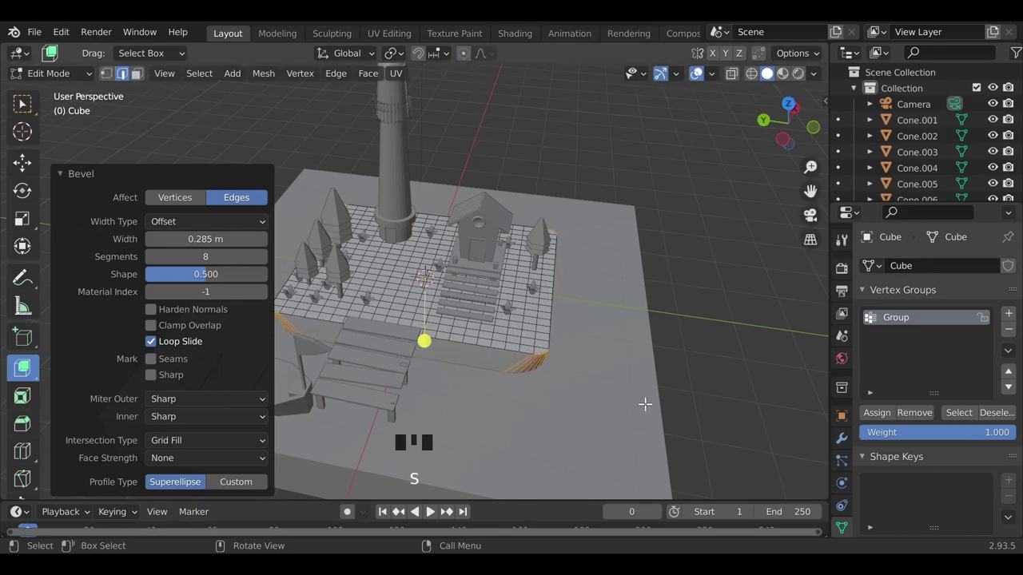
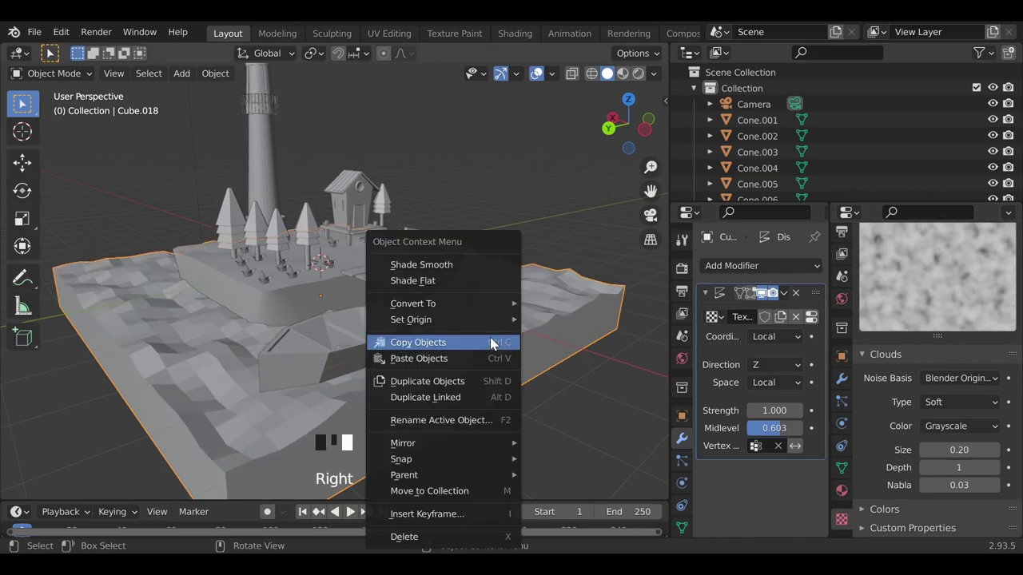
# Lower the Clouds texture size for finer noise and orbit to inspect the displaced slab
pyautogui.moveTo(447, 271); pyautogui.dragTo(853, 478)
pyautogui.click(854, 477)
pyautogui.scroll(-3)
pyautogui.click(926, 455)
pyautogui.click(932, 455)
pyautogui.scroll(-3)
pyautogui.moveTo(493, 421); pyautogui.dragTo(73, 427)
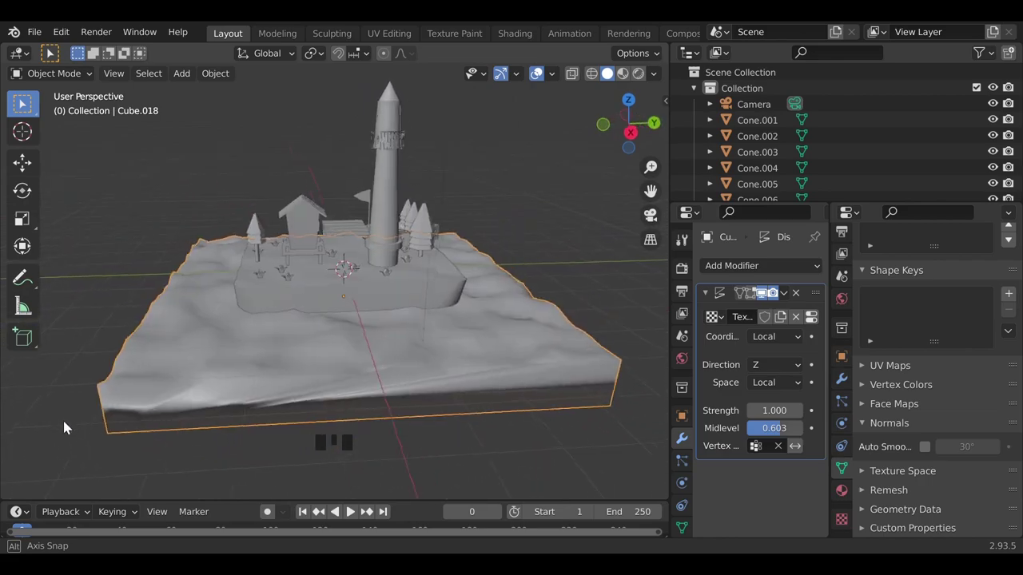
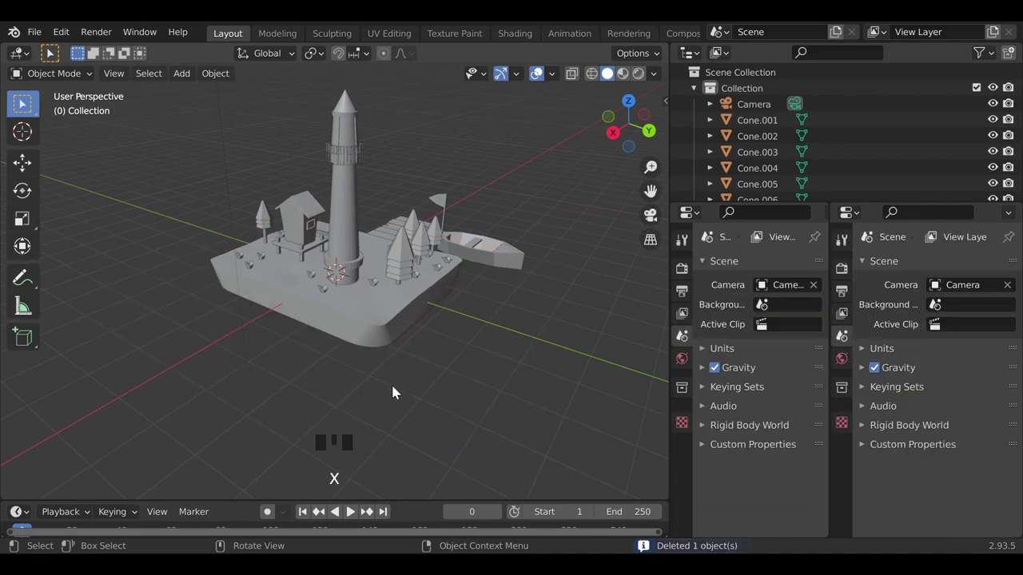
# Add a flat plane and begin raising the water displacement's Midlevel
pyautogui.press('shift+a')
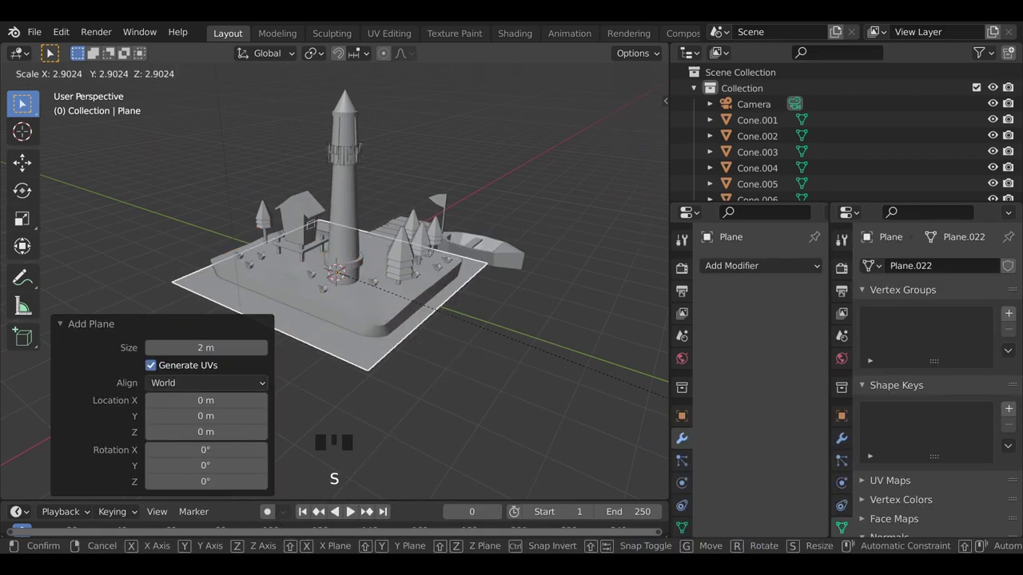
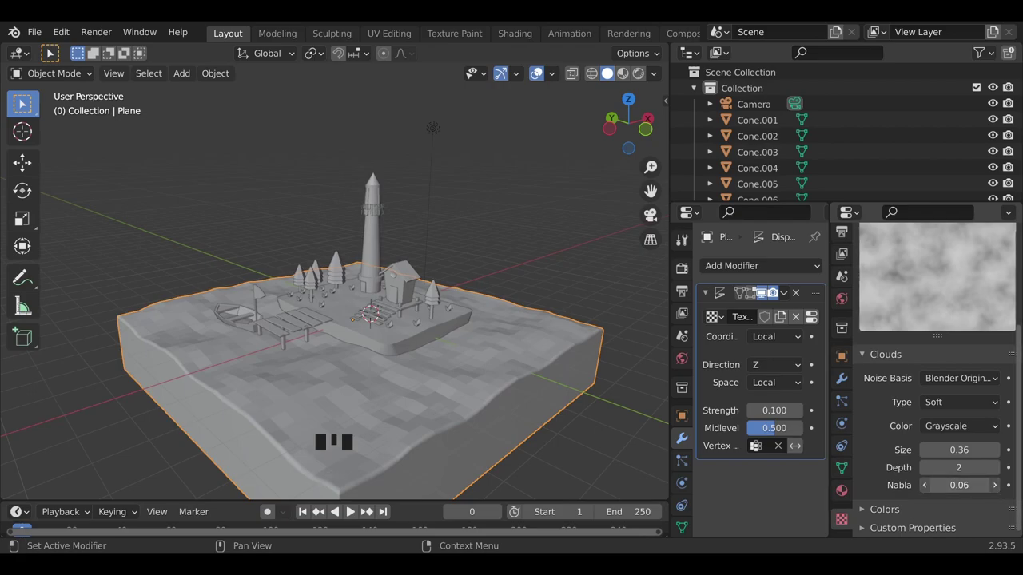
pyautogui.scroll(-3)
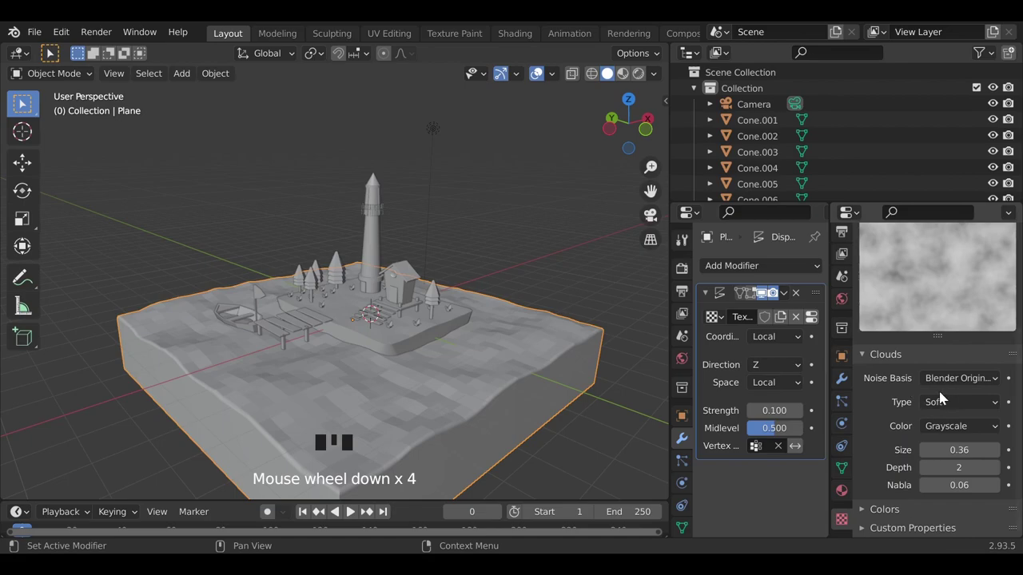
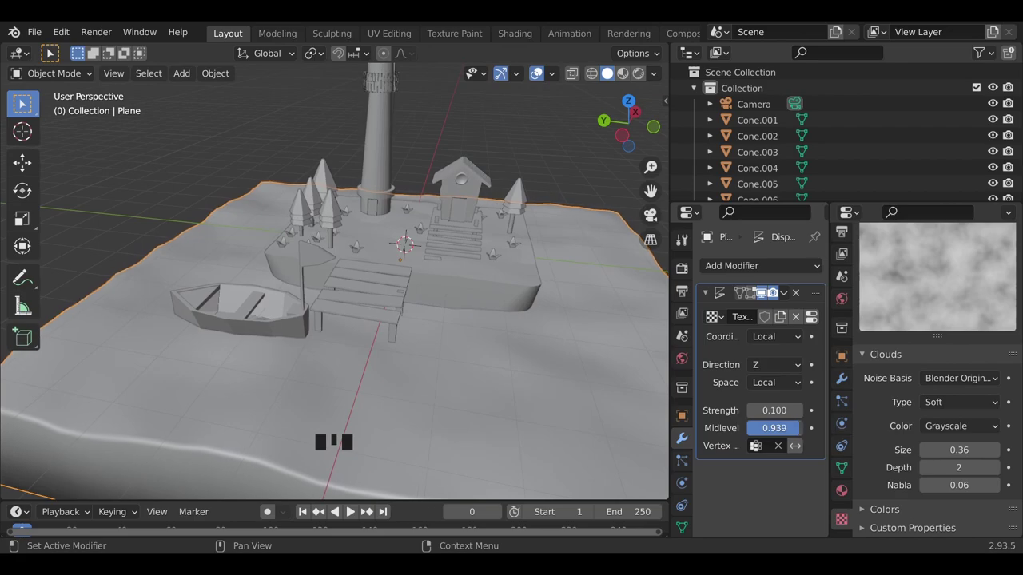
pyautogui.scroll(-3)
pyautogui.moveTo(548, 433); pyautogui.dragTo(399, 398)
pyautogui.scroll(-3)
pyautogui.moveTo(457, 411); pyautogui.dragTo(364, 412)
pyautogui.scroll(3)
pyautogui.moveTo(310, 409); pyautogui.dragTo(409, 402)
pyautogui.scroll(3)
pyautogui.moveTo(275, 386); pyautogui.dragTo(384, 421)
pyautogui.scroll(3)
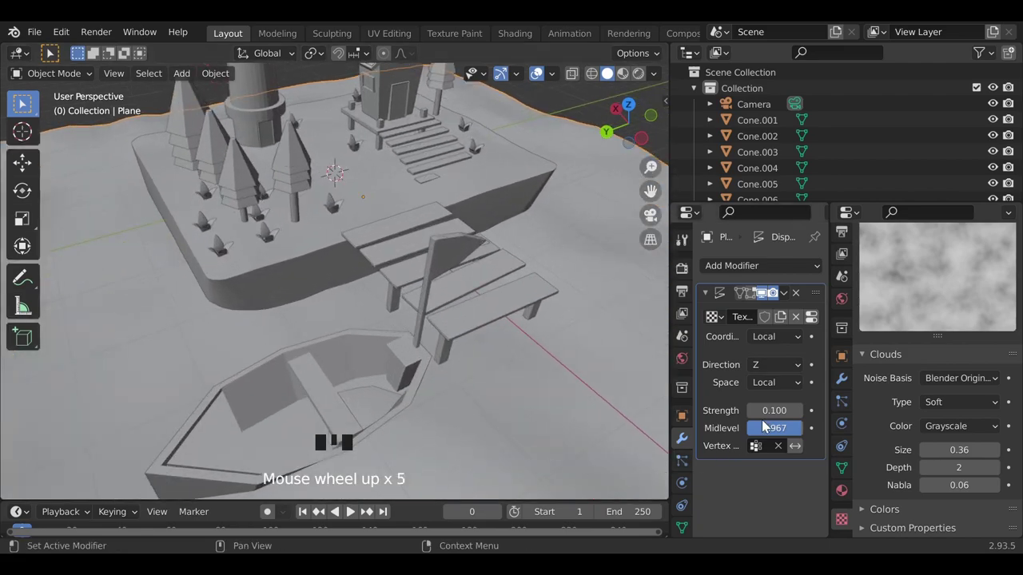
# Push the displacement Midlevel up to 1.0 and start moving the new plane straight down along Z
pyautogui.moveTo(782, 429); pyautogui.dragTo(539, 421)
pyautogui.scroll(-3)
pyautogui.moveTo(465, 444); pyautogui.dragTo(442, 412)
pyautogui.scroll(-3)
pyautogui.press('g')
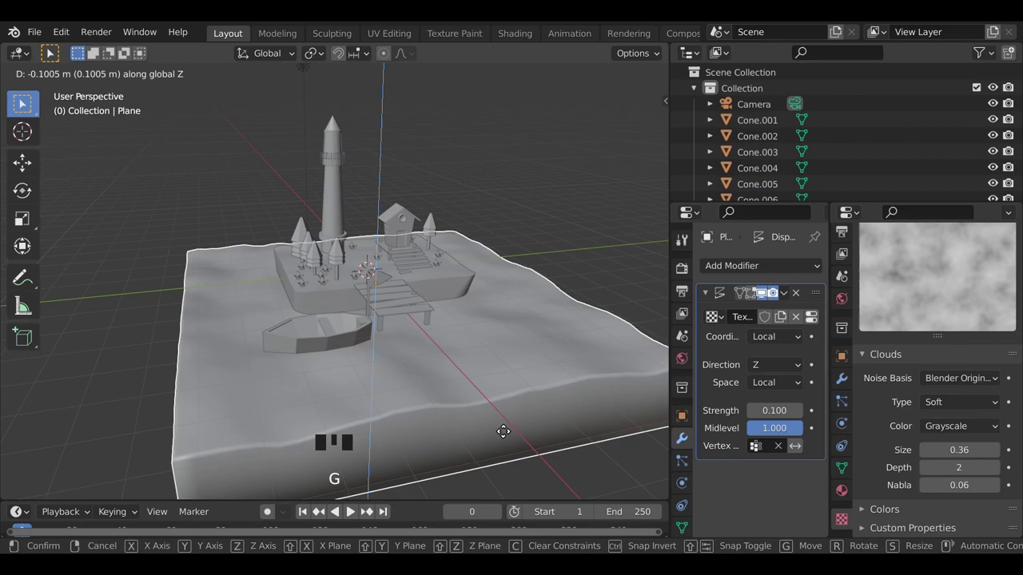
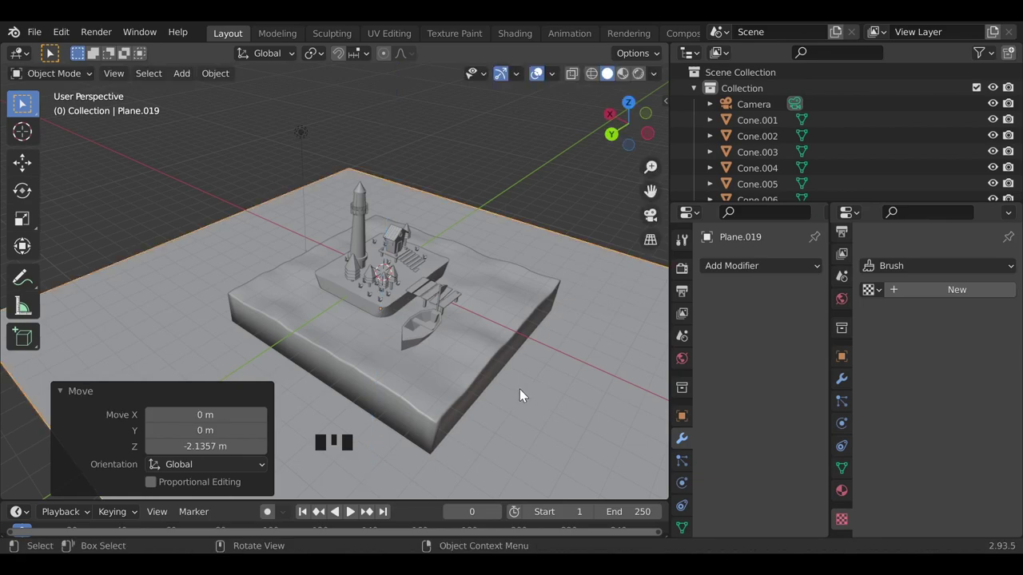
# Face the diorama head-on with the plane lowered about 2.14 m, then look through the scene camera
pyautogui.moveTo(442, 423); pyautogui.dragTo(652, 224)
pyautogui.click(652, 224)
pyautogui.scroll(-3)
pyautogui.moveTo(482, 384); pyautogui.dragTo(463, 425)
pyautogui.scroll(-3)
pyautogui.moveTo(390, 442); pyautogui.dragTo(422, 449)
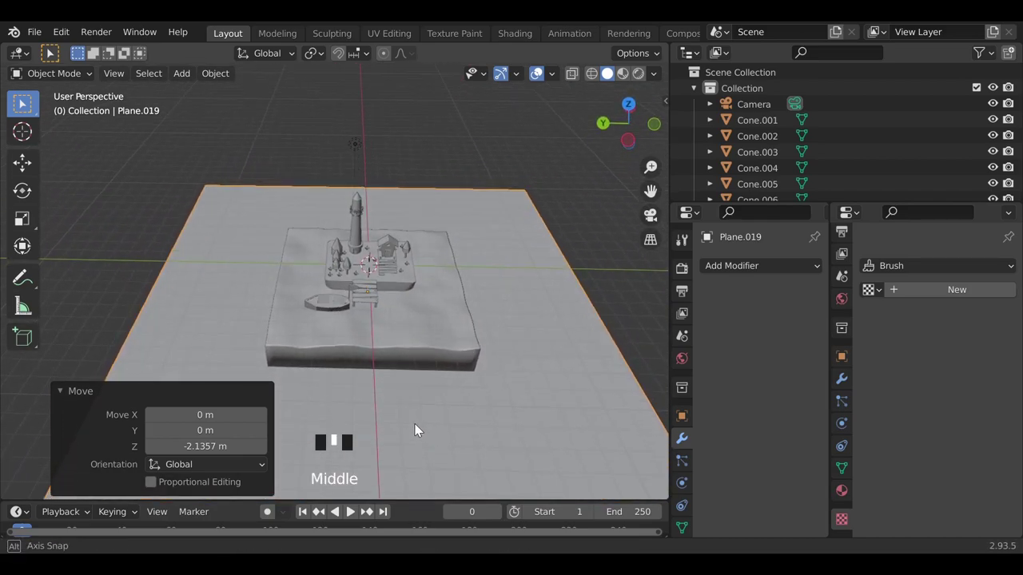
pyautogui.moveTo(375, 425); pyautogui.dragTo(406, 431)
pyautogui.press('alt+KP_0')
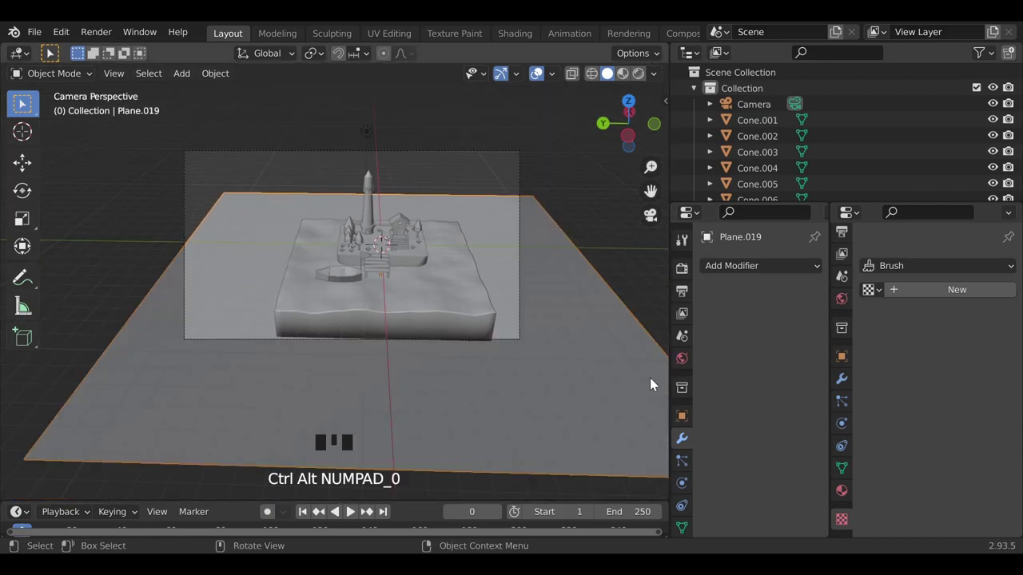
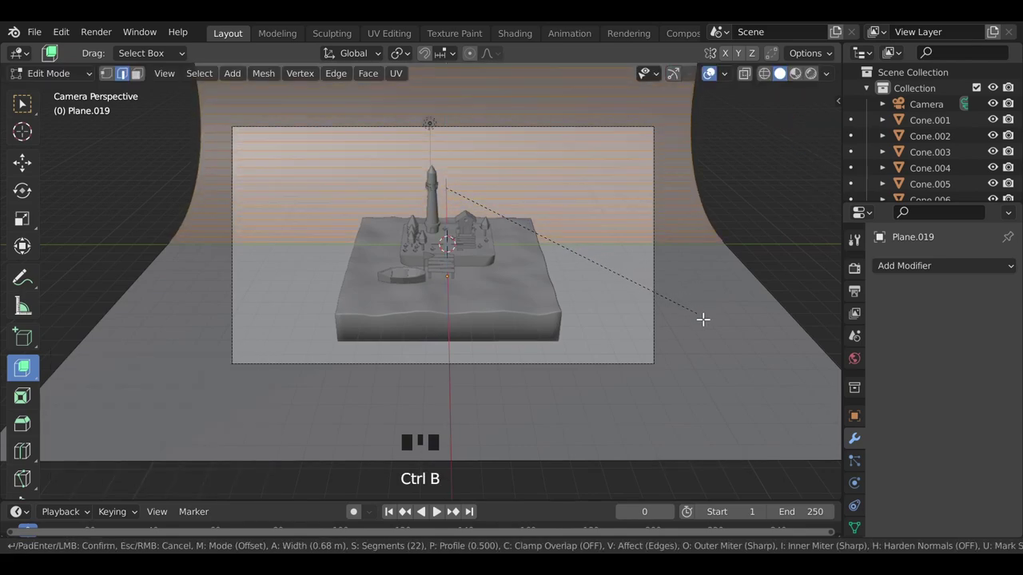
# Widen the backdrop's corner bevel into a smooth studio sweep and orbit around the island
pyautogui.press('Tab')
pyautogui.moveTo(595, 213); pyautogui.dragTo(669, 387)
pyautogui.moveTo(668, 387); pyautogui.dragTo(510, 372)
pyautogui.scroll(3)
pyautogui.moveTo(330, 372); pyautogui.dragTo(603, 286)
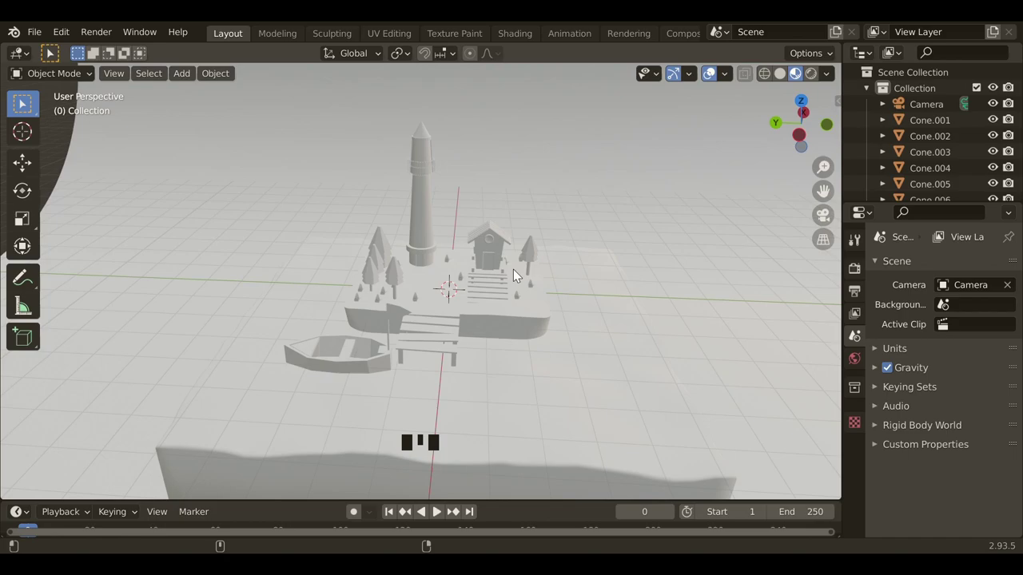
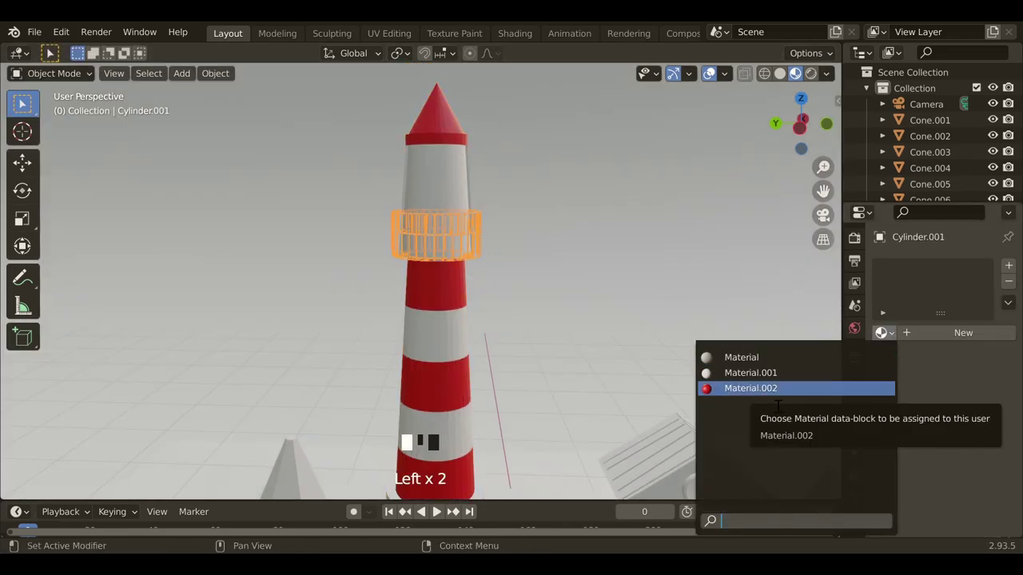
# Zoom in on the lighthouse railing and select a face ring for colouring
pyautogui.moveTo(504, 314); pyautogui.dragTo(540, 277)
pyautogui.scroll(3)
pyautogui.moveTo(560, 319); pyautogui.dragTo(534, 287)
pyautogui.scroll(3)
pyautogui.click(577, 127)
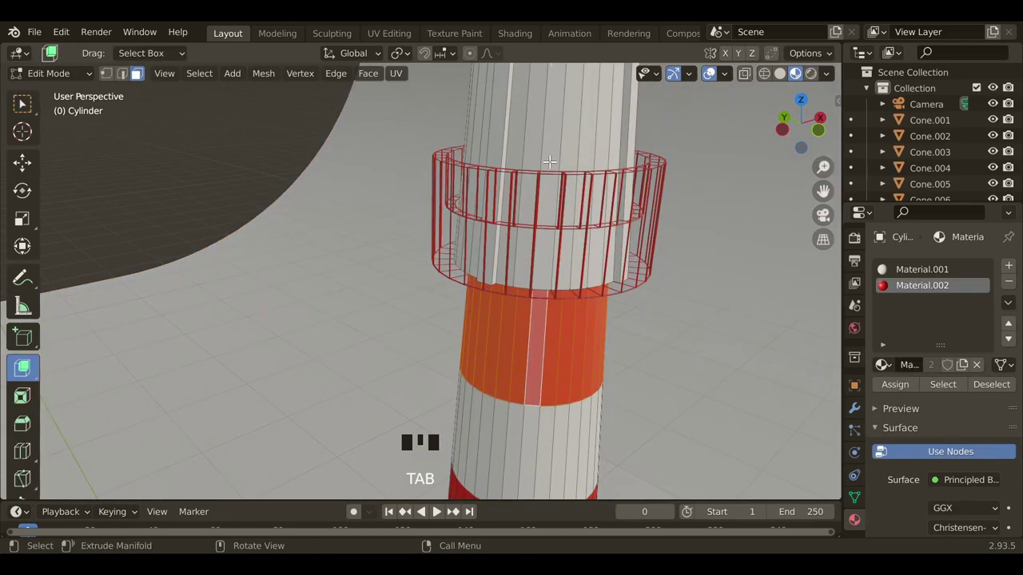
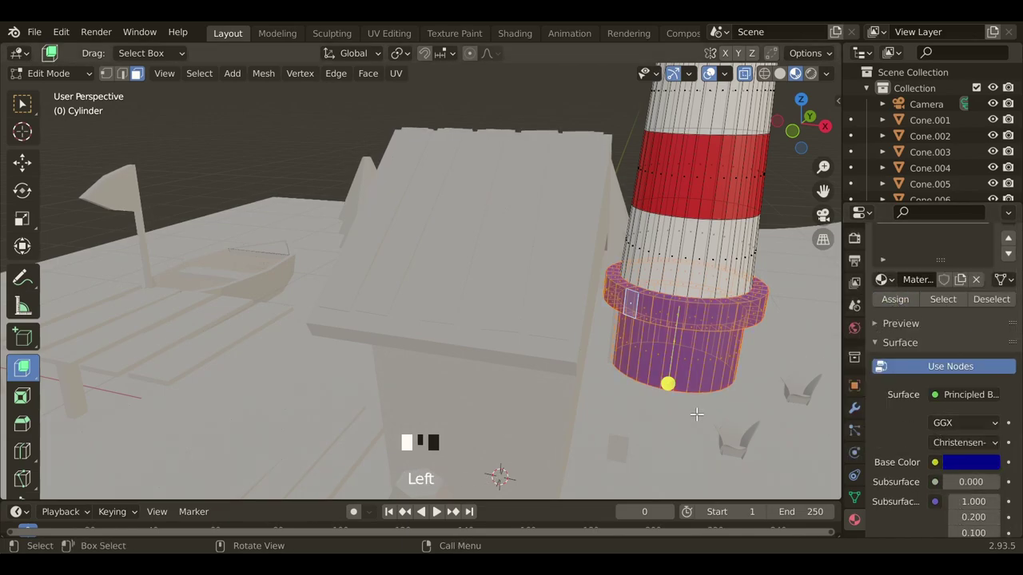
# Leave Edit Mode and set the base ring's material colour to deep blue in the picker
pyautogui.press('Tab')
pyautogui.click(971, 451)
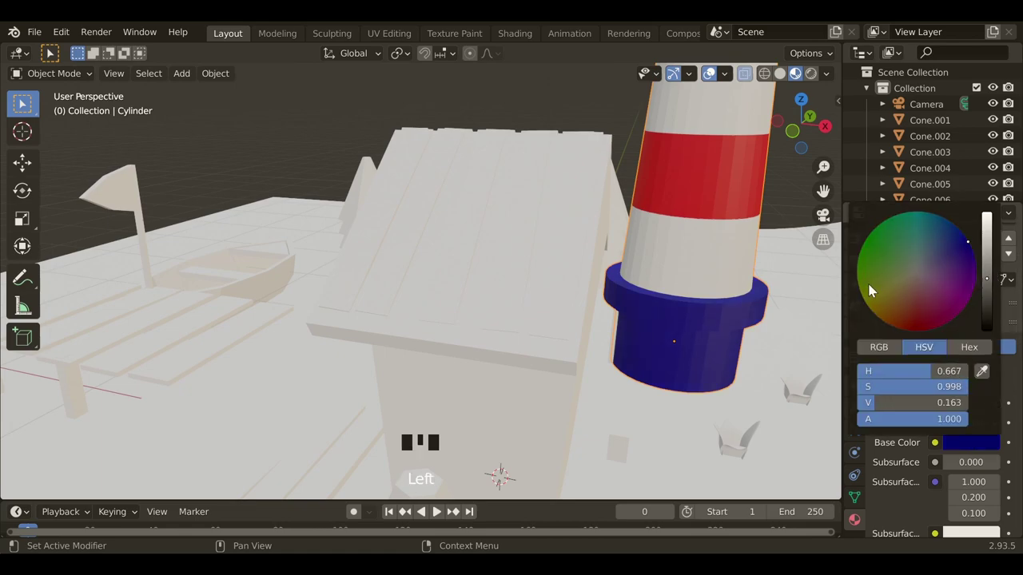
pyautogui.click(760, 323)
# Give the lighthouse door a dark brown base colour and leave Edit Mode to view it
pyautogui.click(859, 245)
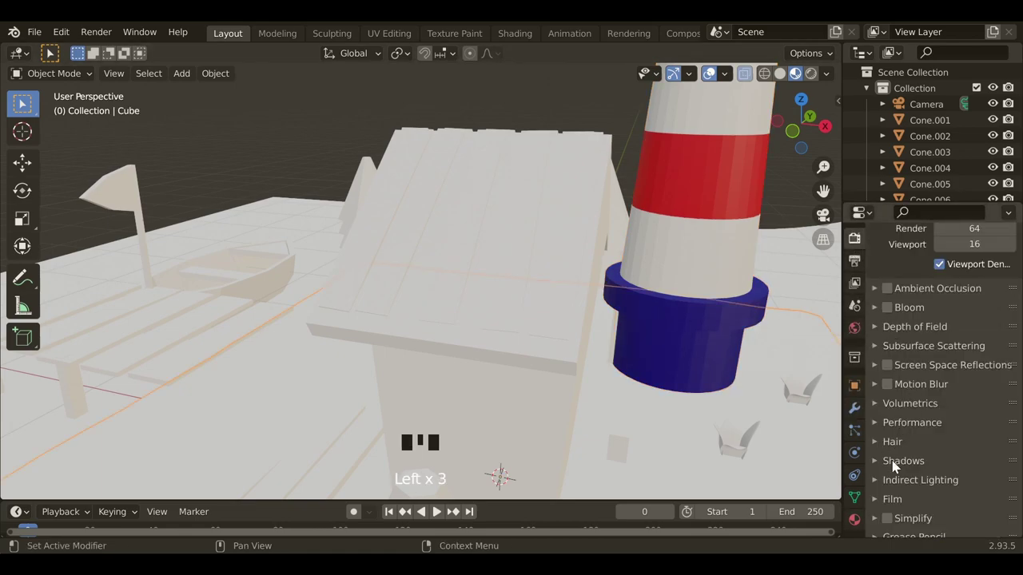
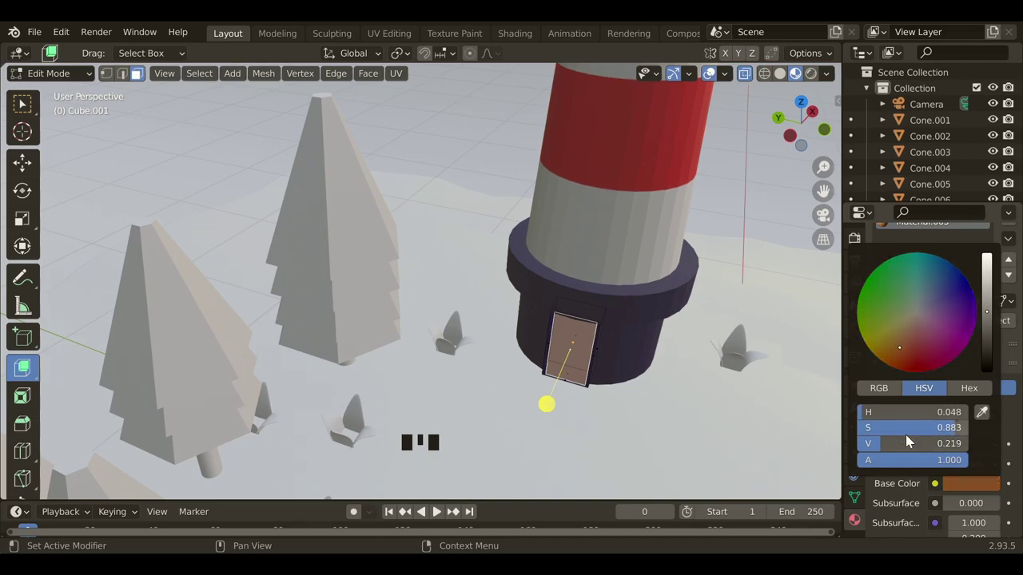
pyautogui.click(901, 323)
pyautogui.press('Tab')
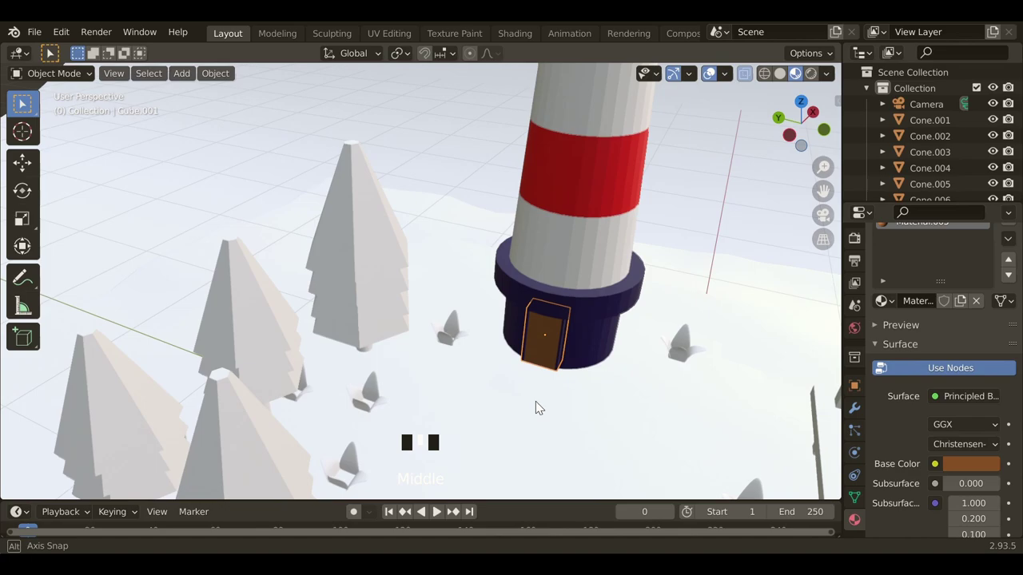
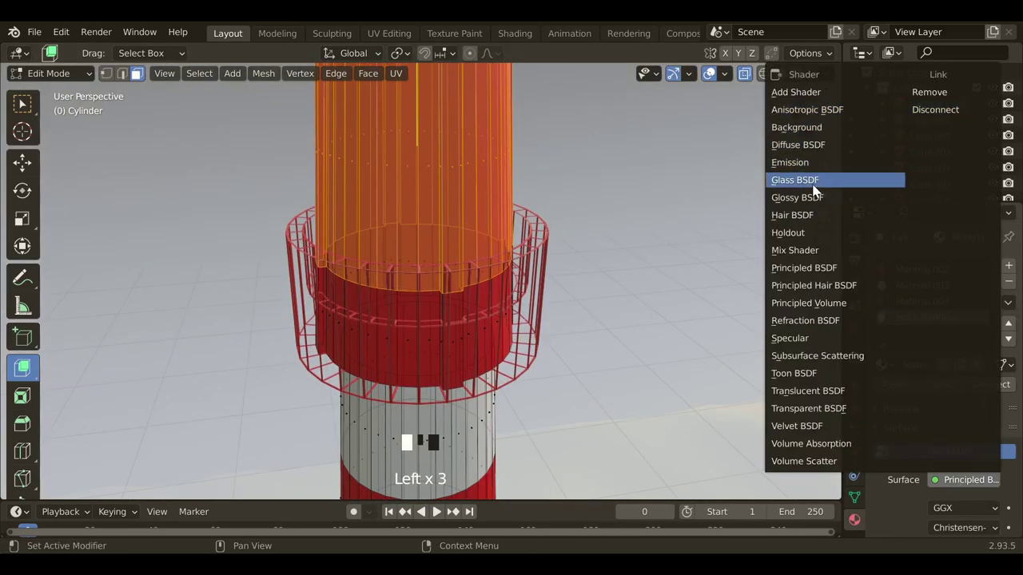
# Assign a white Glass/Glossy BSDF material to the lighthouse lantern room faces
pyautogui.moveTo(969, 488); pyautogui.dragTo(504, 213)
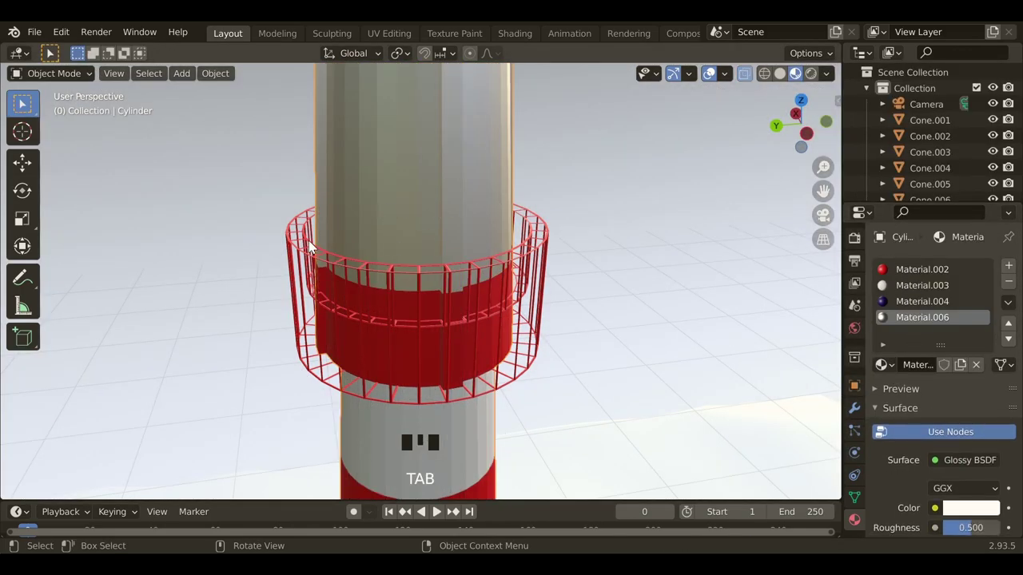
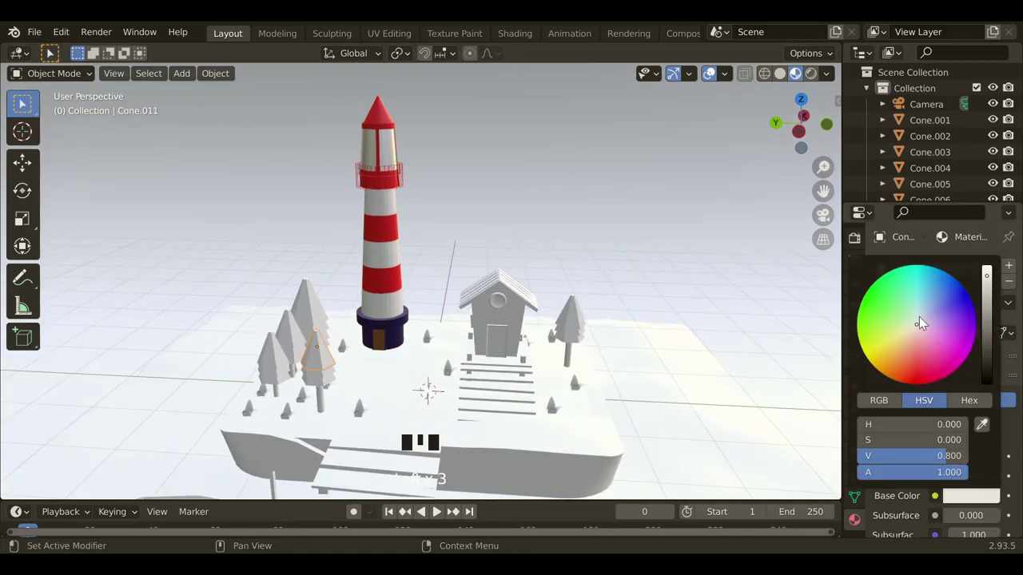
# Set Cone.011's Base Color to green and Shift-select the neighbouring pine trees
pyautogui.click(983, 505)
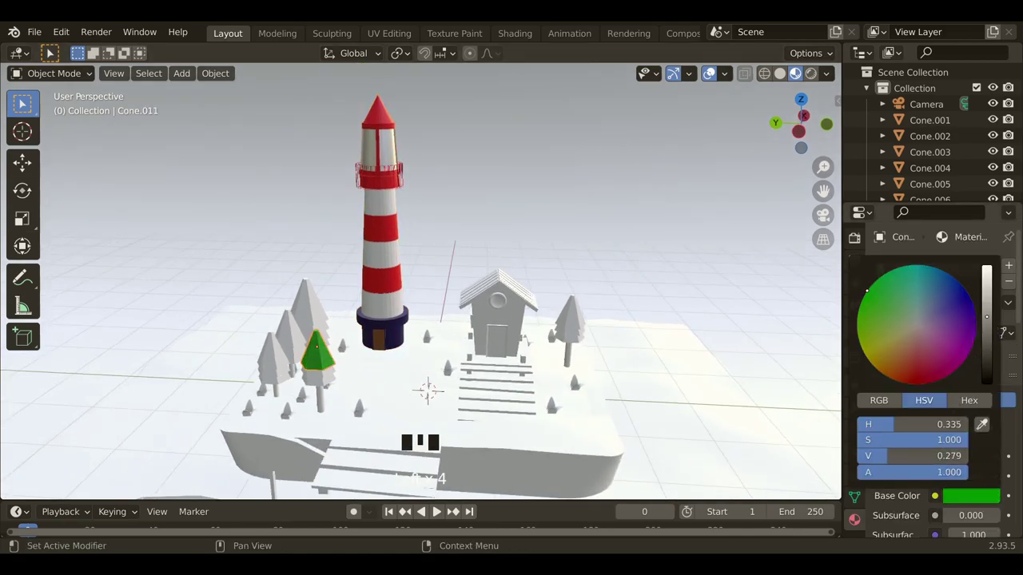
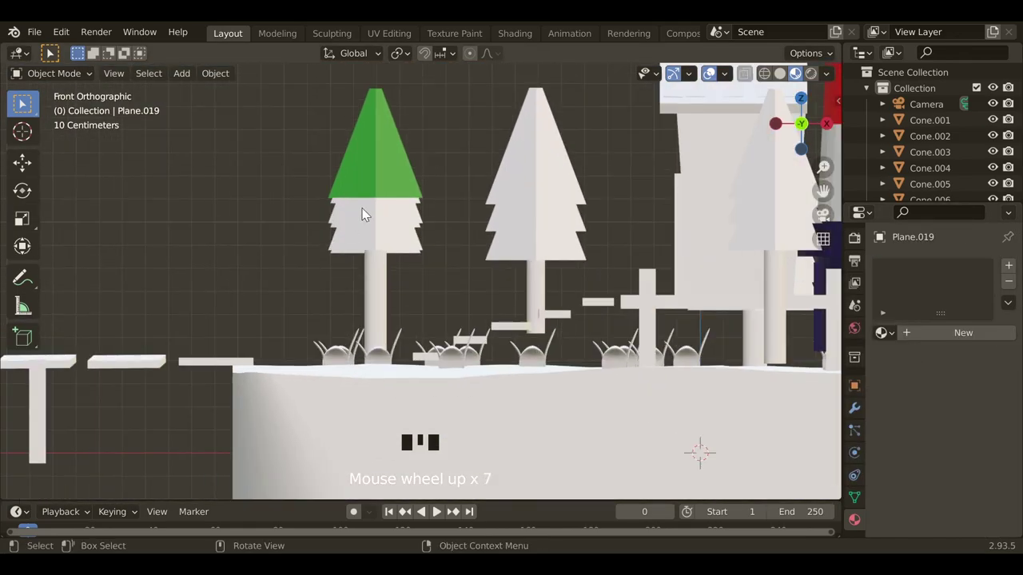
pyautogui.click(369, 211)
pyautogui.click(365, 249)
pyautogui.click(508, 242)
pyautogui.click(495, 230)
pyautogui.click(498, 195)
pyautogui.click(617, 270)
pyautogui.click(616, 242)
pyautogui.click(612, 190)
# Add the first grass tufts and the trees behind them to the selection
pyautogui.middleClick(492, 284)
pyautogui.click(235, 187)
pyautogui.click(248, 227)
pyautogui.click(252, 245)
pyautogui.click(256, 271)
pyautogui.scroll(-3)
pyautogui.moveTo(269, 333); pyautogui.dragTo(303, 357)
pyautogui.click(303, 358)
pyautogui.click(285, 325)
pyautogui.click(265, 307)
# Add the remaining grass tufts and far-side trees to the selection
pyautogui.moveTo(234, 333); pyautogui.dragTo(197, 349)
pyautogui.click(188, 350)
pyautogui.click(201, 323)
pyautogui.click(152, 340)
pyautogui.click(353, 293)
pyautogui.click(483, 326)
pyautogui.click(481, 293)
pyautogui.click(637, 310)
pyautogui.click(657, 386)
pyautogui.click(710, 364)
pyautogui.click(680, 305)
# Select the last two trees and make the green tree the active source object
pyautogui.moveTo(564, 343); pyautogui.dragTo(582, 427)
pyautogui.click(582, 427)
pyautogui.click(580, 283)
pyautogui.moveTo(342, 321); pyautogui.dragTo(191, 169)
pyautogui.click(191, 169)
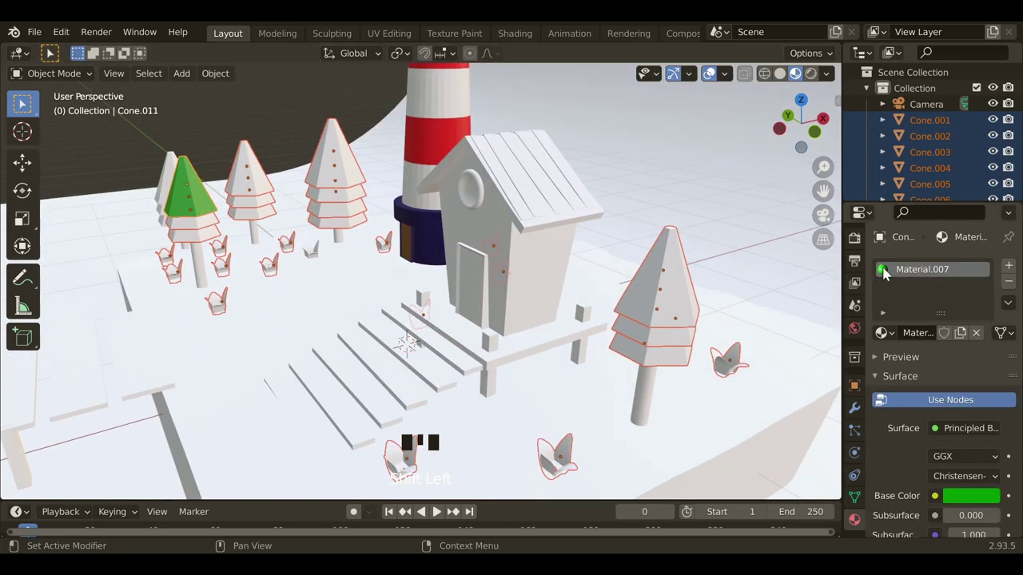
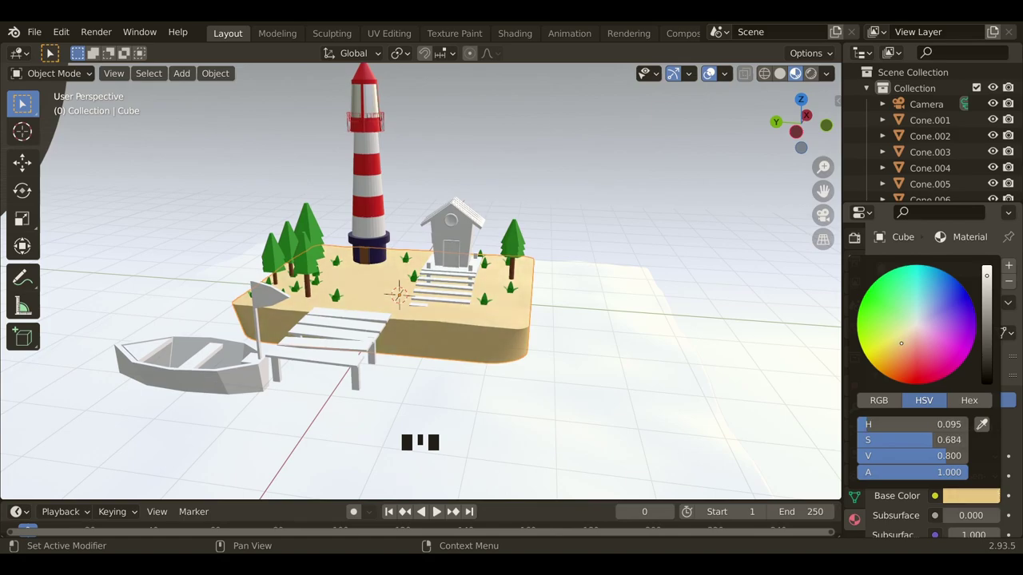
# Link the green Material.007 to all selected trees and tufts, then pick the island's lowest stair step
pyautogui.click(646, 354)
pyautogui.moveTo(349, 377); pyautogui.dragTo(378, 399)
pyautogui.scroll(3)
pyautogui.moveTo(454, 420); pyautogui.dragTo(434, 371)
pyautogui.click(435, 371)
# Start the lowest step toward brown and Shift-select the stair and first dock planks
pyautogui.click(940, 338)
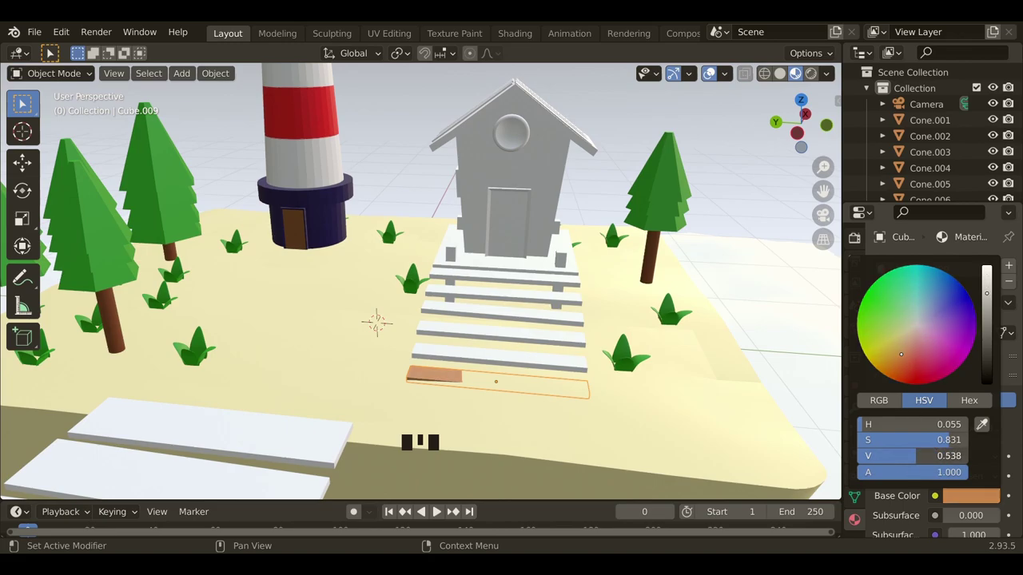
pyautogui.click(467, 360)
pyautogui.click(468, 337)
pyautogui.click(471, 318)
pyautogui.click(475, 300)
pyautogui.click(474, 285)
pyautogui.click(471, 266)
pyautogui.click(458, 259)
pyautogui.click(264, 447)
pyautogui.click(191, 485)
# Add the remaining dock planks to the selection with the coloured step active
pyautogui.scroll(-3)
pyautogui.click(256, 439)
pyautogui.click(248, 467)
pyautogui.click(280, 400)
pyautogui.click(361, 439)
pyautogui.click(430, 338)
pyautogui.moveTo(220, 78); pyautogui.dragTo(685, 257)
pyautogui.click(686, 257)
# Set the plank material's Base Color to a dark brown wood tone
pyautogui.scroll(-3)
pyautogui.click(774, 326)
pyautogui.scroll(-3)
pyautogui.moveTo(381, 394); pyautogui.dragTo(466, 360)
pyautogui.click(466, 361)
pyautogui.click(429, 362)
pyautogui.click(975, 496)
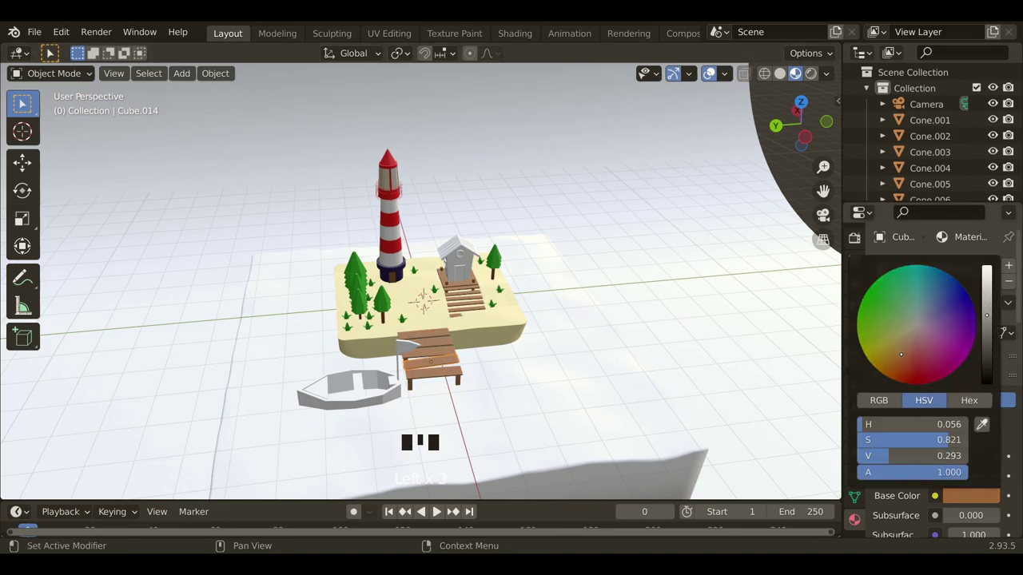
# Link the brown wood material to every selected step and dock plank
pyautogui.click(637, 352)
pyautogui.moveTo(565, 425); pyautogui.dragTo(517, 421)
pyautogui.scroll(3)
pyautogui.click(496, 139)
pyautogui.moveTo(433, 206); pyautogui.dragTo(507, 229)
pyautogui.scroll(3)
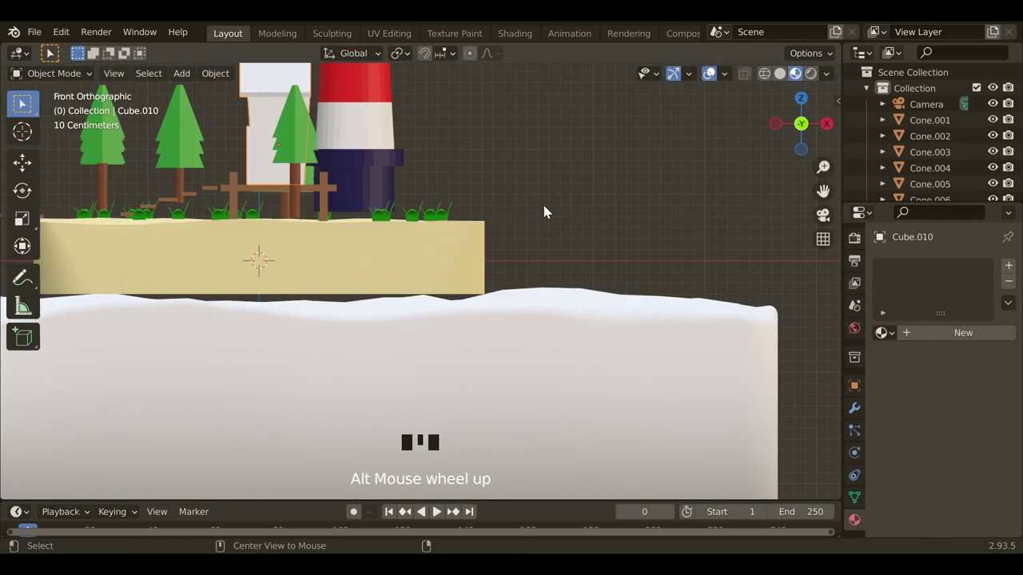
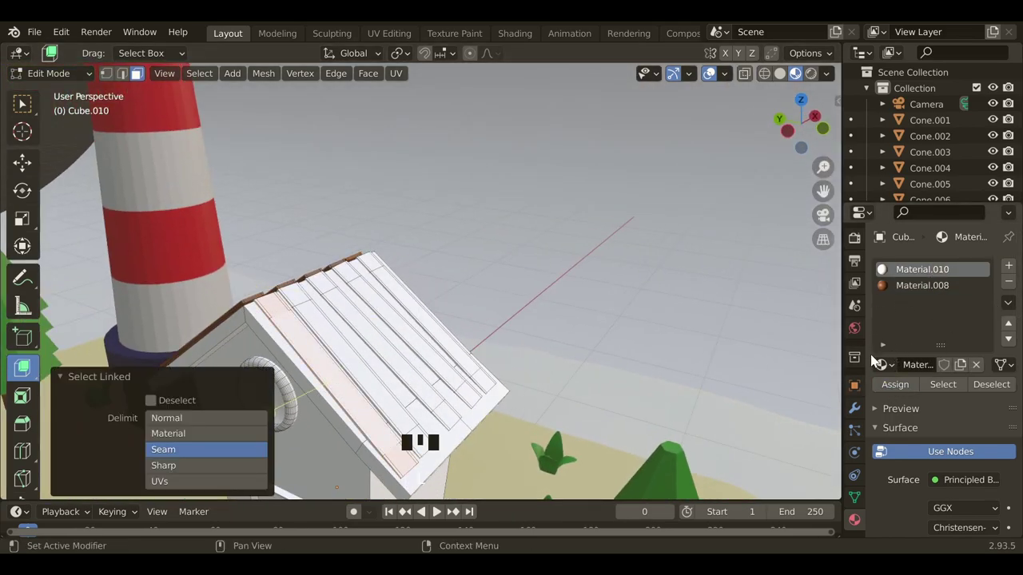
# Select the roof plank faces and assign the dark blue Material.004 in a new slot
pyautogui.click(911, 305)
pyautogui.click(904, 388)
pyautogui.click(885, 291)
pyautogui.click(905, 393)
pyautogui.doubleClick(906, 390)
pyautogui.click(902, 294)
pyautogui.click(894, 385)
pyautogui.moveTo(906, 289); pyautogui.dragTo(903, 314)
pyautogui.click(900, 388)
# Check the roof from Object Mode and return to editing the house mesh
pyautogui.press('Tab')
pyautogui.scroll(-3)
pyautogui.moveTo(322, 390); pyautogui.dragTo(505, 340)
pyautogui.moveTo(442, 346); pyautogui.dragTo(443, 345)
pyautogui.press('Tab')
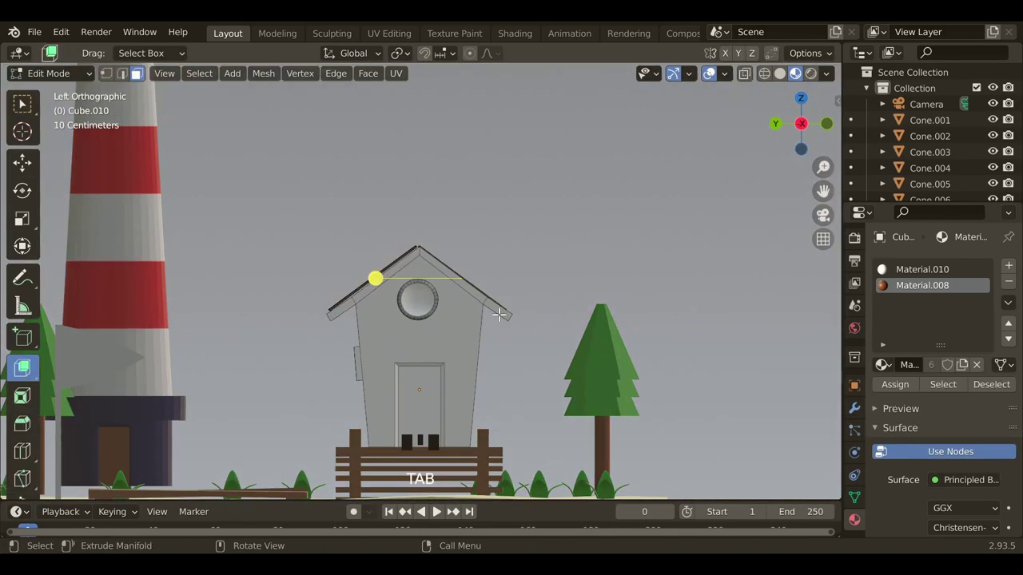
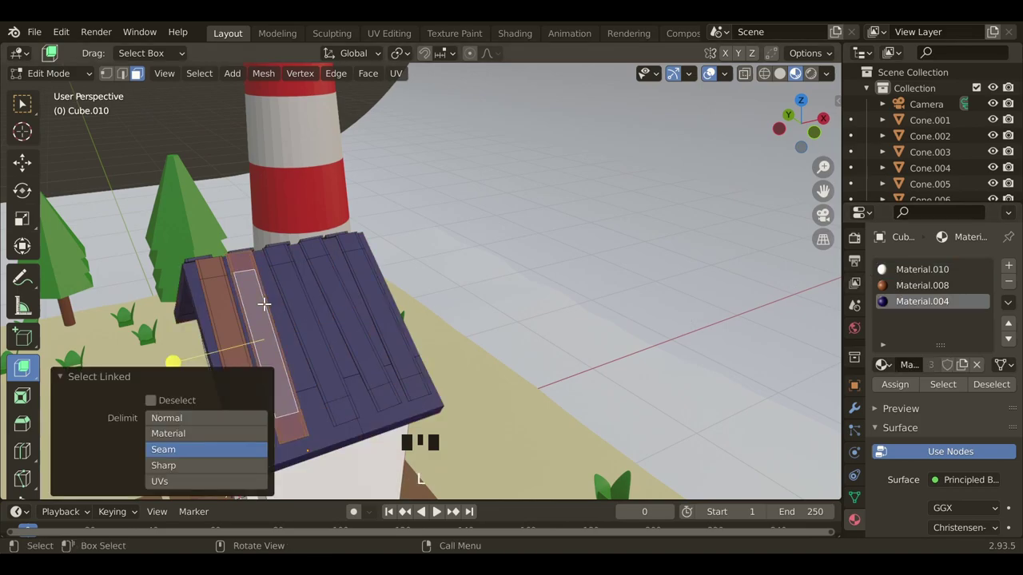
# Select alternating roof planks' linked faces on both slopes for the brown Material.008
pyautogui.doubleClick(910, 291)
pyautogui.click(890, 387)
pyautogui.click(935, 290)
pyautogui.click(909, 387)
pyautogui.doubleClick(906, 393)
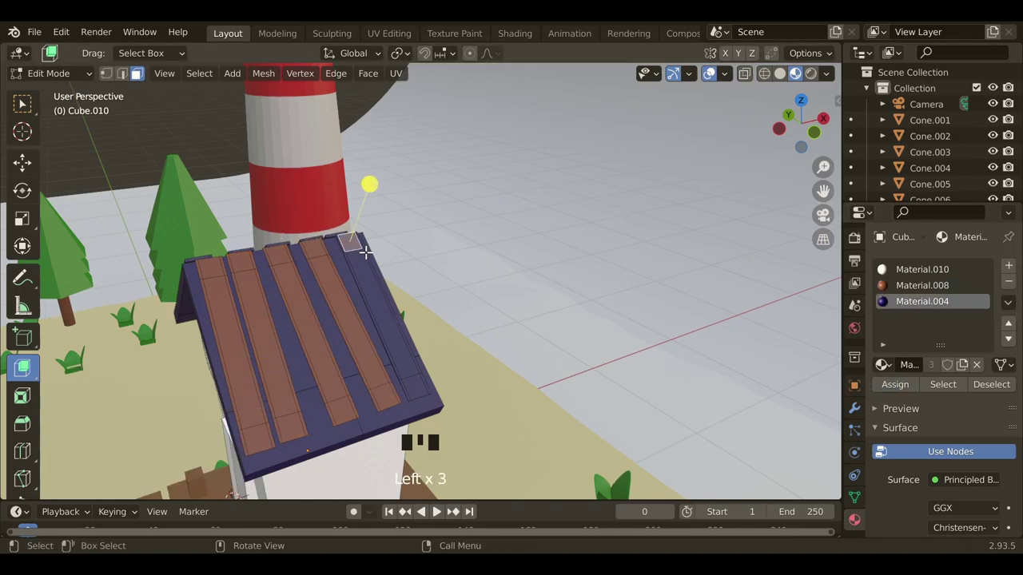
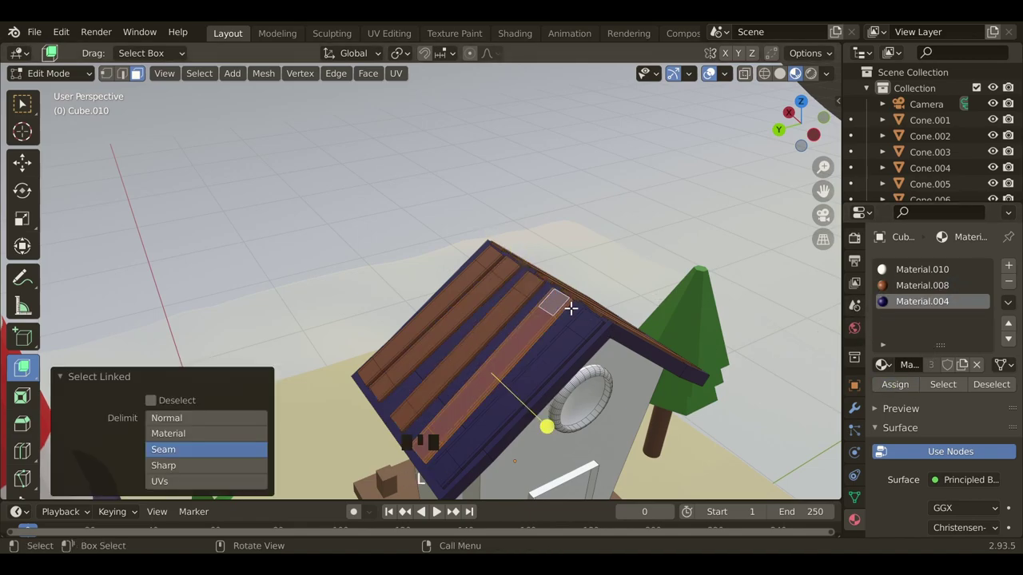
pyautogui.moveTo(911, 291); pyautogui.dragTo(890, 375)
pyautogui.click(890, 388)
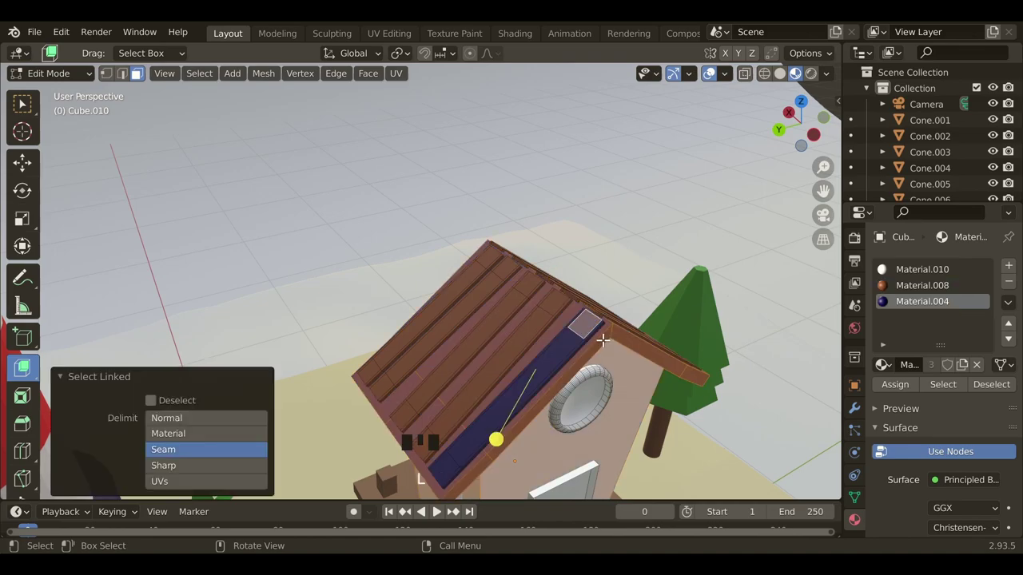
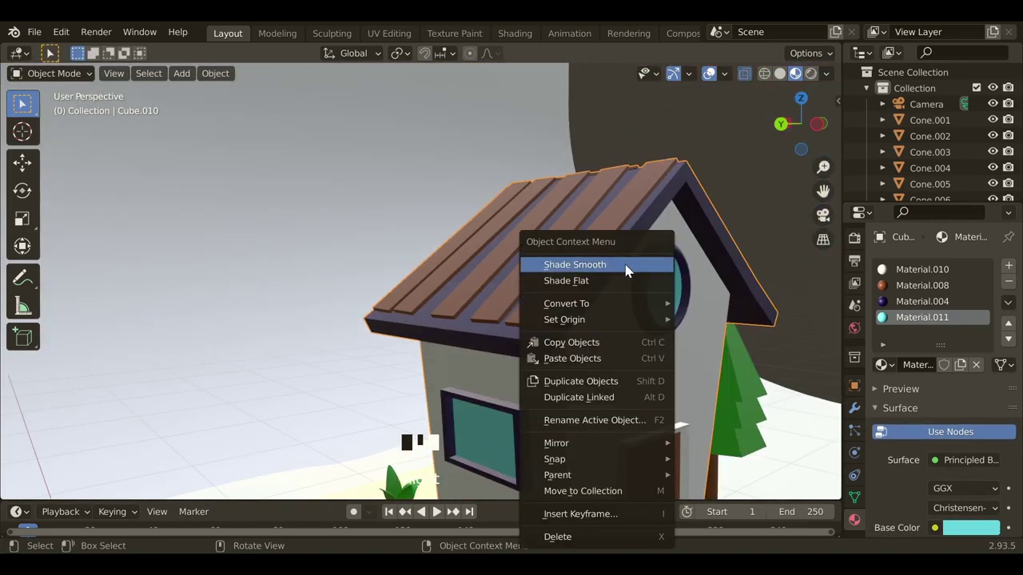
# Frame the whole island after smoothing the house and select the boat
pyautogui.scroll(-3)
pyautogui.middleClick(624, 412)
pyautogui.moveTo(498, 401); pyautogui.dragTo(522, 398)
pyautogui.moveTo(524, 397); pyautogui.dragTo(538, 386)
pyautogui.scroll(3)
pyautogui.moveTo(540, 400); pyautogui.dragTo(506, 403)
pyautogui.scroll(-3)
pyautogui.moveTo(502, 423); pyautogui.dragTo(535, 425)
pyautogui.middleClick(551, 425)
pyautogui.moveTo(574, 425); pyautogui.dragTo(856, 505)
pyautogui.click(857, 505)
# Give the boat and its flag a bright orange Base Color
pyautogui.scroll(-3)
pyautogui.click(939, 454)
pyautogui.click(939, 455)
pyautogui.click(715, 371)
pyautogui.scroll(-3)
pyautogui.moveTo(533, 425); pyautogui.dragTo(459, 405)
pyautogui.scroll(-3)
pyautogui.moveTo(390, 394); pyautogui.dragTo(347, 406)
pyautogui.click(348, 406)
pyautogui.click(862, 519)
pyautogui.moveTo(956, 338); pyautogui.dragTo(958, 464)
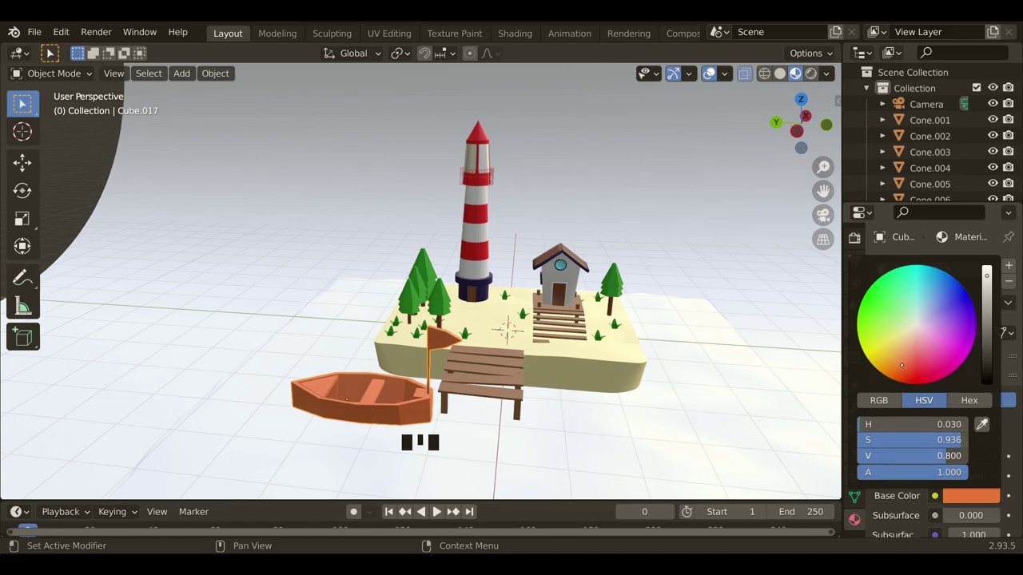
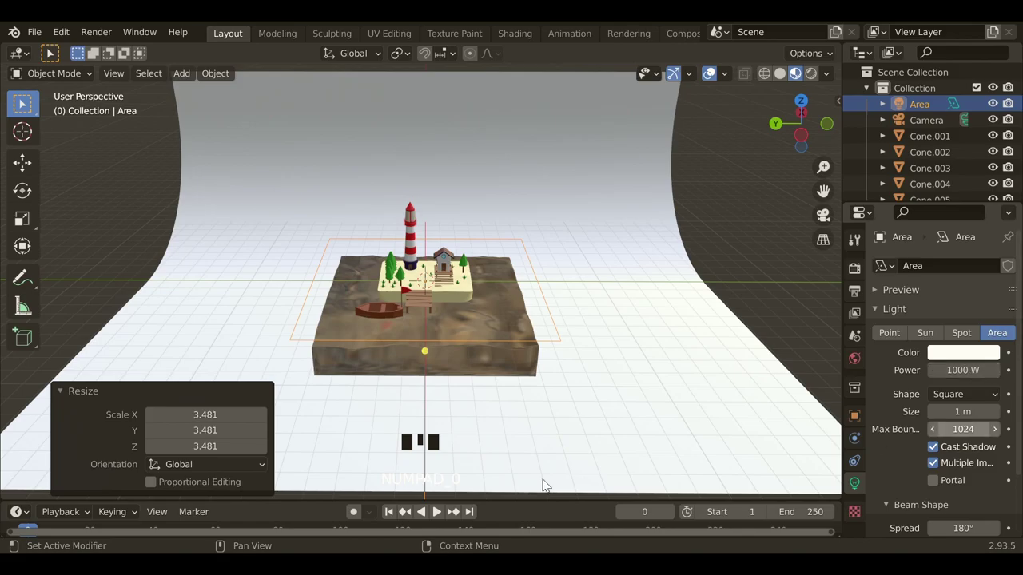
# Switch to Rendered shading and raise the 1000 W area light along Z above the island
pyautogui.click(815, 79)
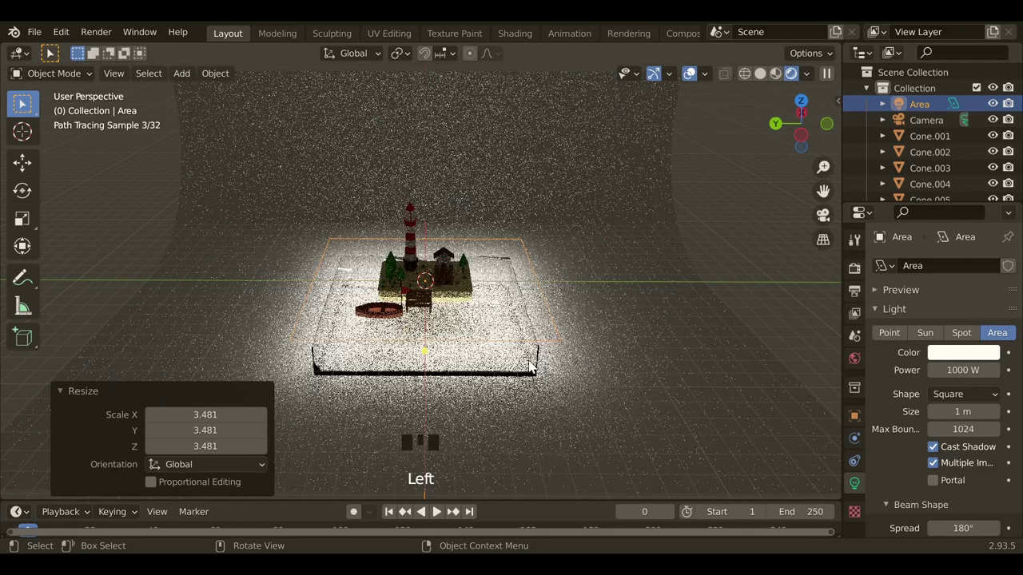
pyautogui.press('g')
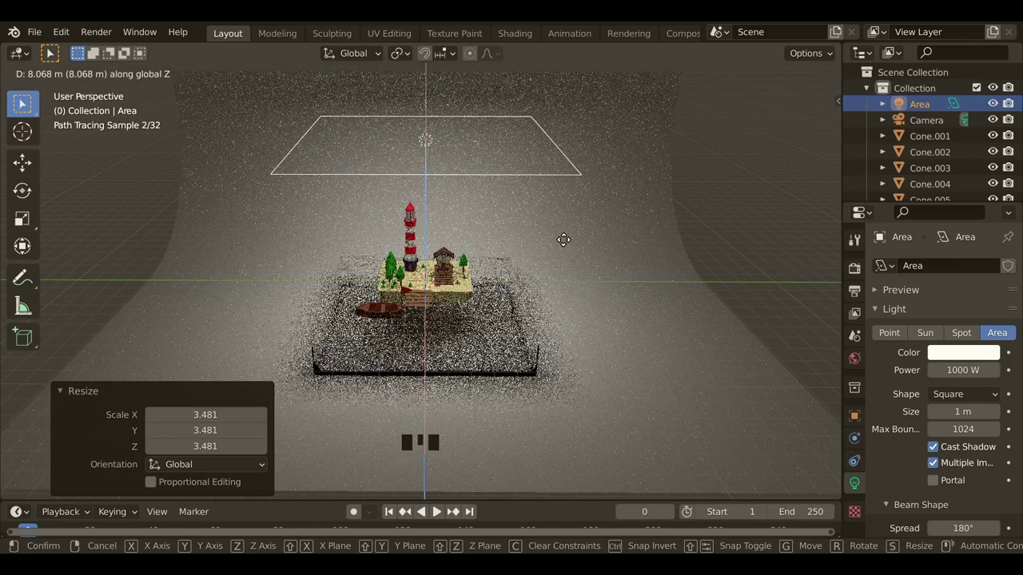
# Give the water's Glass BSDF a light cyan colour and return to Solid shading
pyautogui.moveTo(506, 332); pyautogui.dragTo(590, 351)
pyautogui.moveTo(970, 439); pyautogui.dragTo(966, 404)
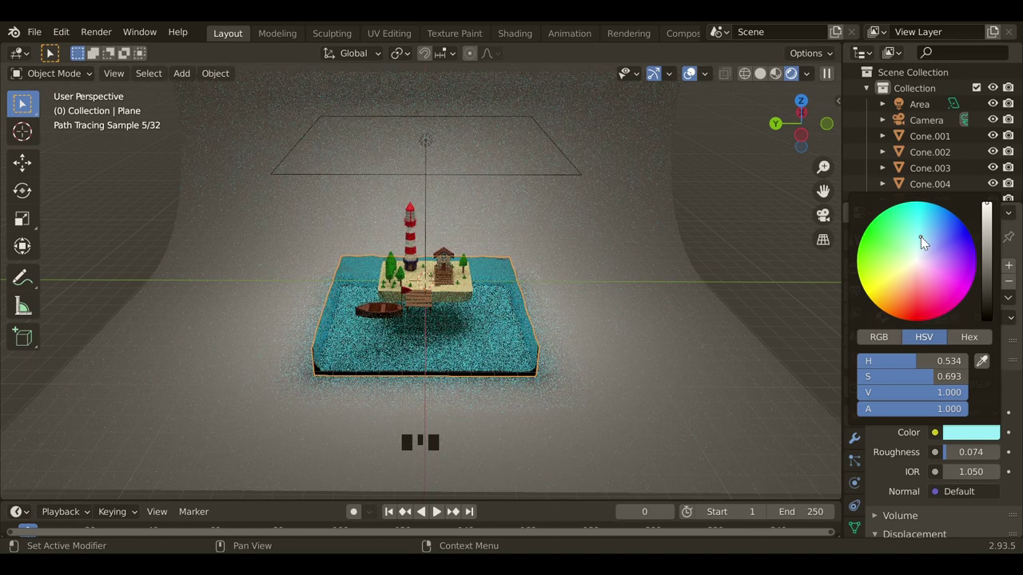
pyautogui.click(772, 278)
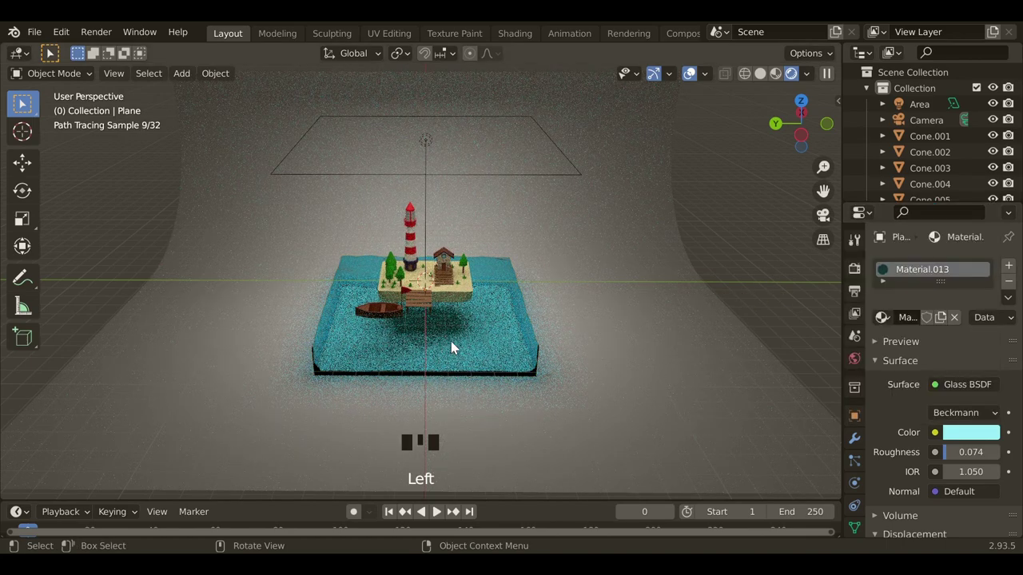
pyautogui.click(785, 80)
# Add a Rock Generator rock and look down on the island from above
pyautogui.press('shift+a')
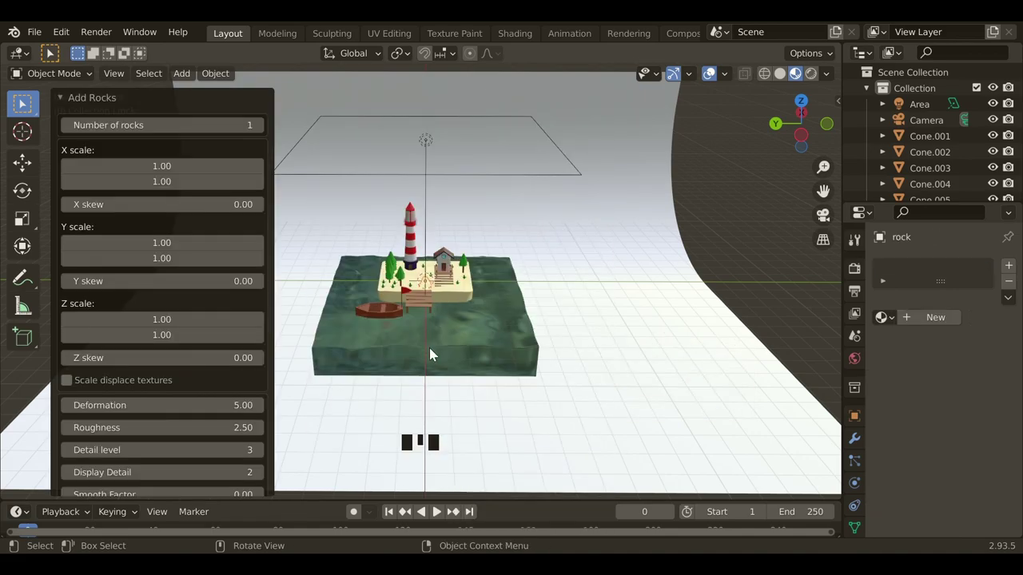
pyautogui.moveTo(406, 356); pyautogui.dragTo(503, 262)
pyautogui.scroll(3)
pyautogui.moveTo(553, 333); pyautogui.dragTo(449, 344)
pyautogui.scroll(3)
pyautogui.moveTo(371, 334); pyautogui.dragTo(390, 343)
pyautogui.scroll(-3)
pyautogui.middleClick(353, 369)
# Snap the rock onto the water surface beside the island and add another batch of rocks
pyautogui.click(26, 135)
pyautogui.press('g')
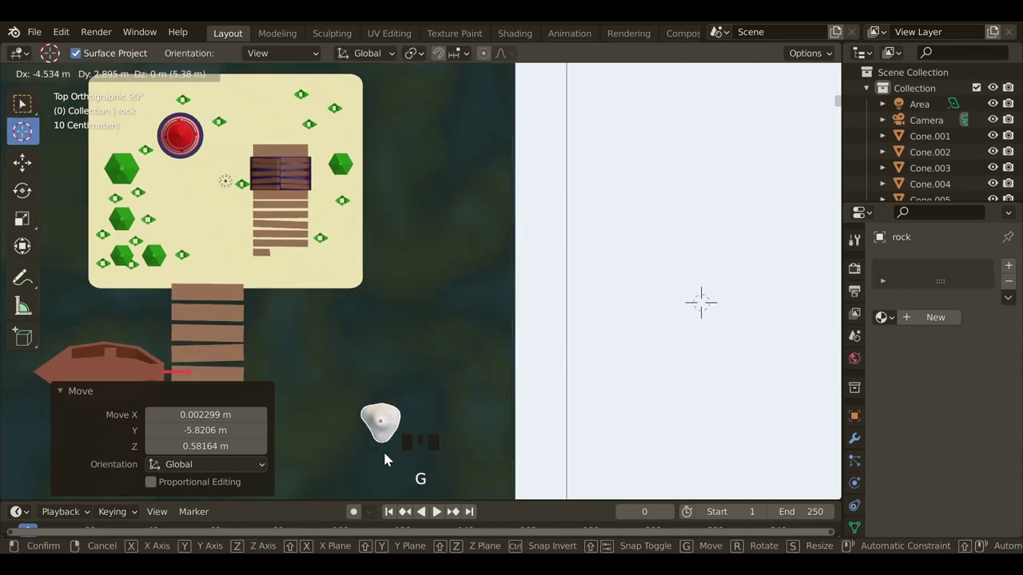
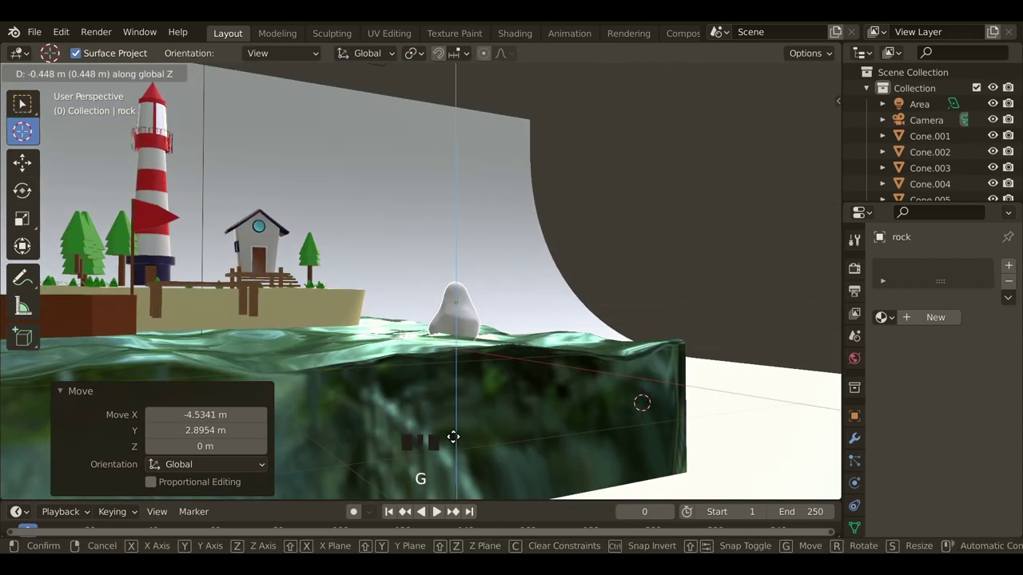
pyautogui.moveTo(543, 380); pyautogui.dragTo(598, 388)
pyautogui.scroll(-3)
pyautogui.press('shift+a')
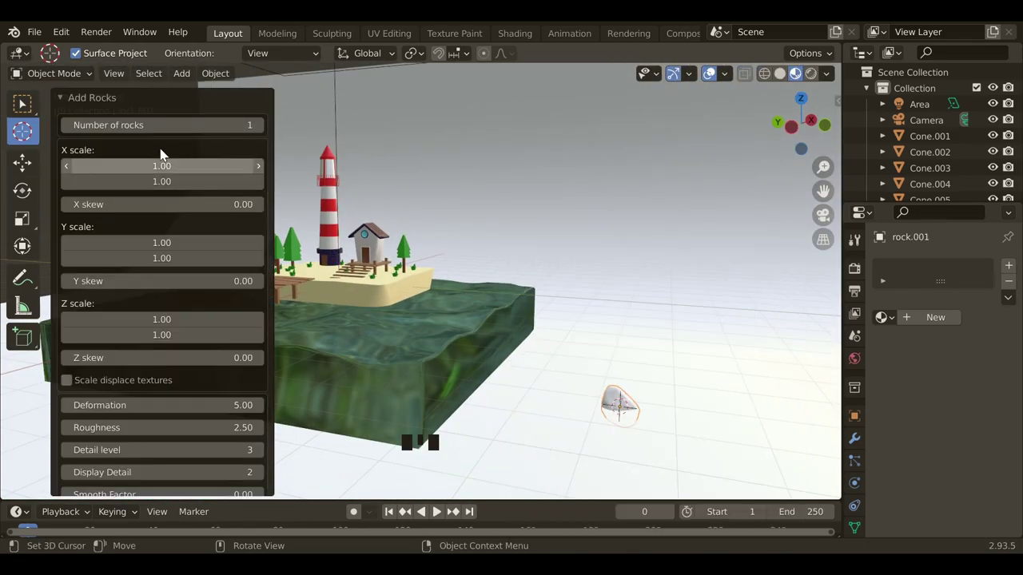
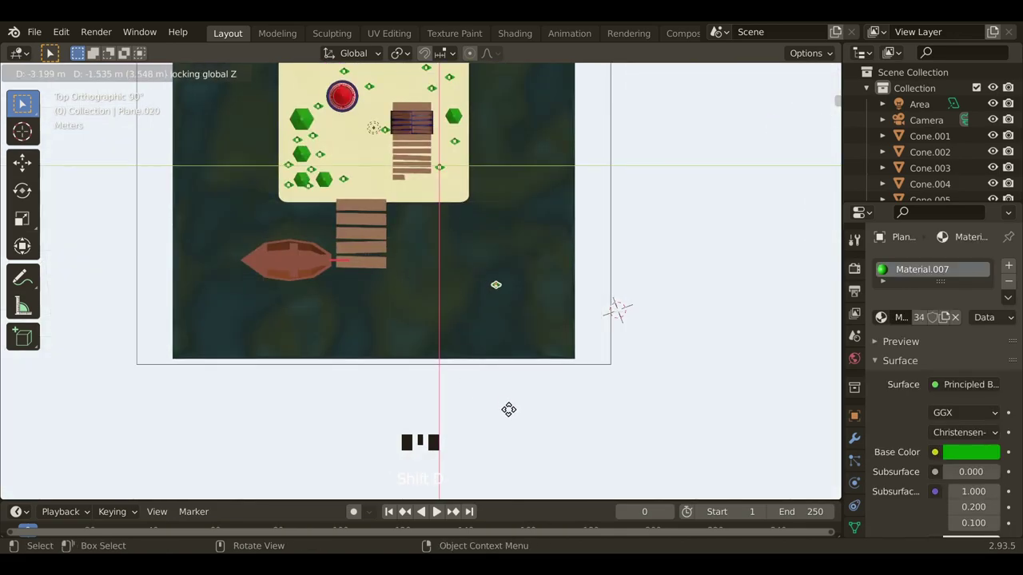
# Move the seaweed plant over the water, lower it beneath the surface and enlarge it
pyautogui.moveTo(580, 281); pyautogui.dragTo(585, 237)
pyautogui.press('g')
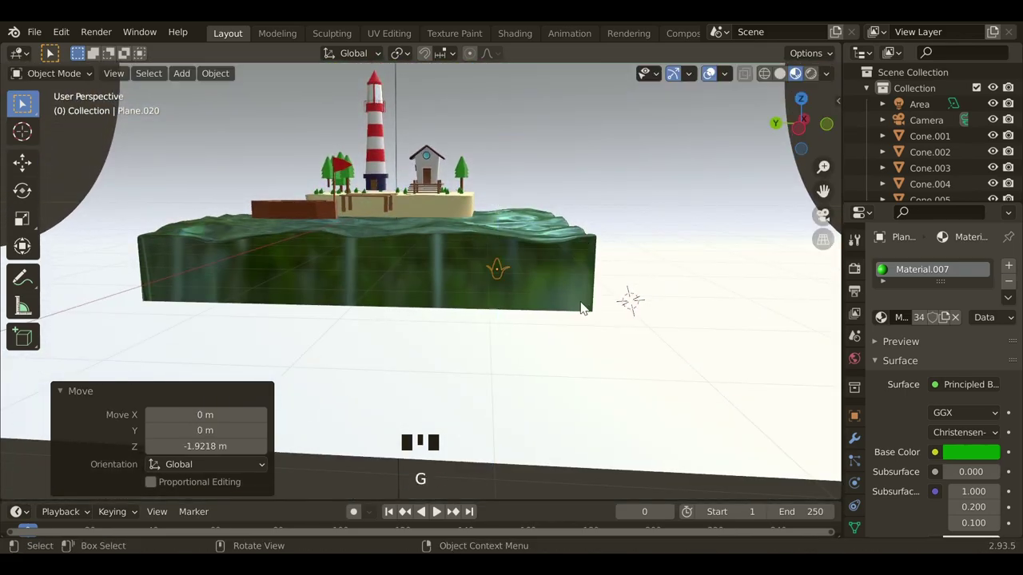
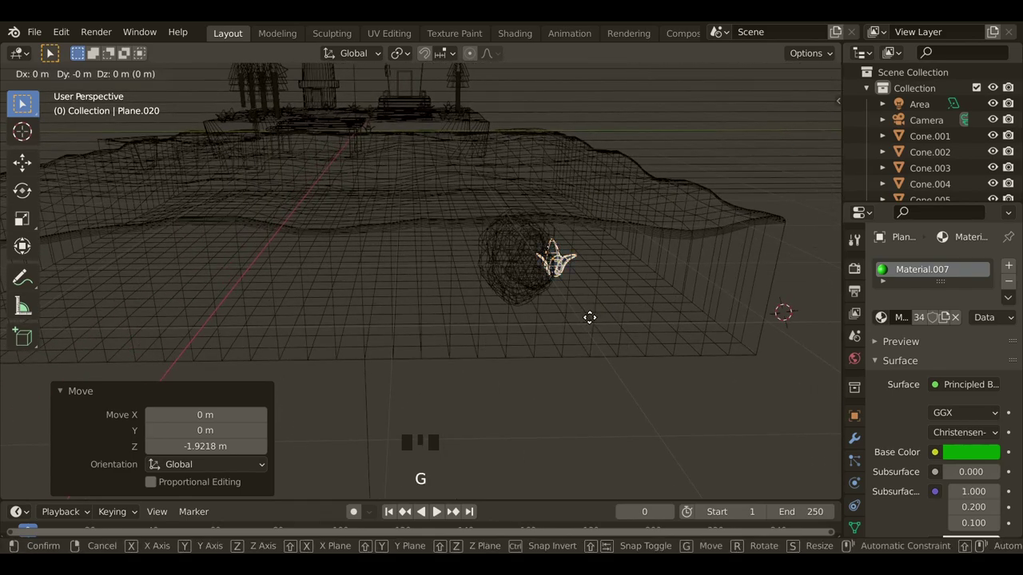
pyautogui.press('s')
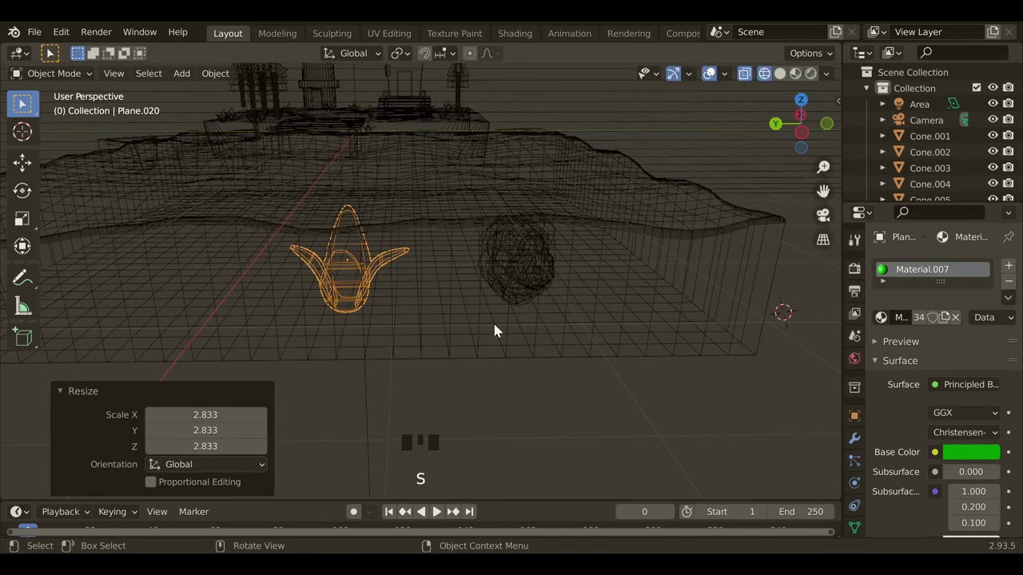
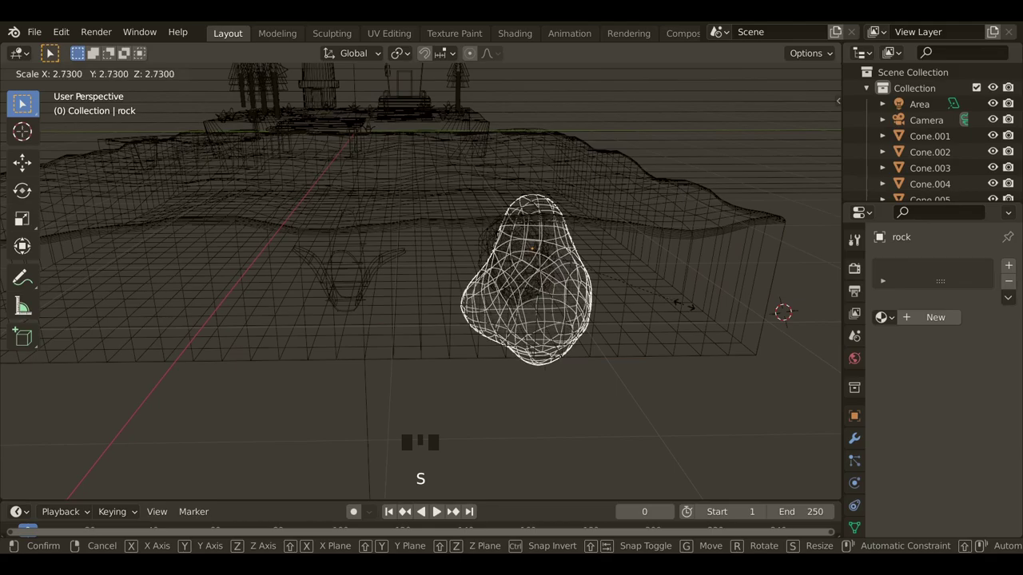
# Place the rock near the water's edge and sink it down sideways under the water
pyautogui.press('g')
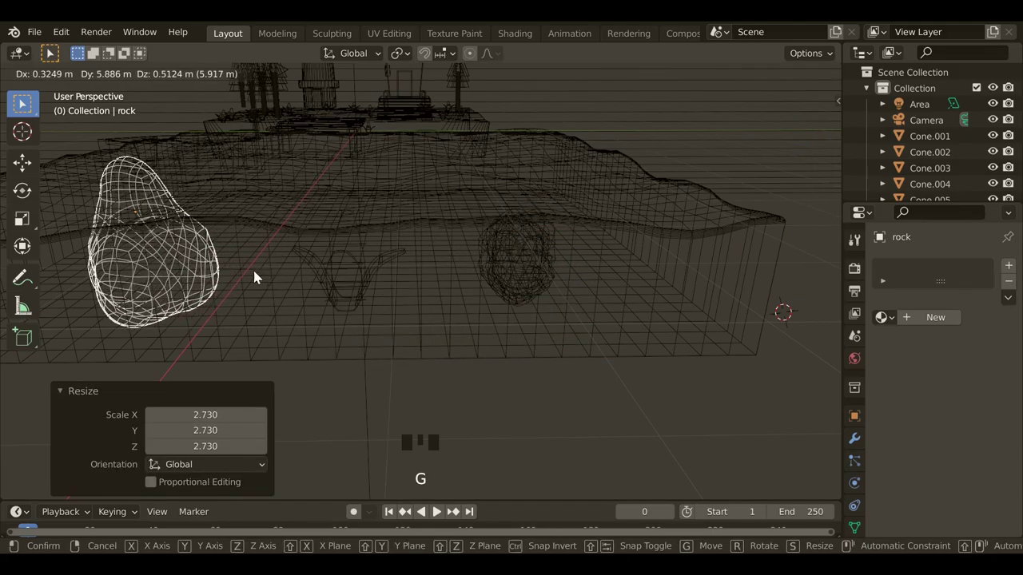
pyautogui.moveTo(214, 267); pyautogui.dragTo(463, 311)
pyautogui.press('space')
pyautogui.moveTo(349, 311); pyautogui.dragTo(247, 314)
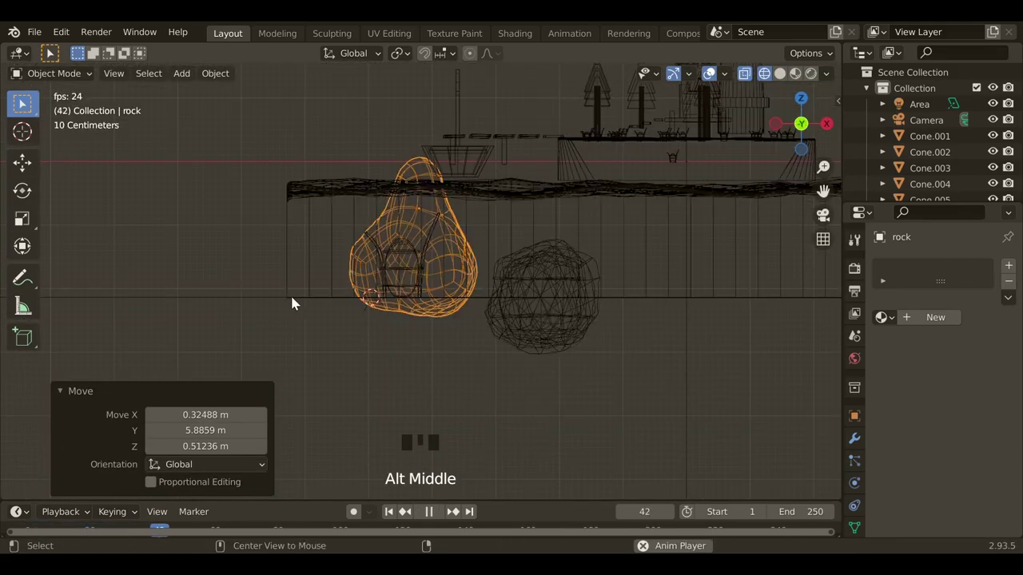
pyautogui.moveTo(343, 301); pyautogui.dragTo(429, 304)
pyautogui.press('space')
pyautogui.press('g')
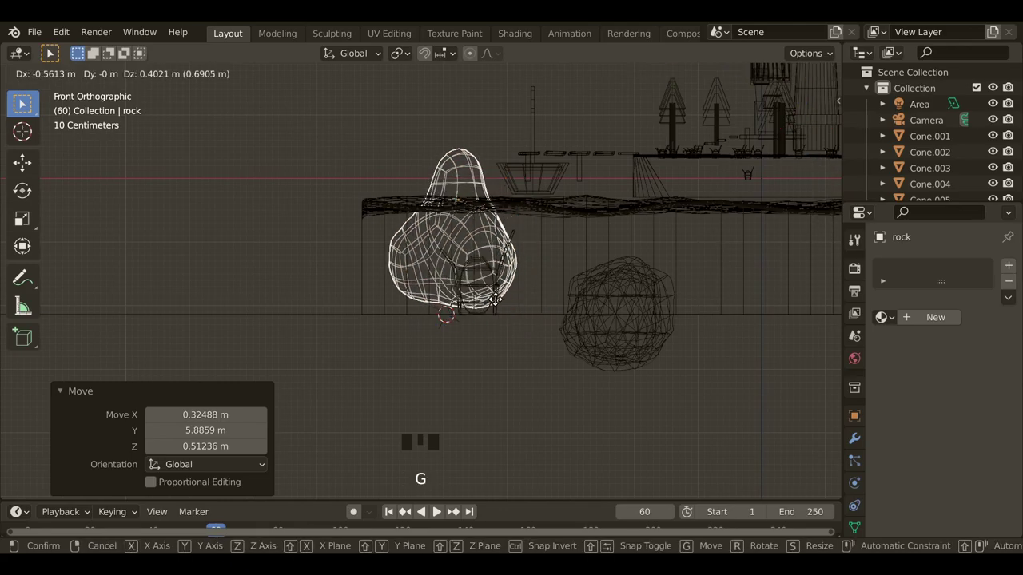
pyautogui.moveTo(334, 331); pyautogui.dragTo(505, 314)
pyautogui.press('g')
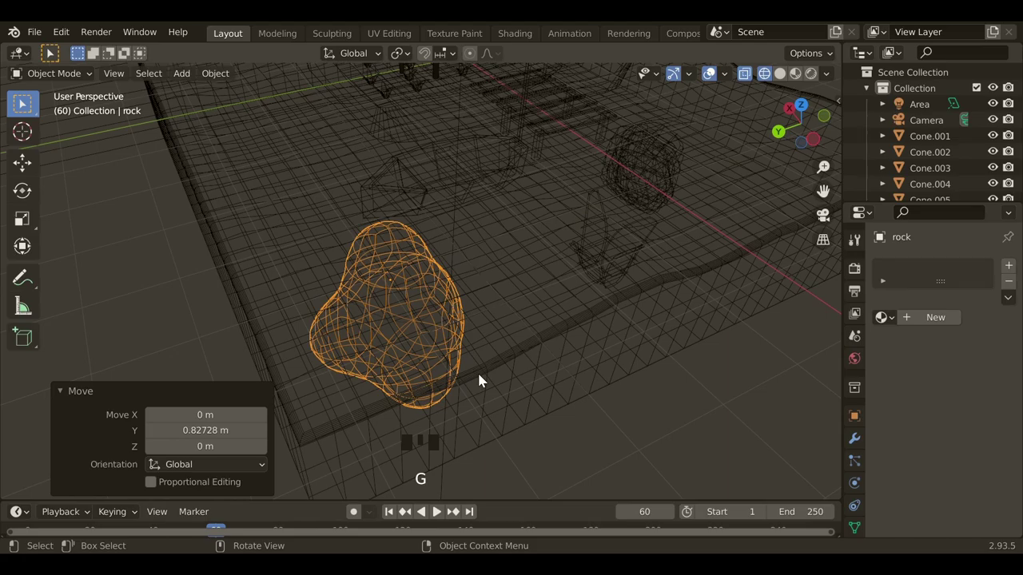
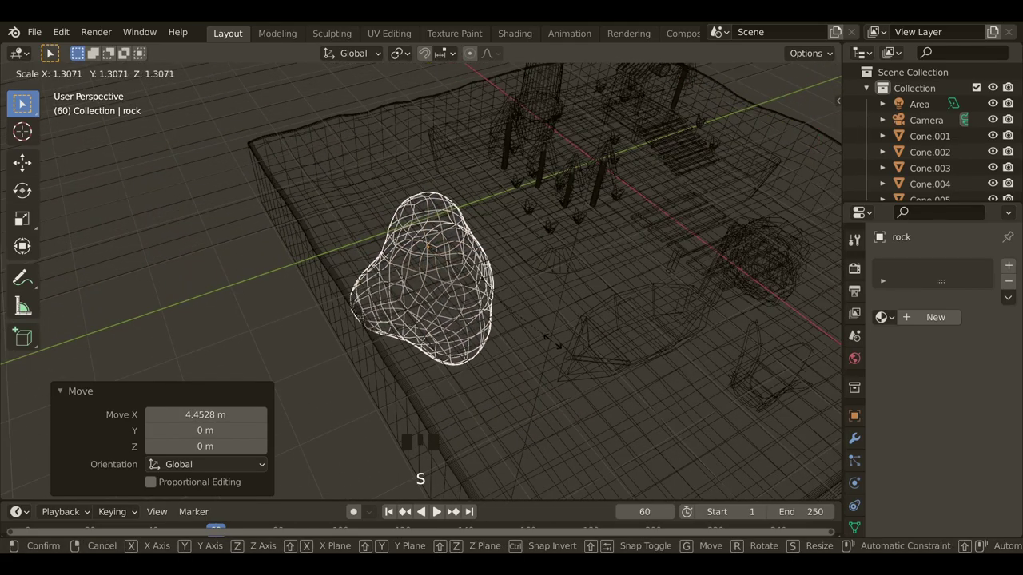
# Enlarge rock.004 to about 1.12 times, flatten it vertically and move it into place
pyautogui.moveTo(521, 381); pyautogui.dragTo(517, 365)
pyautogui.click(517, 365)
pyautogui.press('s')
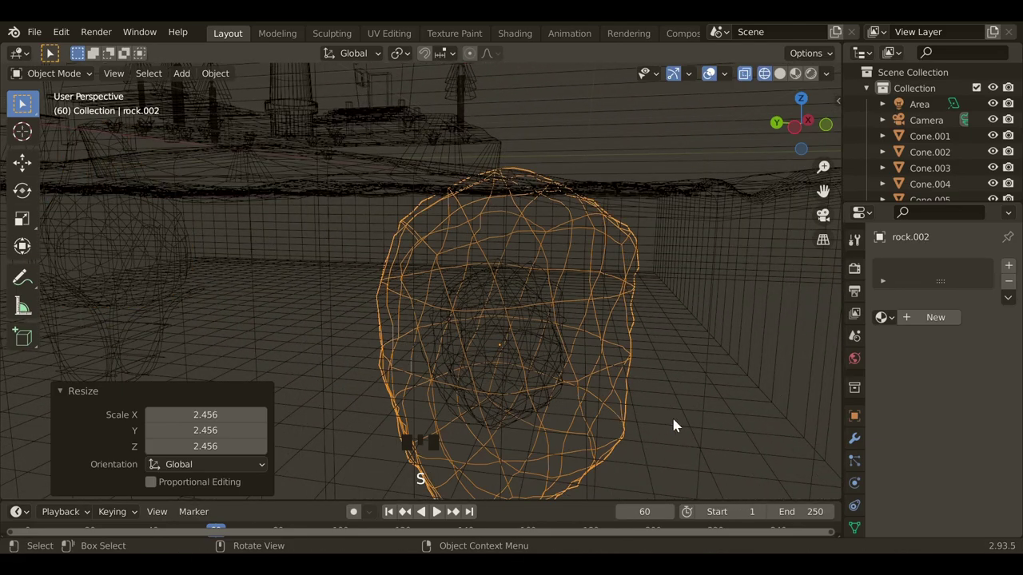
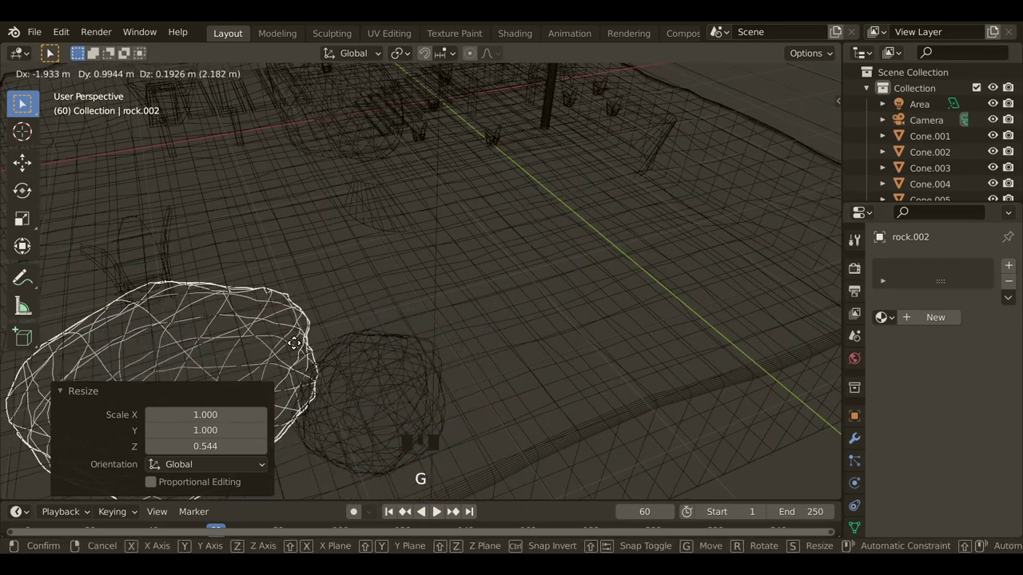
pyautogui.moveTo(219, 314); pyautogui.dragTo(337, 277)
pyautogui.click(337, 277)
pyautogui.moveTo(332, 299); pyautogui.dragTo(433, 290)
# Duplicate several plant tuft copies nearby and select the rock near the far edge
pyautogui.press('shift+d')
pyautogui.scroll(3)
pyautogui.press('shift+d')
pyautogui.press('shift+d')
pyautogui.press('d')
pyautogui.press('s')
pyautogui.press('shift+s')
pyautogui.press('shift+d')
pyautogui.moveTo(604, 438); pyautogui.dragTo(591, 396)
pyautogui.scroll(-3)
pyautogui.moveTo(473, 355); pyautogui.dragTo(584, 155)
pyautogui.doubleClick(583, 155)
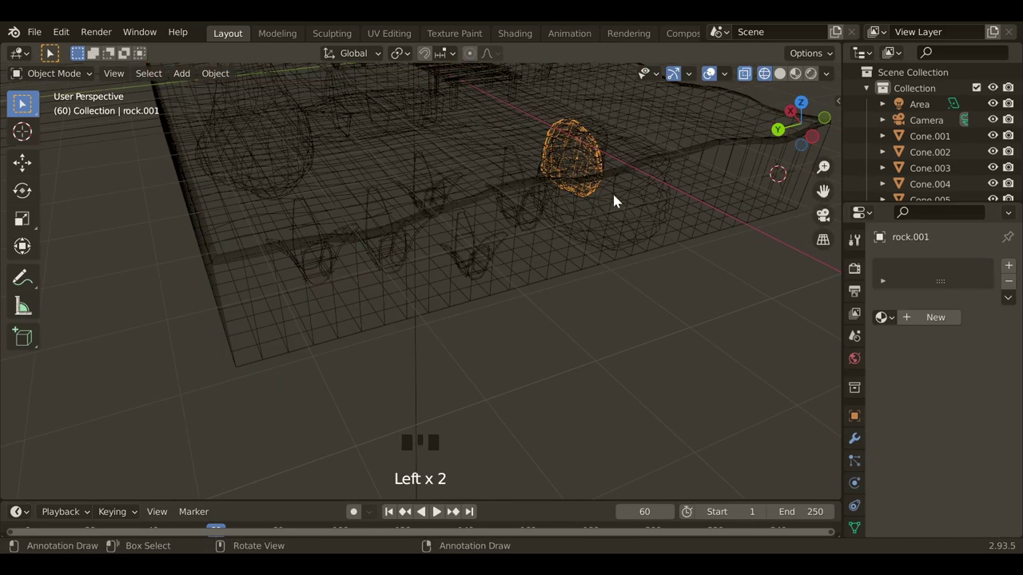
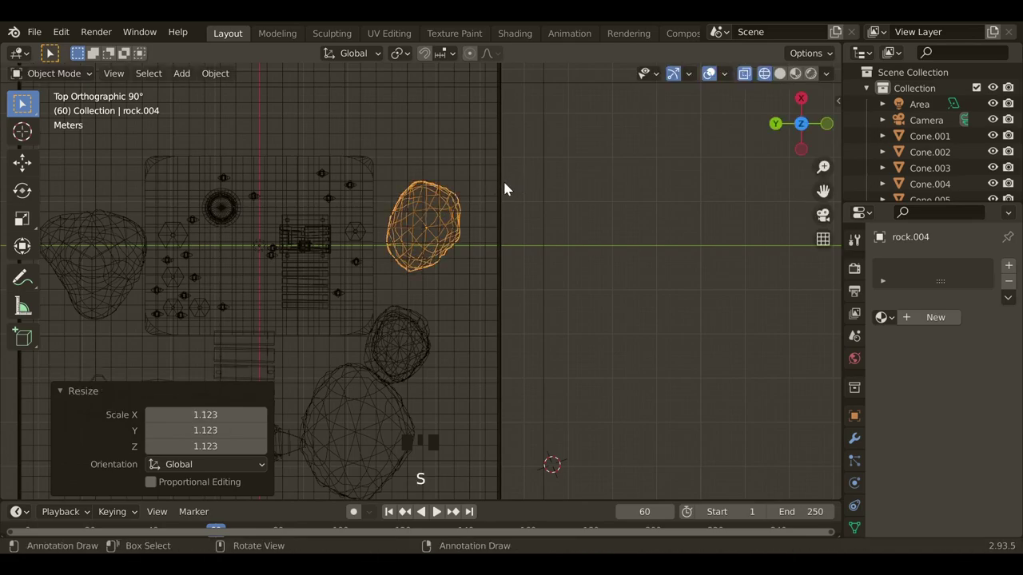
# Add another batch of three rocks and spread them across the floor of the water box
pyautogui.press('shift+a')
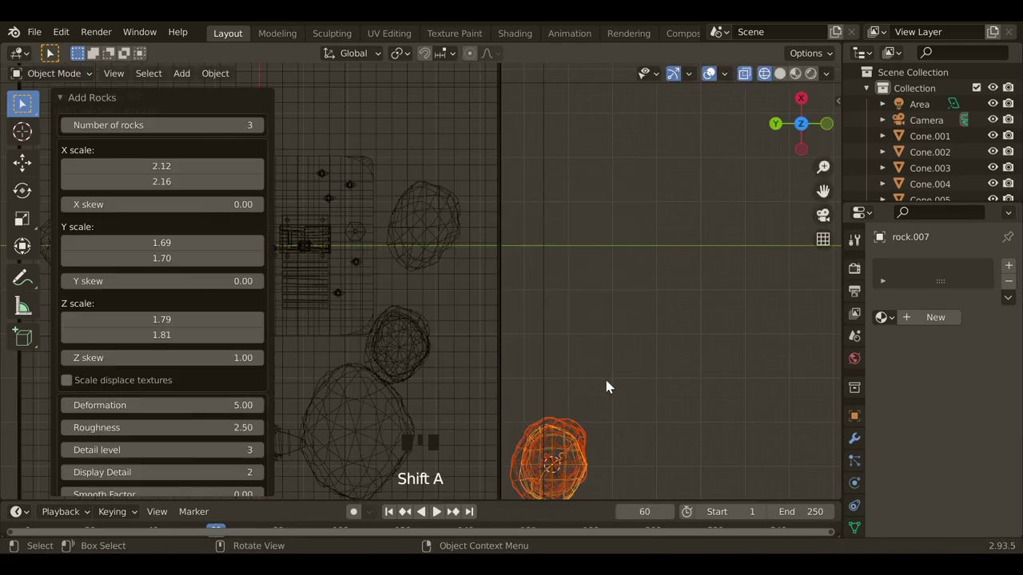
pyautogui.middleClick(595, 409)
pyautogui.press('g')
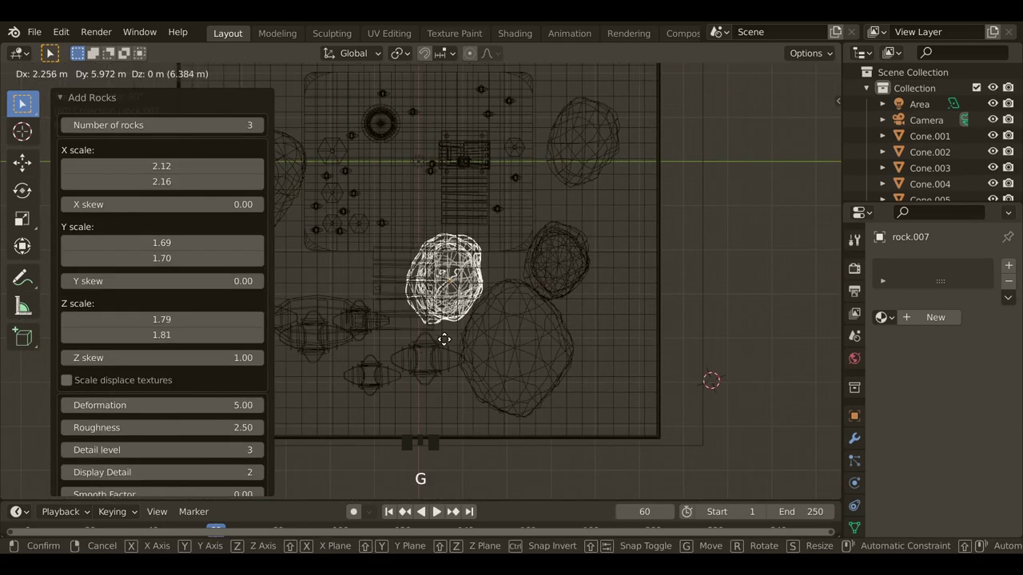
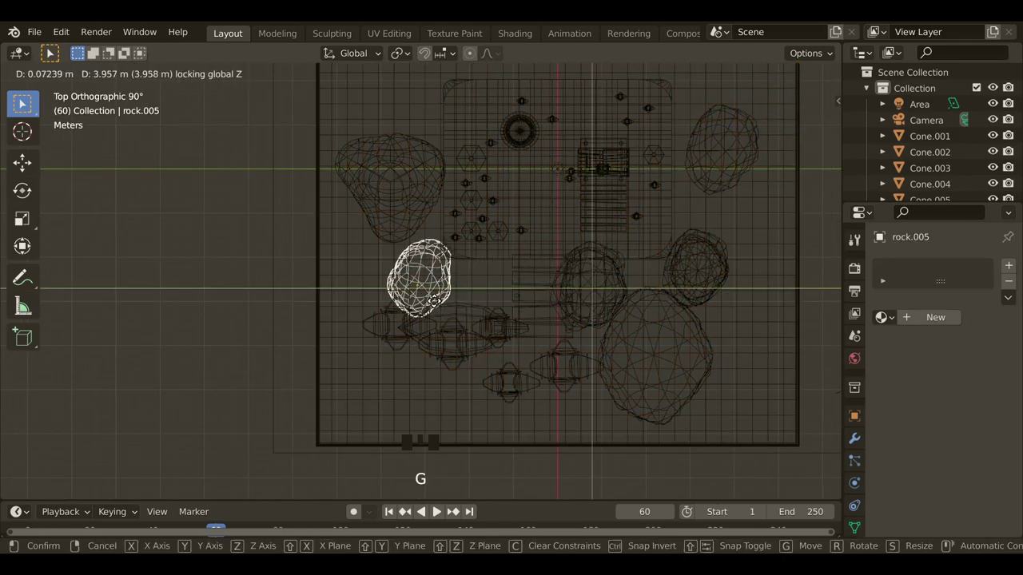
pyautogui.press('shift+d')
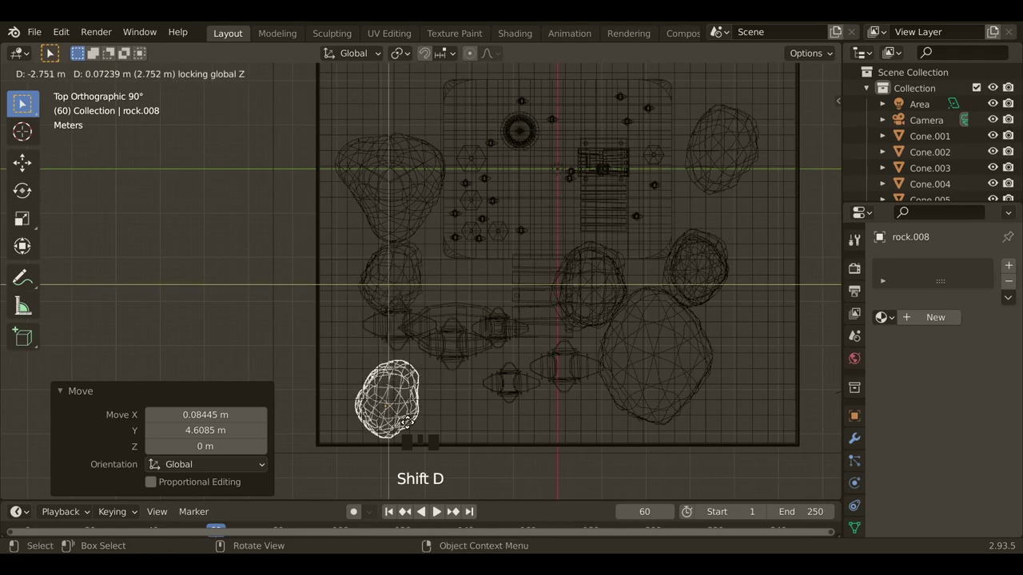
# Switch to the rendered camera preview of the diorama
pyautogui.click(836, 224)
pyautogui.click(813, 78)
pyautogui.moveTo(548, 324); pyautogui.dragTo(691, 337)
pyautogui.click(691, 337)
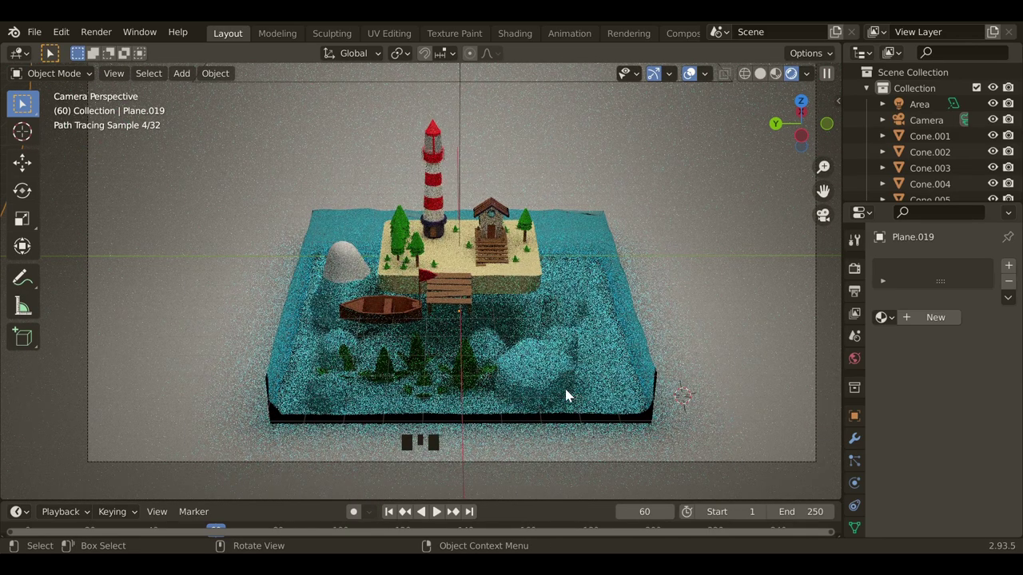
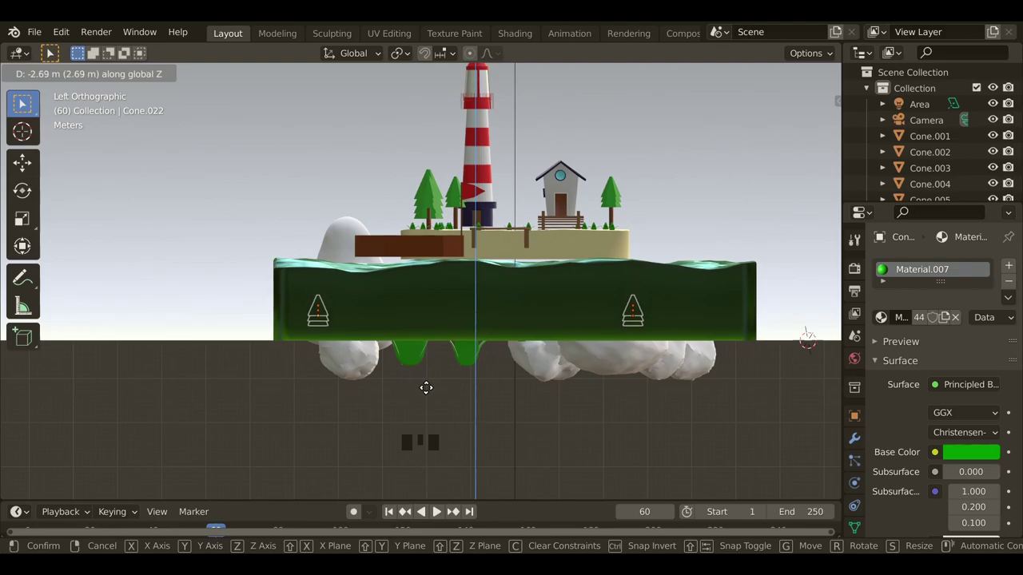
# Lower the seaweed cones about 2.69 m on Z into the water
pyautogui.click(815, 80)
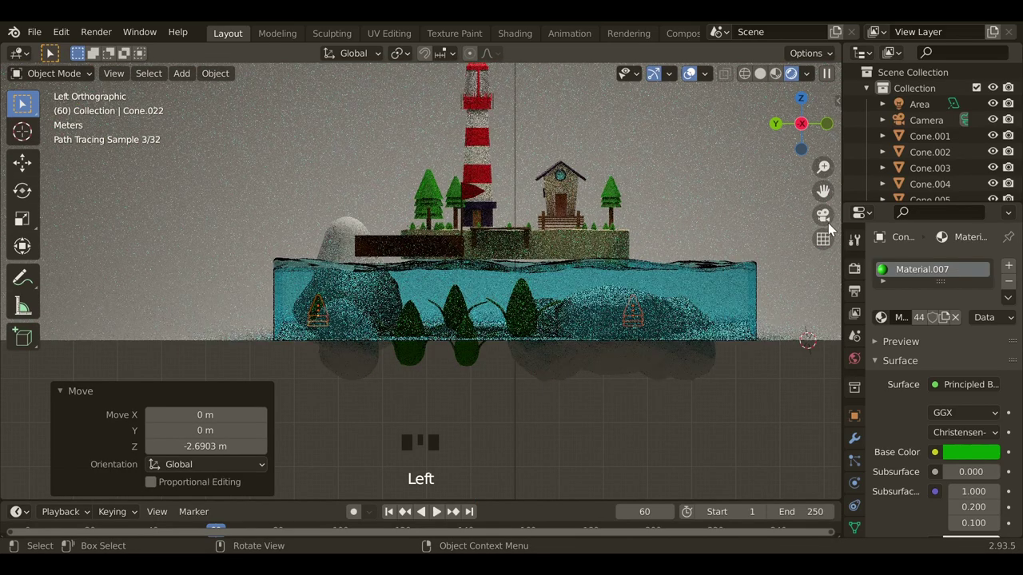
pyautogui.click(830, 223)
pyautogui.click(727, 311)
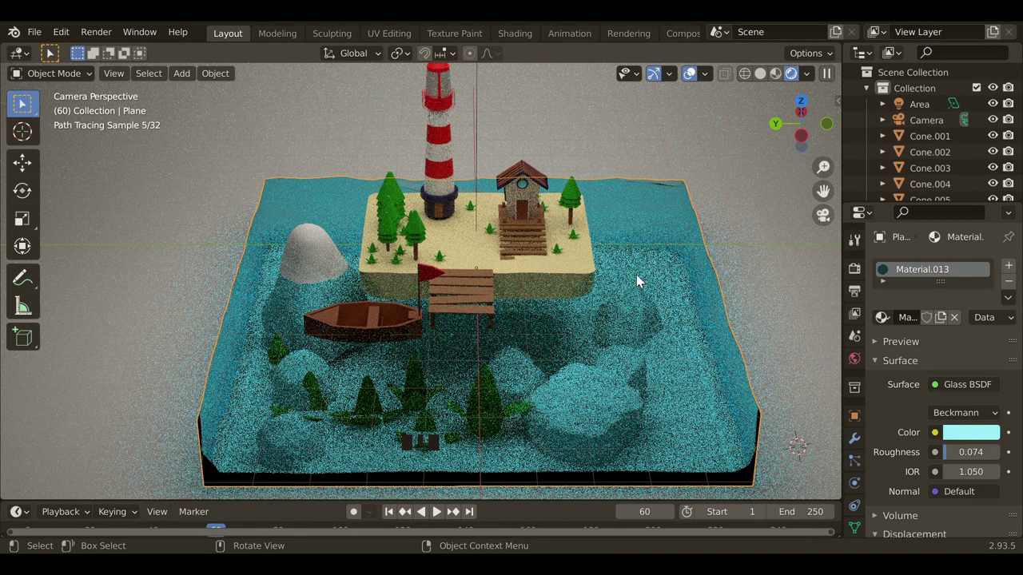
pyautogui.click(635, 130)
# Select rock.002 and start setting its Base Color to pale beige
pyautogui.scroll(-3)
pyautogui.click(520, 351)
pyautogui.click(522, 357)
pyautogui.click(911, 322)
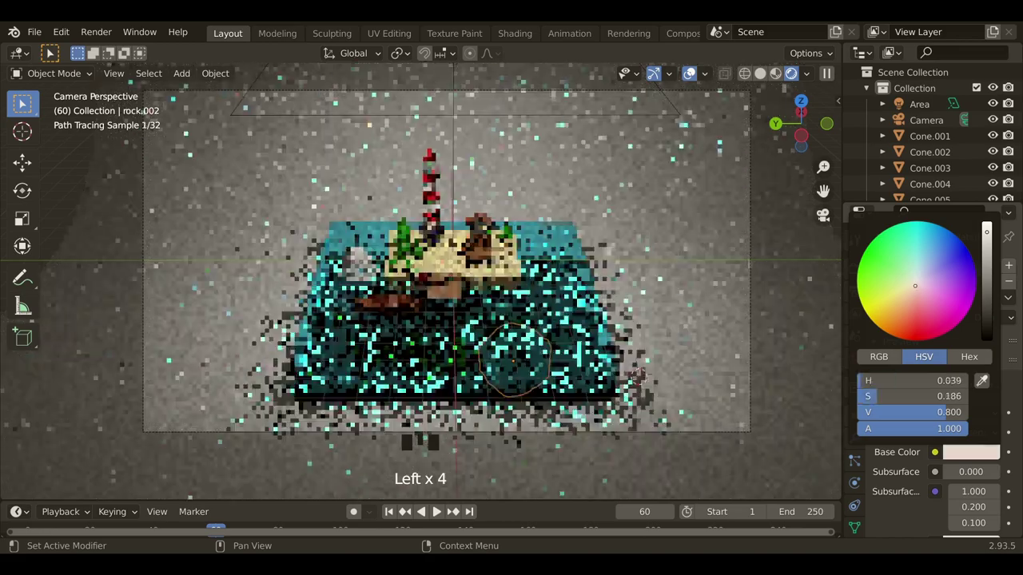
# Give the white rock beside the island the brown Material.009 and squash it on Z
pyautogui.click(717, 370)
pyautogui.click(360, 276)
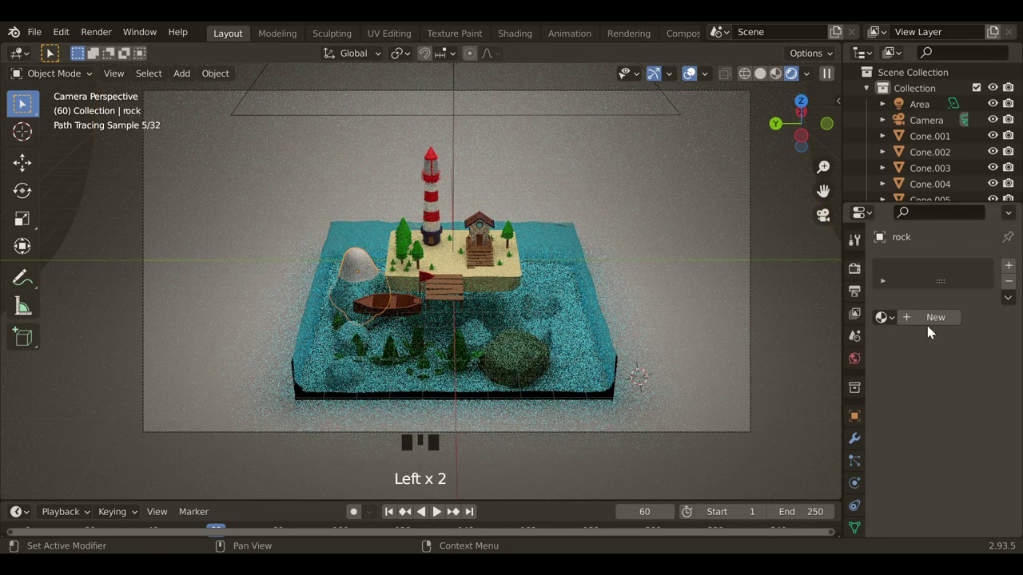
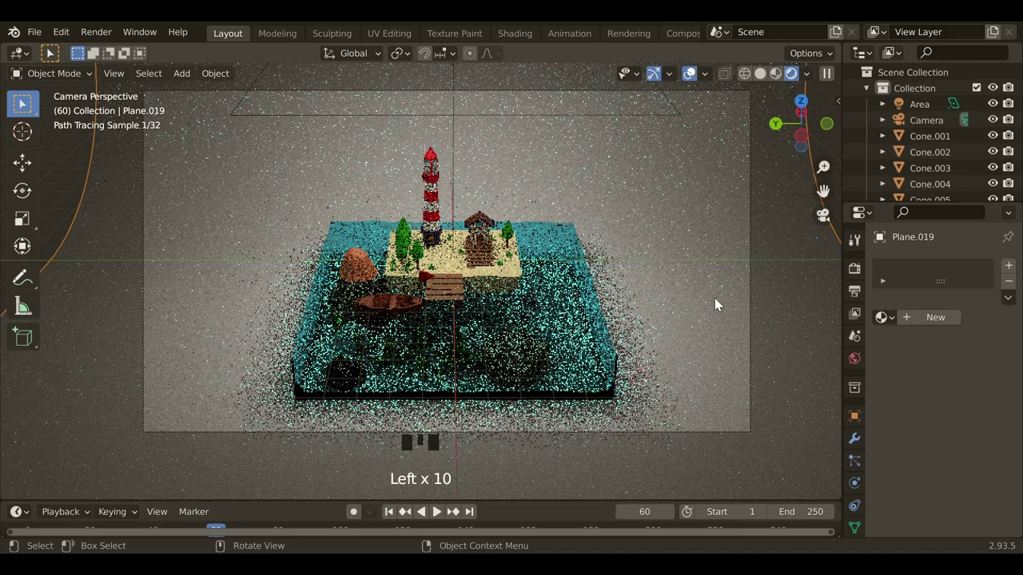
pyautogui.click(362, 279)
pyautogui.click(1010, 288)
pyautogui.click(366, 267)
pyautogui.press('s')
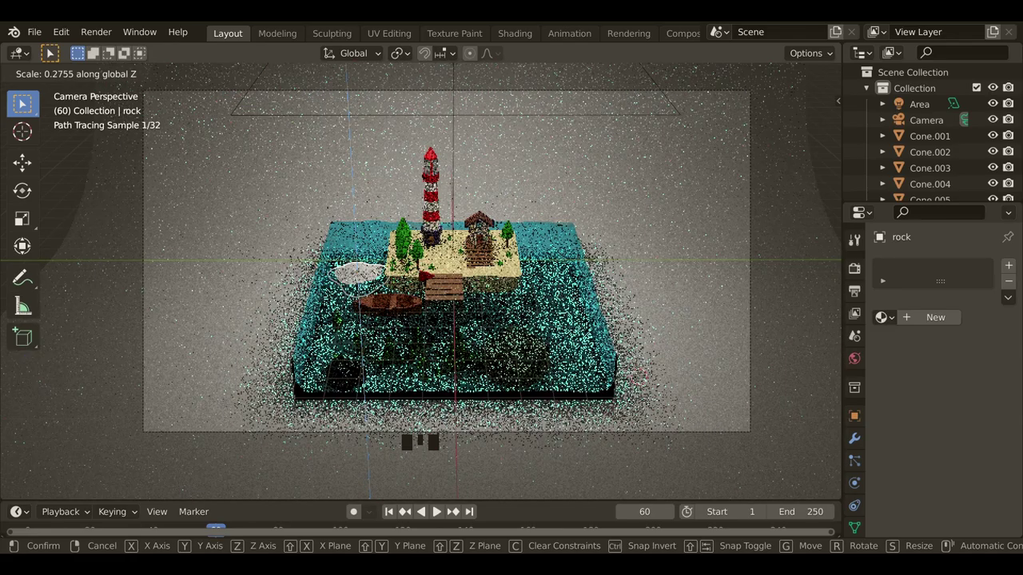
pyautogui.press('g')
# Give backdrop Plane.019 a new material with a pale mint-green Base Color
pyautogui.click(617, 267)
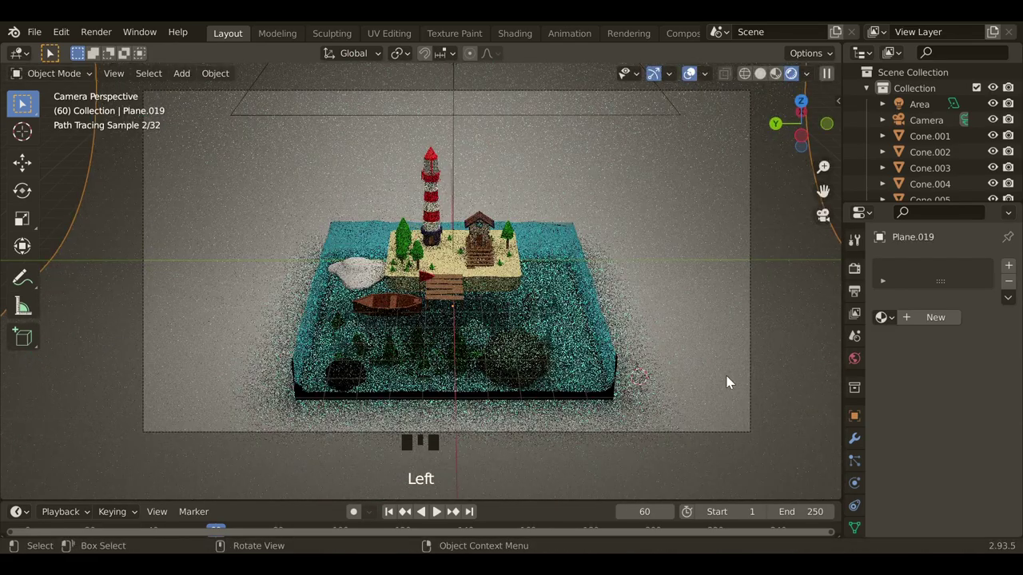
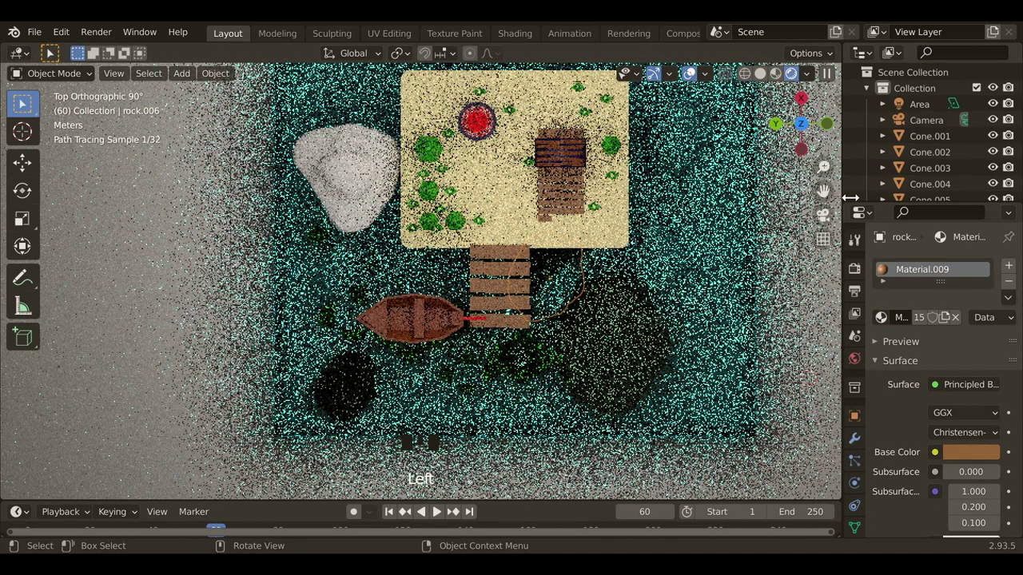
pyautogui.click(835, 218)
pyautogui.moveTo(785, 252); pyautogui.dragTo(727, 302)
pyautogui.click(688, 283)
pyautogui.moveTo(922, 324); pyautogui.dragTo(956, 430)
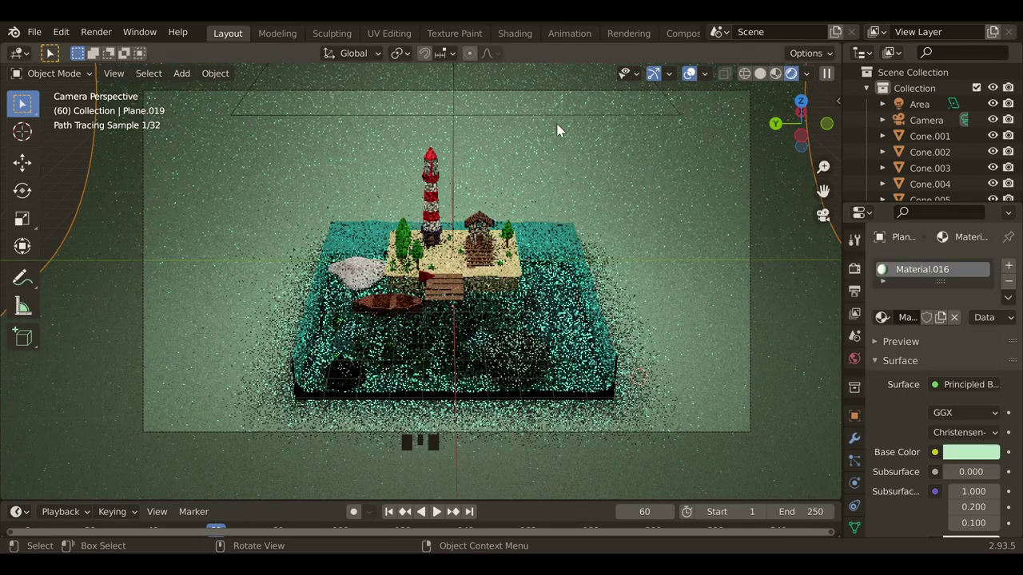
# Duplicate the area light twice, tilting and moving the copies to opposite sides of the diorama
pyautogui.click(460, 124)
pyautogui.press('shift+d')
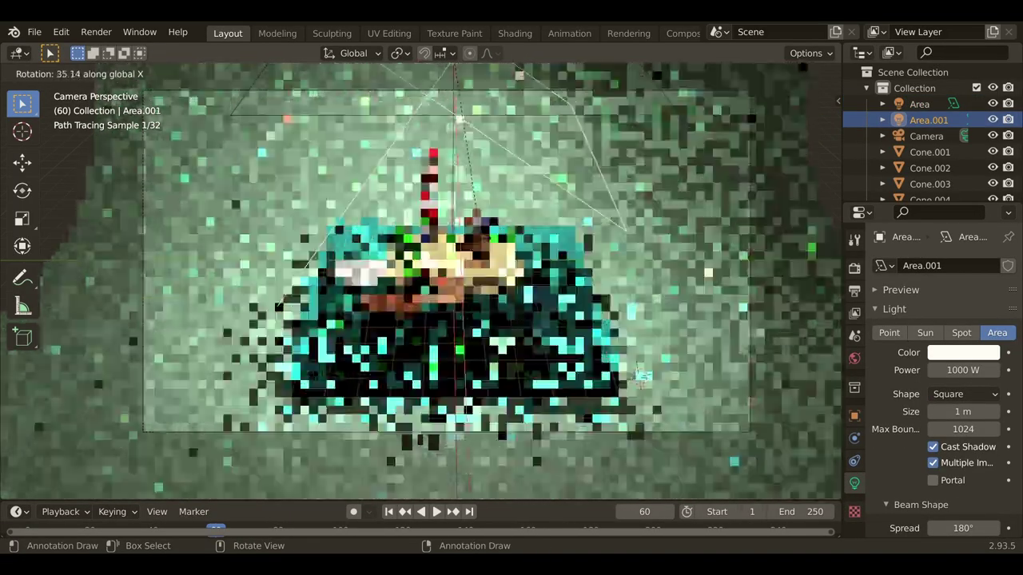
pyautogui.press('g')
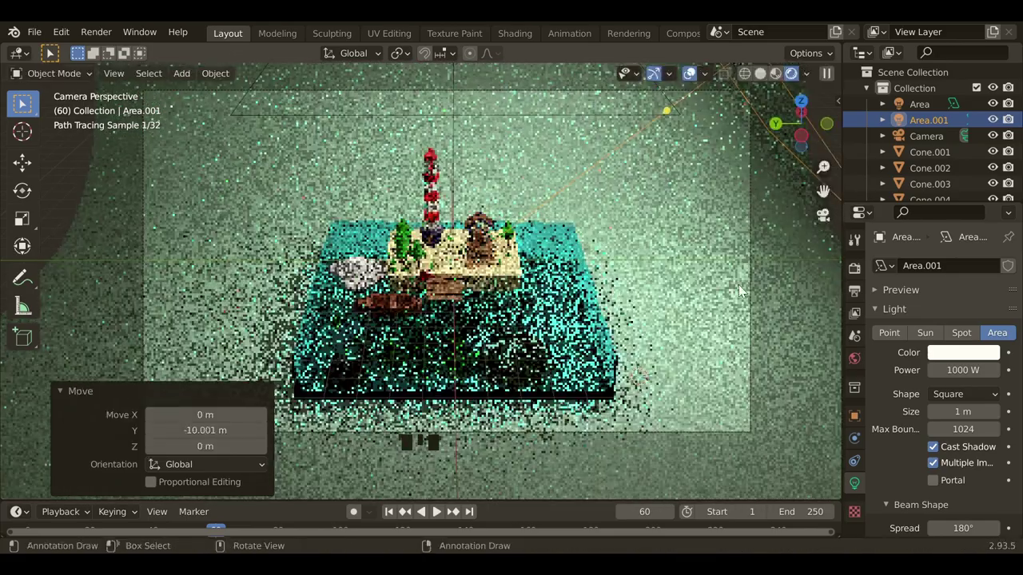
pyautogui.moveTo(459, 116); pyautogui.dragTo(494, 171)
pyautogui.press('shift+d')
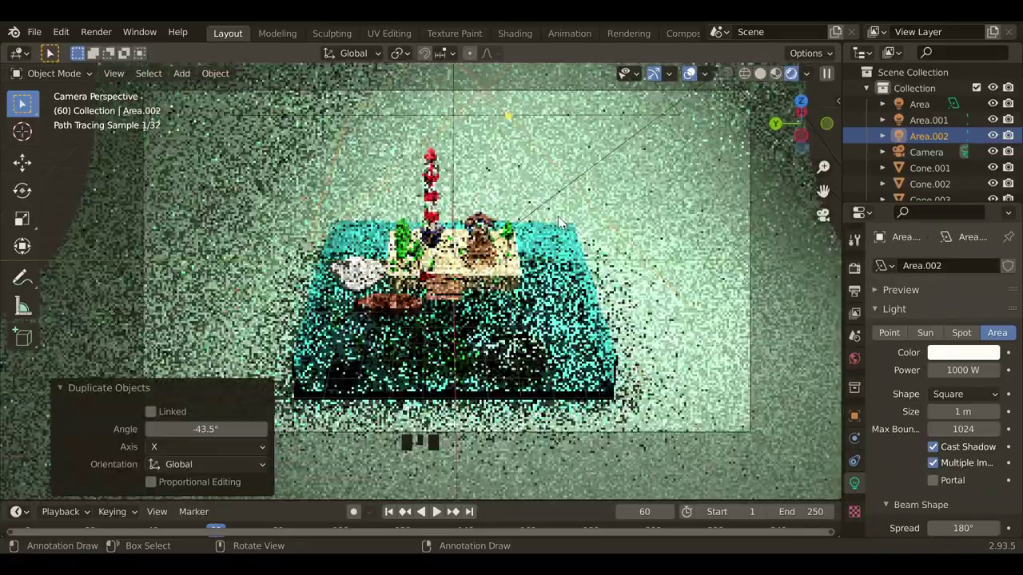
pyautogui.press('g')
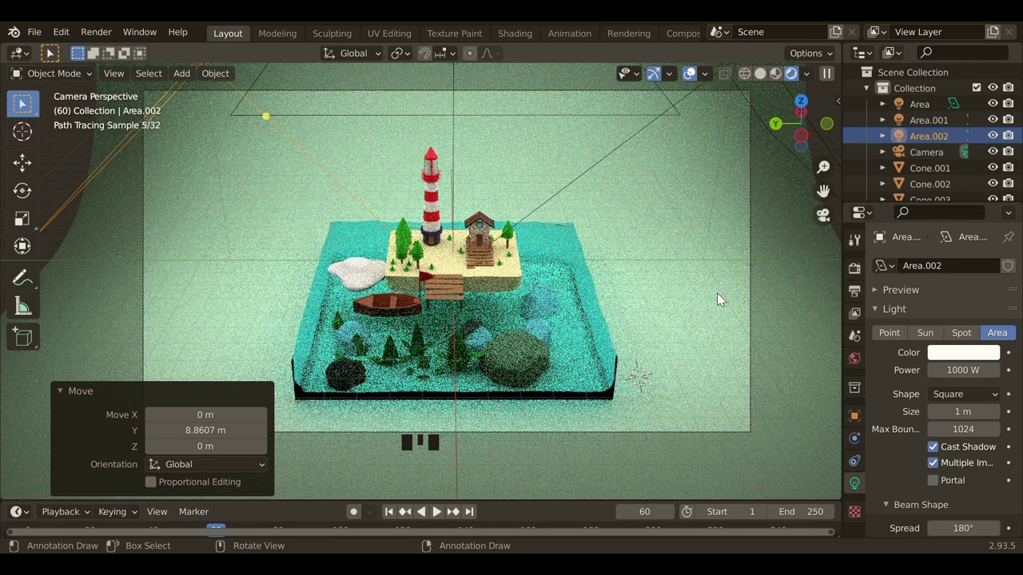
# Add a third copy, Area.003 at 3000 W, angled at the diorama, then leave rendered preview
pyautogui.click(458, 120)
pyautogui.moveTo(509, 231); pyautogui.dragTo(526, 287)
pyautogui.press('shift+d')
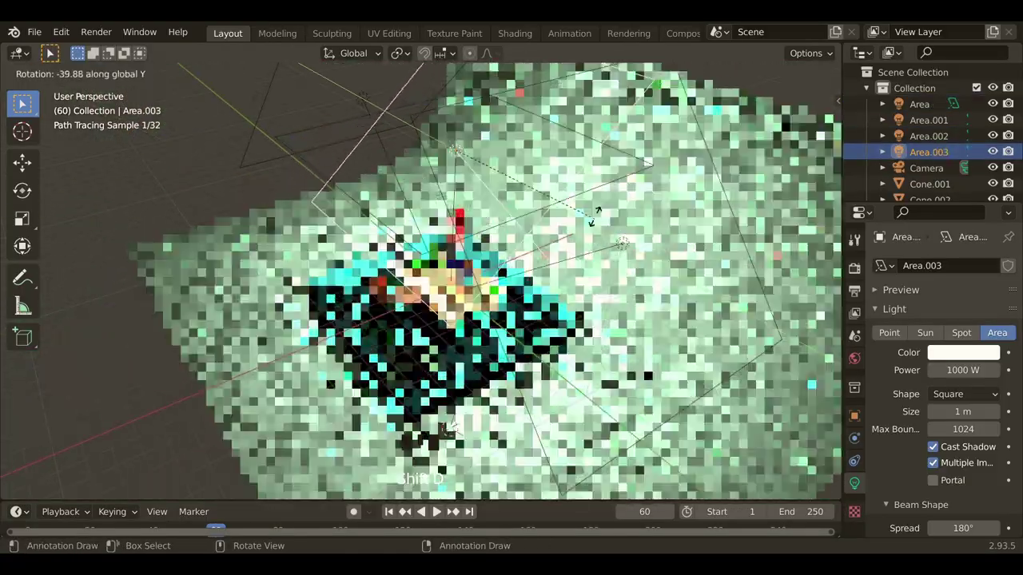
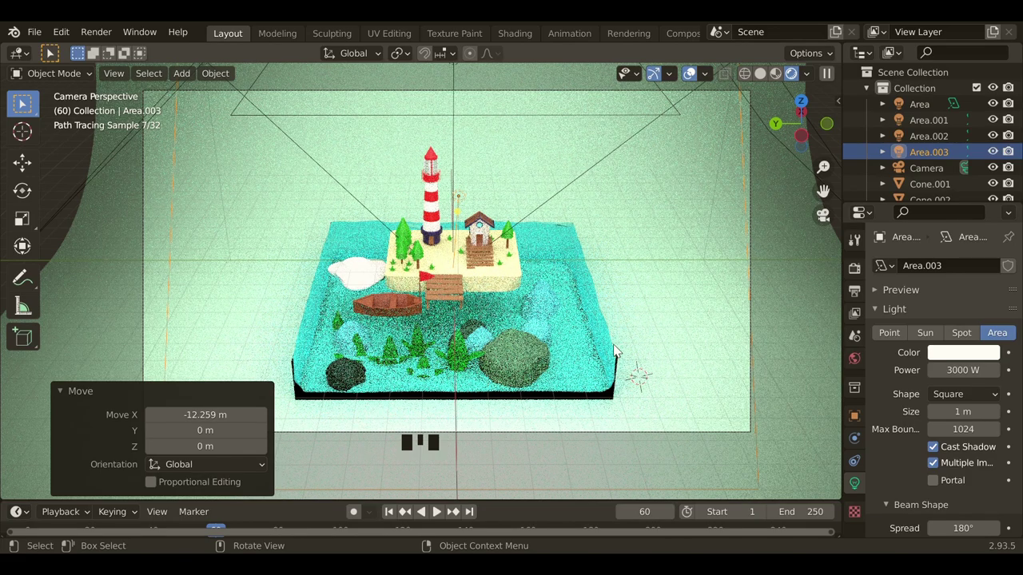
pyautogui.click(586, 353)
# Select the water plane, check its Displace strength 0.2 and open the Clouds texture size
pyautogui.click(777, 81)
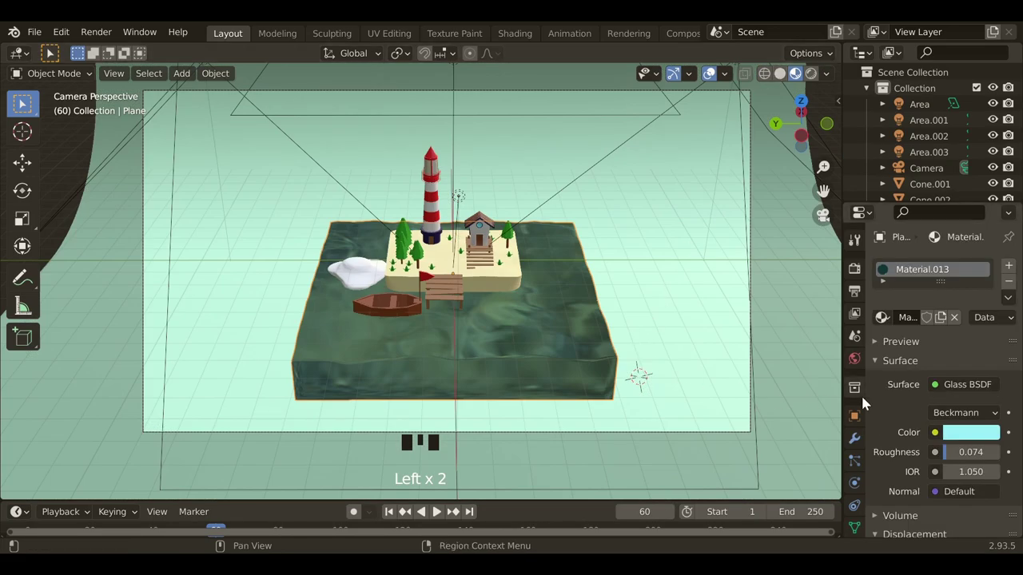
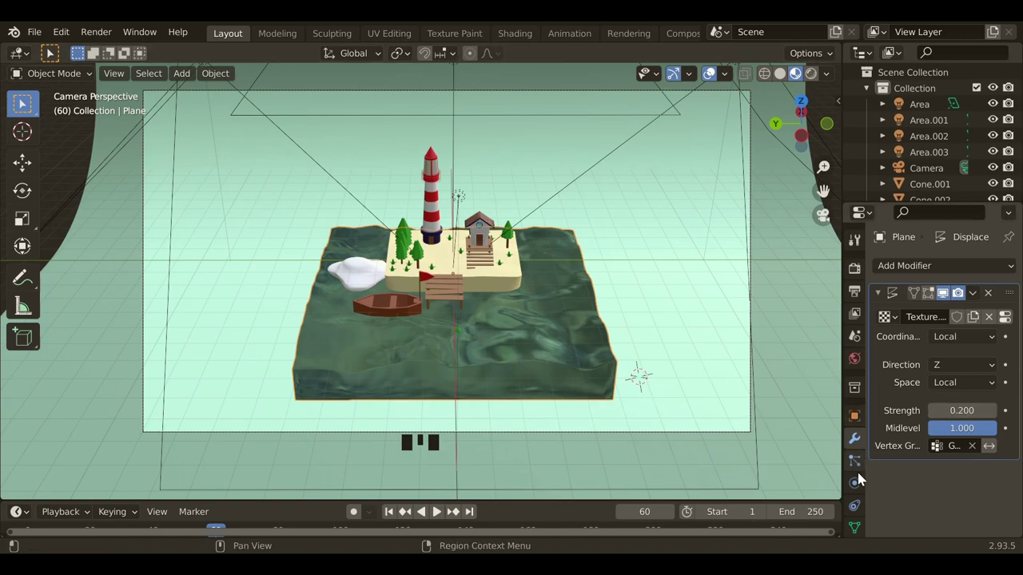
pyautogui.scroll(-3)
pyautogui.click(859, 517)
pyautogui.scroll(-3)
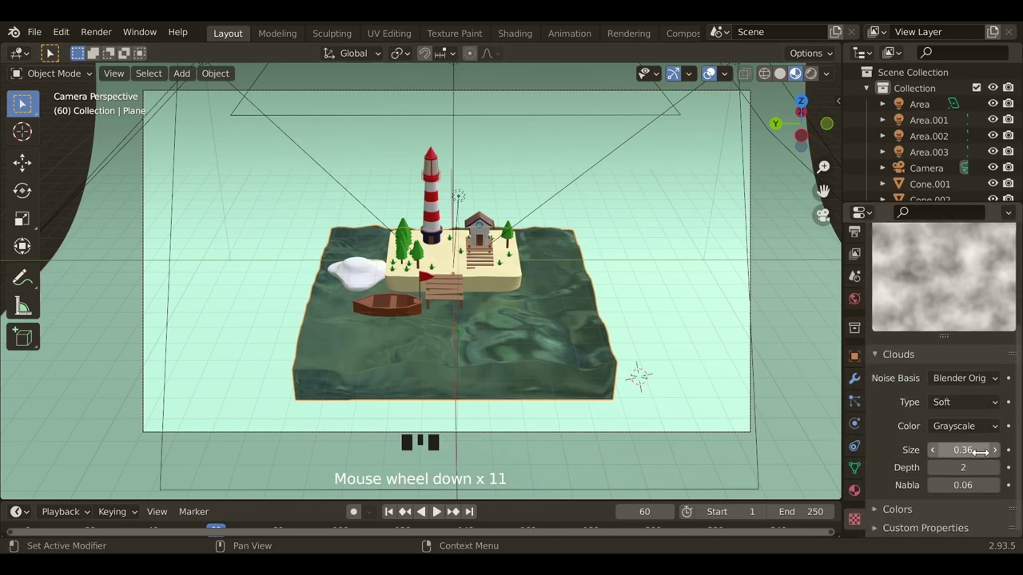